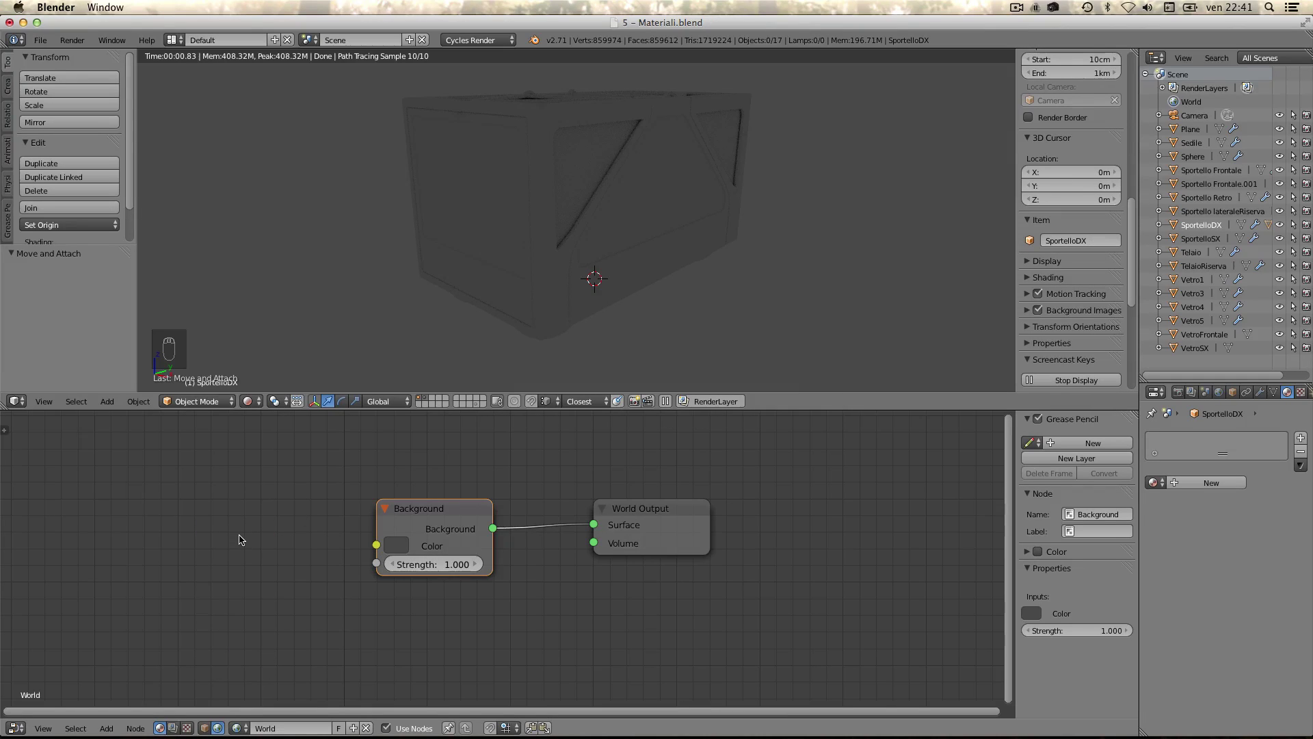
- Add an Environment Texture feeding the World background colour and load the container-yard HDR
key("shift+a")
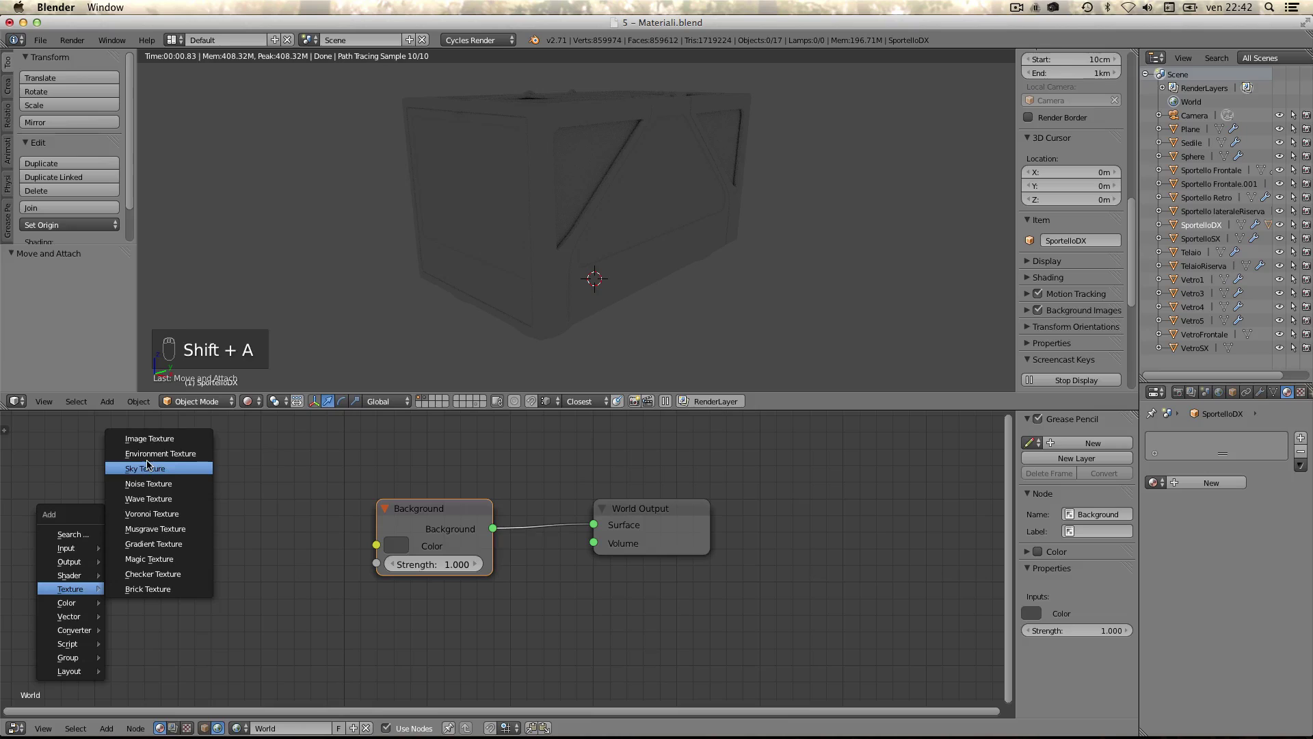
left_click_drag(301, 531, 271, 356)
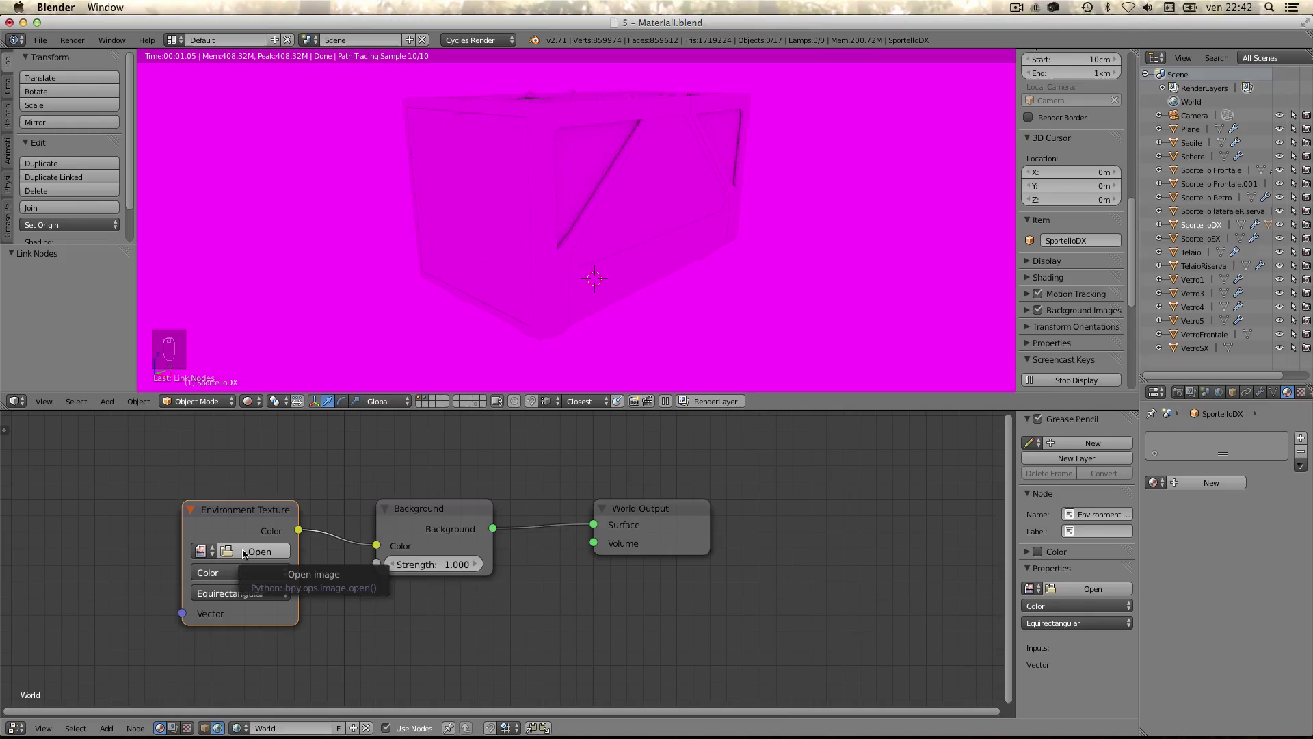
left_click(246, 552)
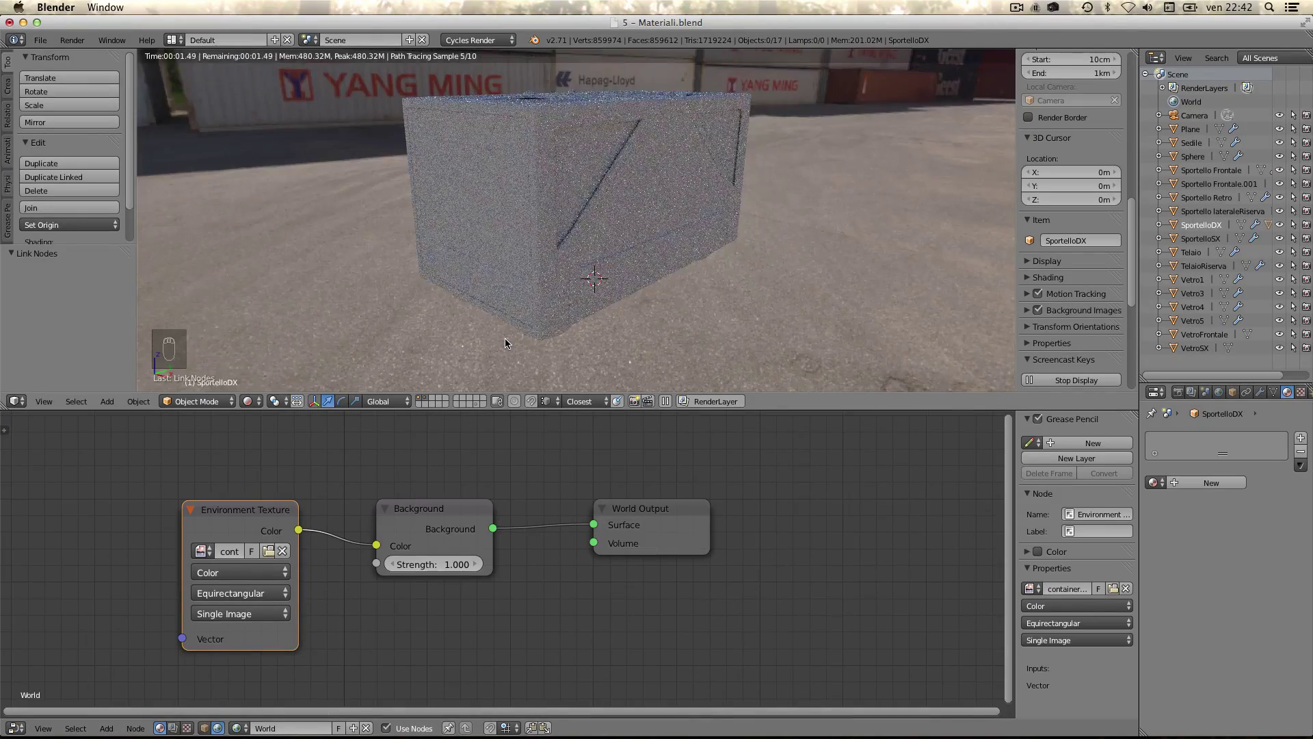
left_click(535, 222)
- Orbit the rendered view to look around the container yard
left_click_drag(525, 213, 490, 227)
left_click_drag(490, 226, 530, 218)
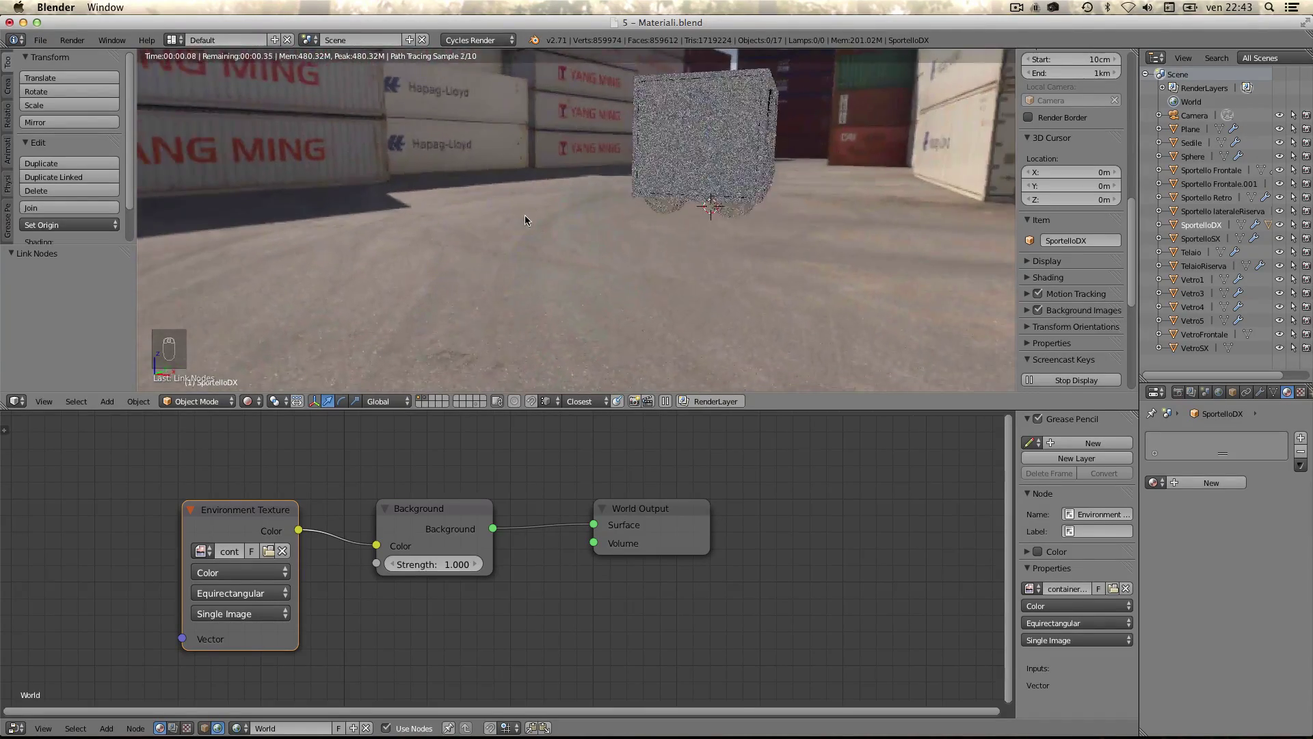
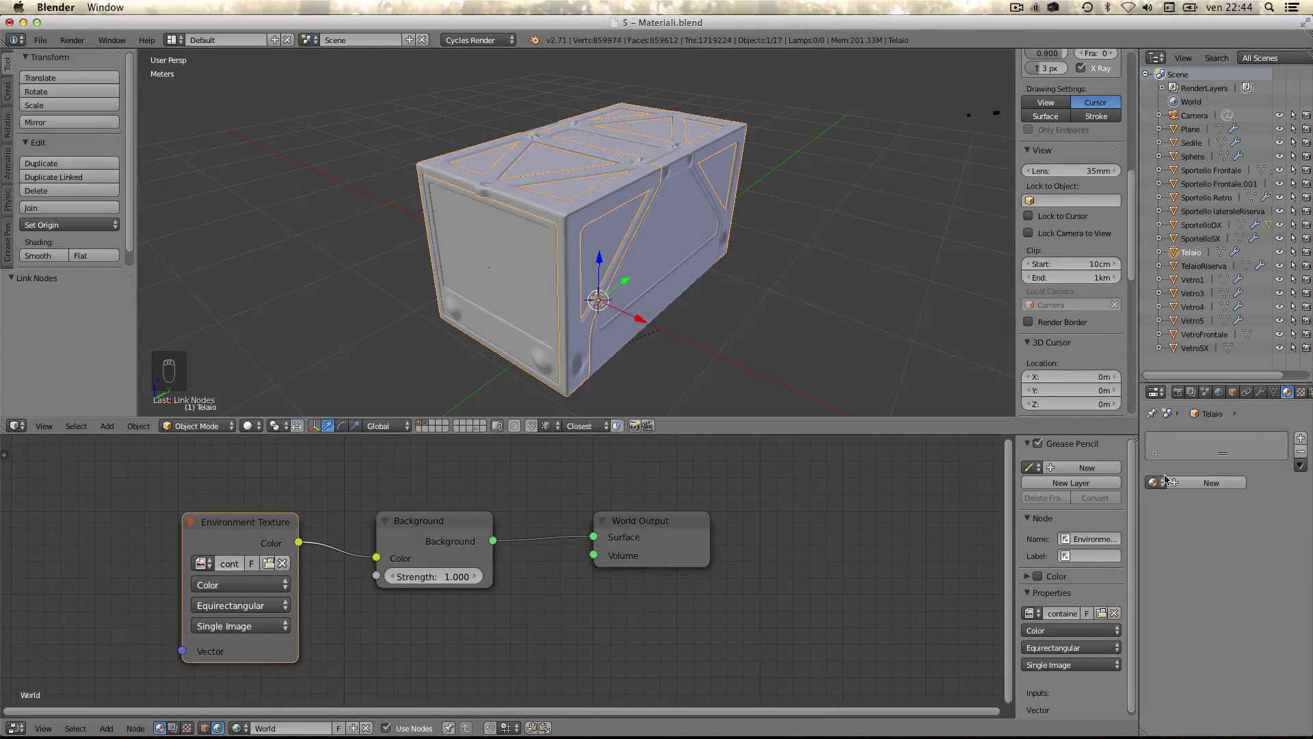
- Create a new material on Telaio named Carrozzeria and show its node tree
left_click(1201, 486)
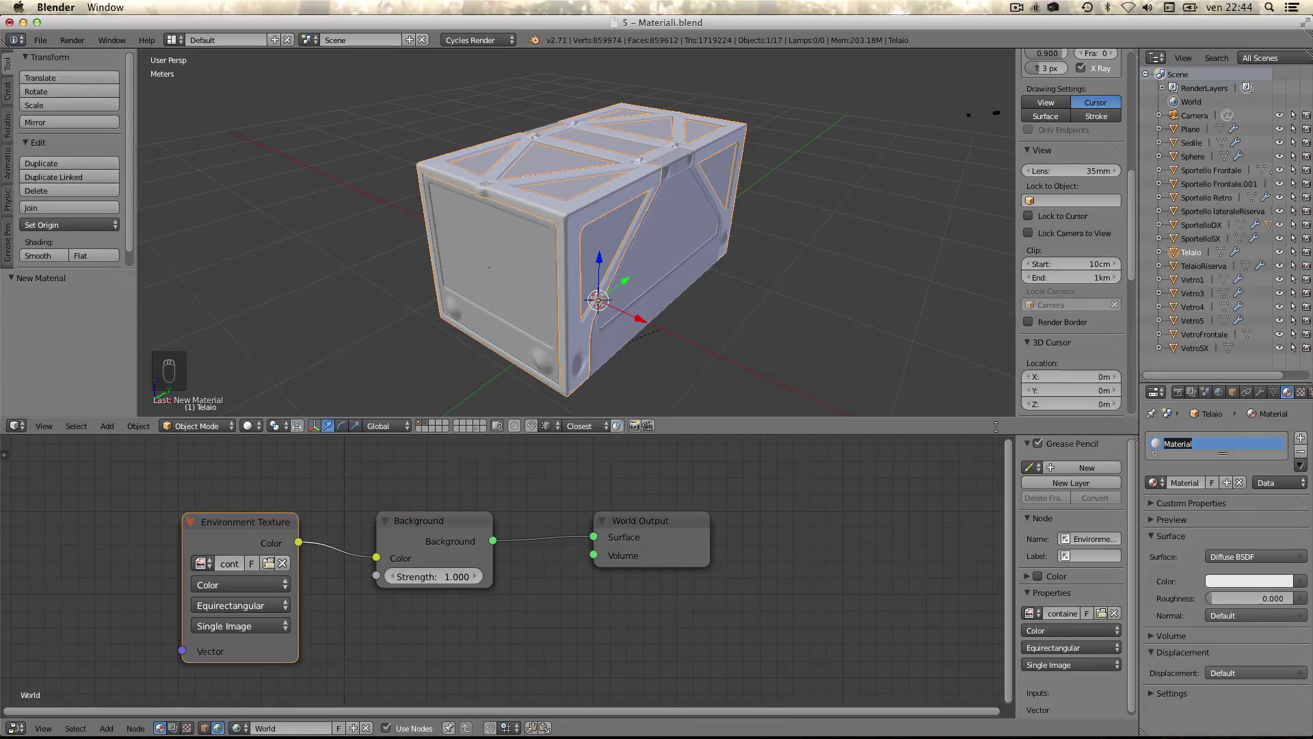
key("r")
key("z")
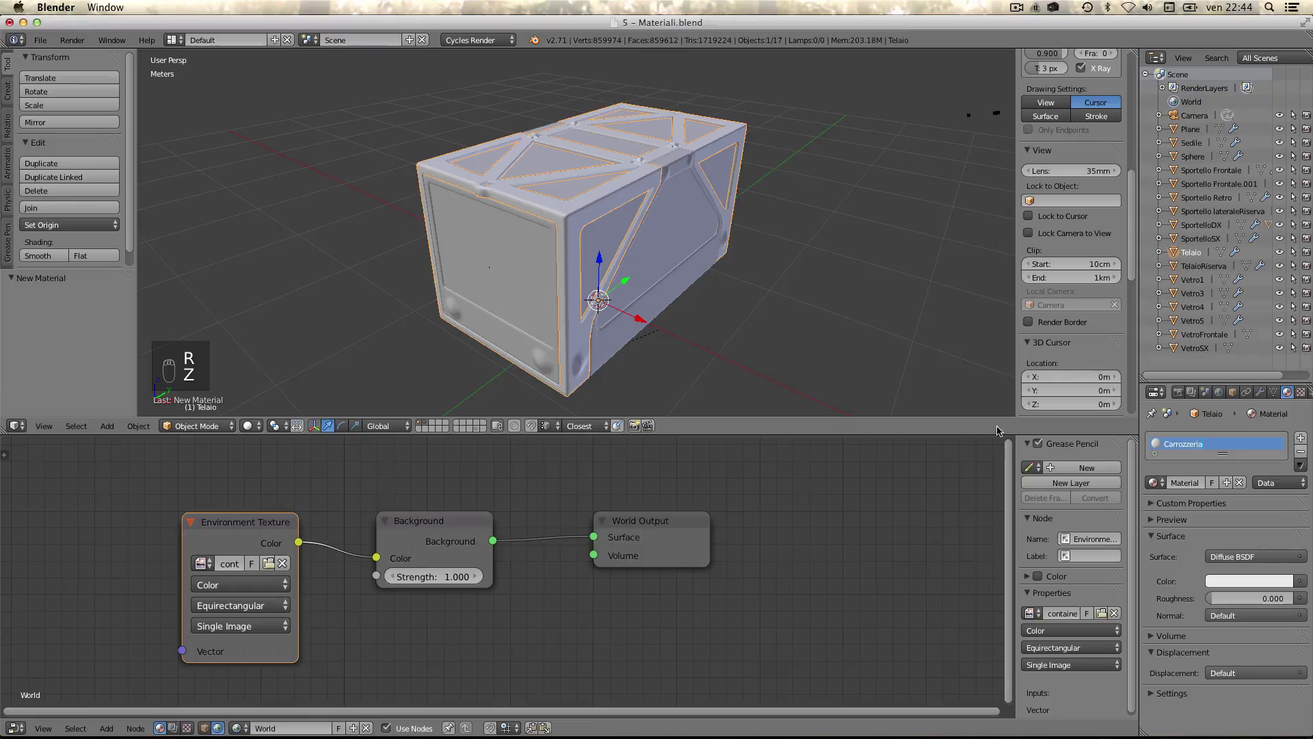
left_click(206, 730)
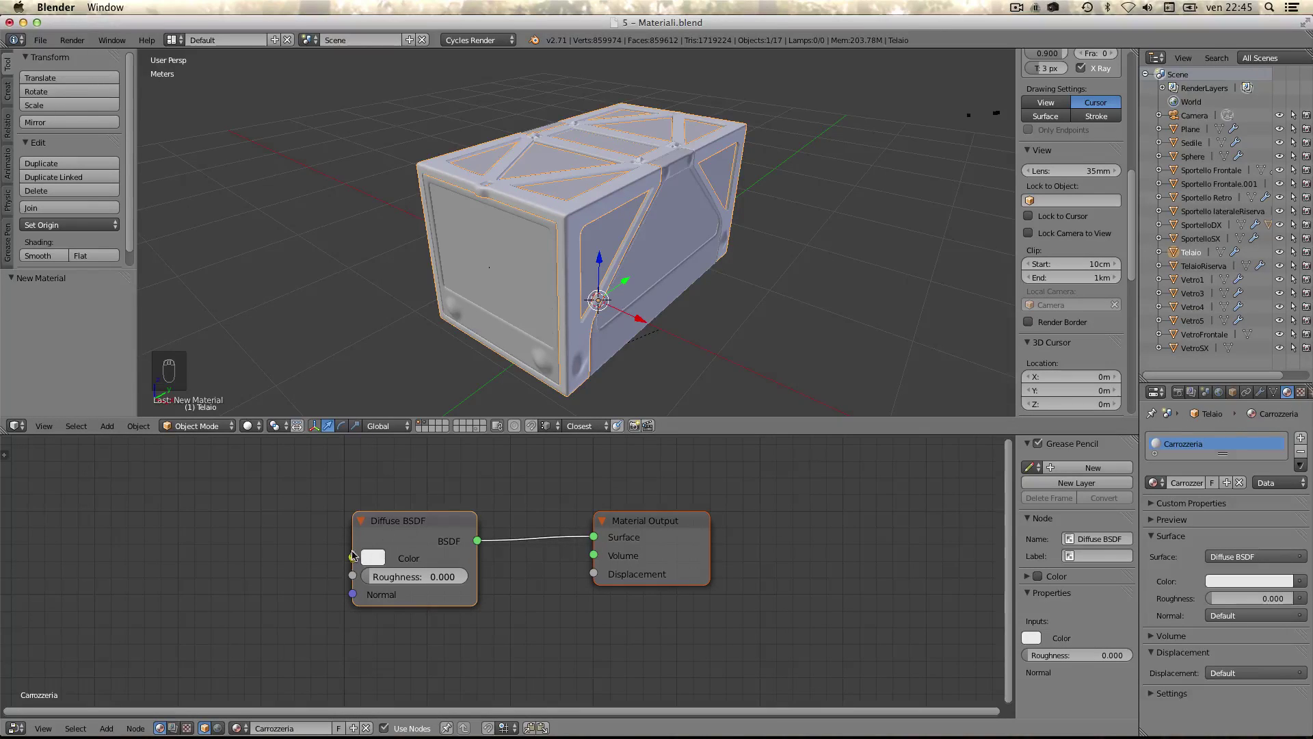
left_click(378, 564)
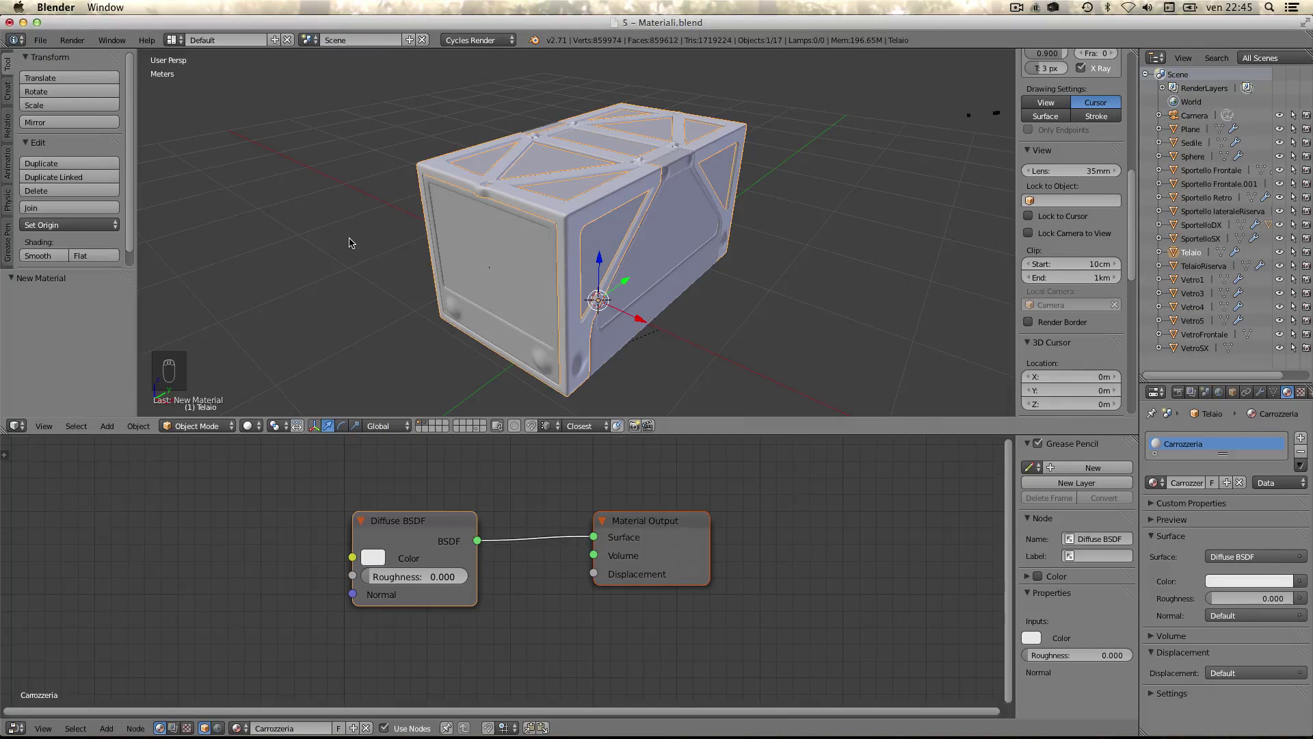
- In rendered preview, try a red diffuse colour on the body then return it to white
key("shift+a")
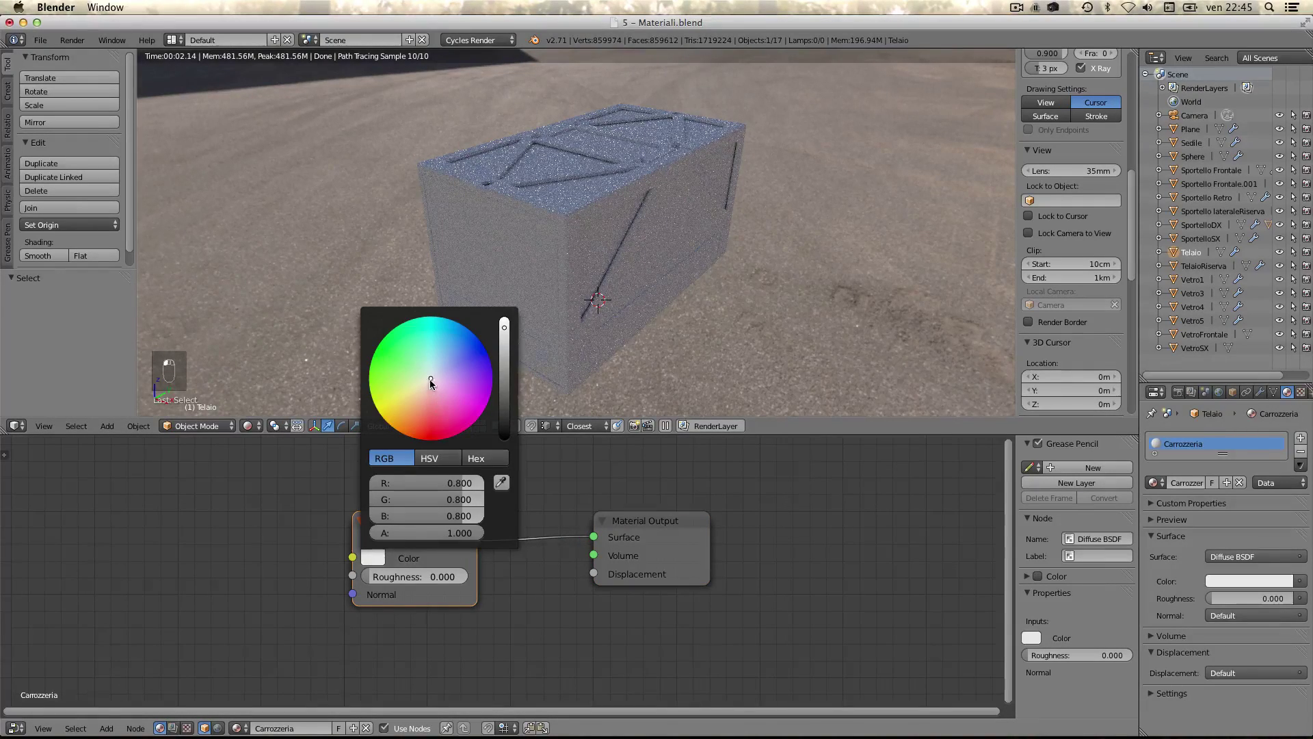
left_click(434, 380)
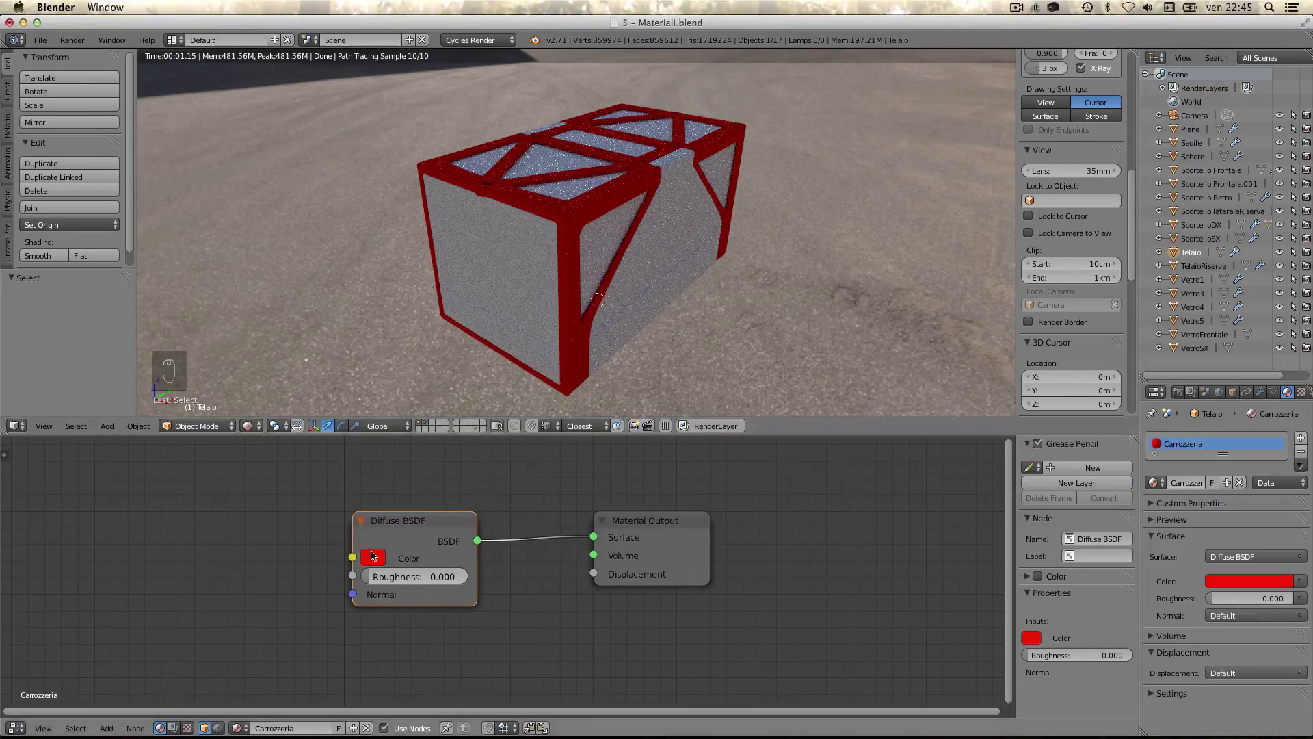
left_click_drag(372, 554, 444, 363)
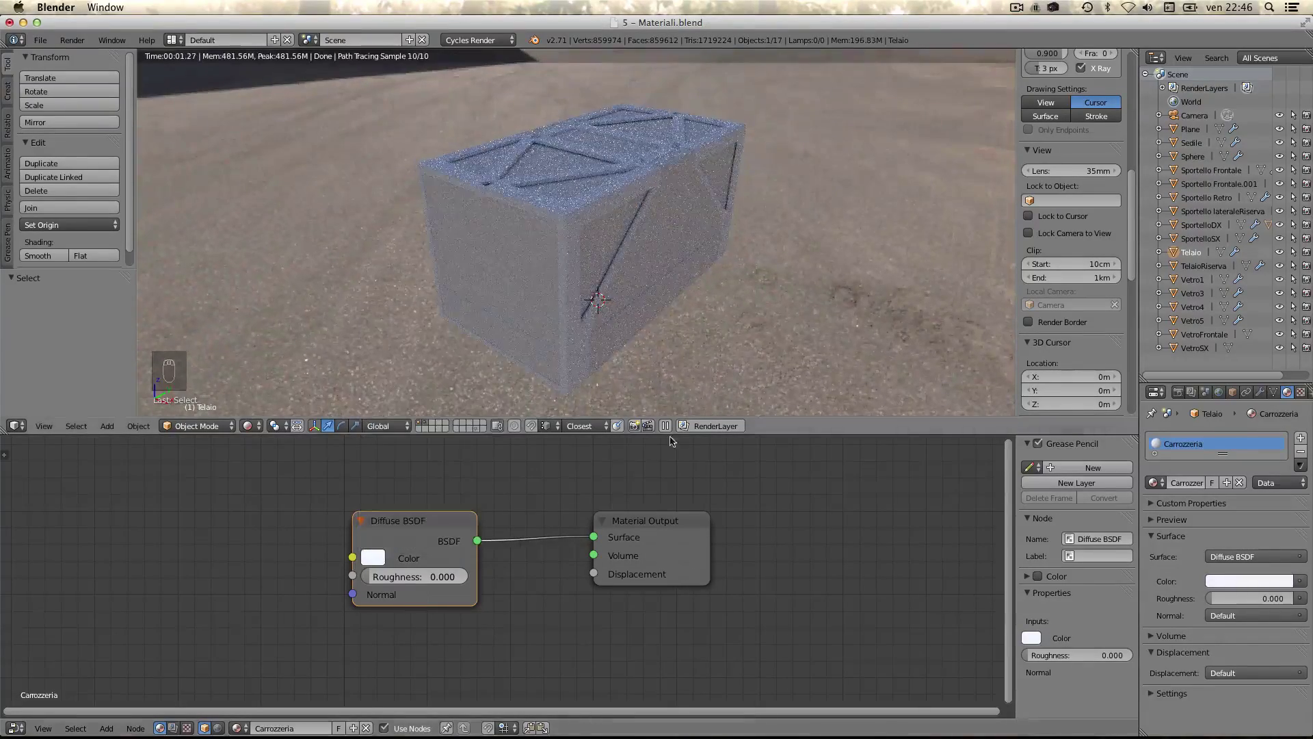
- Move the Material Output node right to make room for more shaders
left_click_drag(650, 525, 577, 502)
middle_click(585, 526)
left_click(576, 518)
middle_click(575, 517)
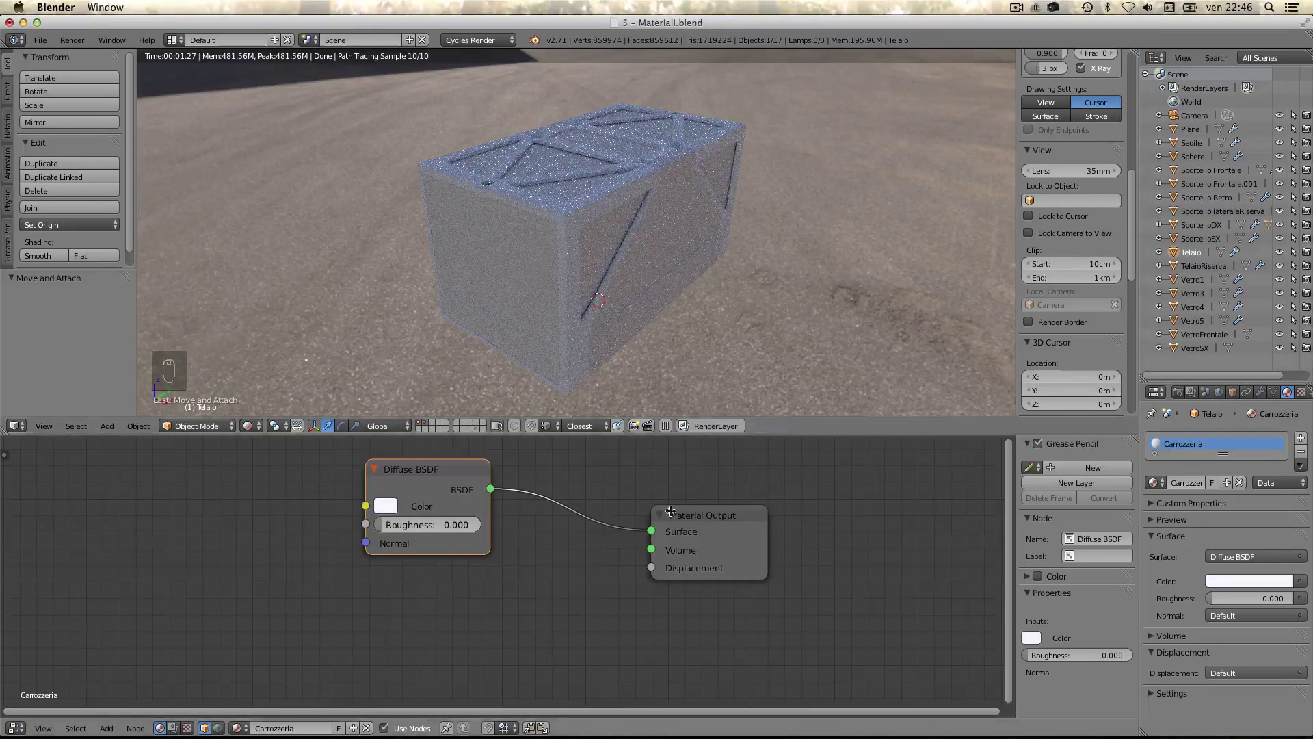
left_click_drag(677, 513, 221, 591)
- Mix the diffuse with a Glossy BSDF, roughness 0.05, at Mix factor 0.245
key("shift+a")
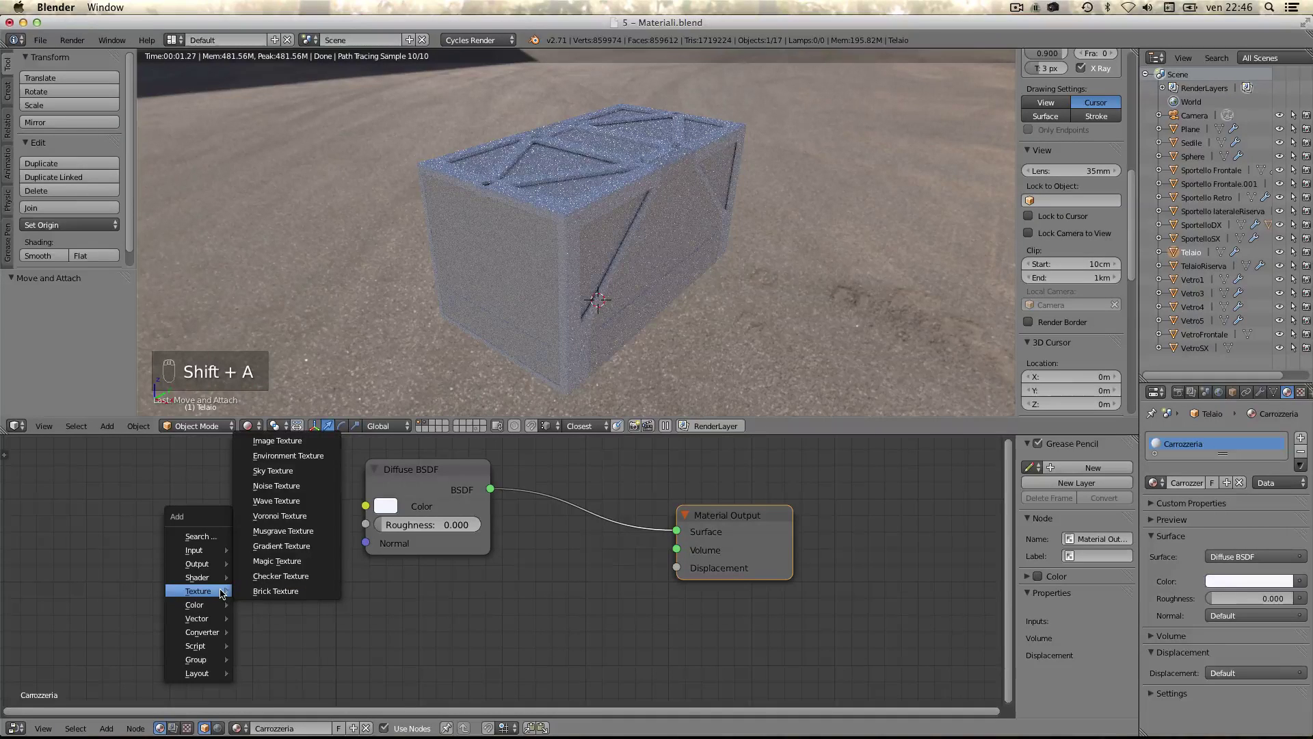
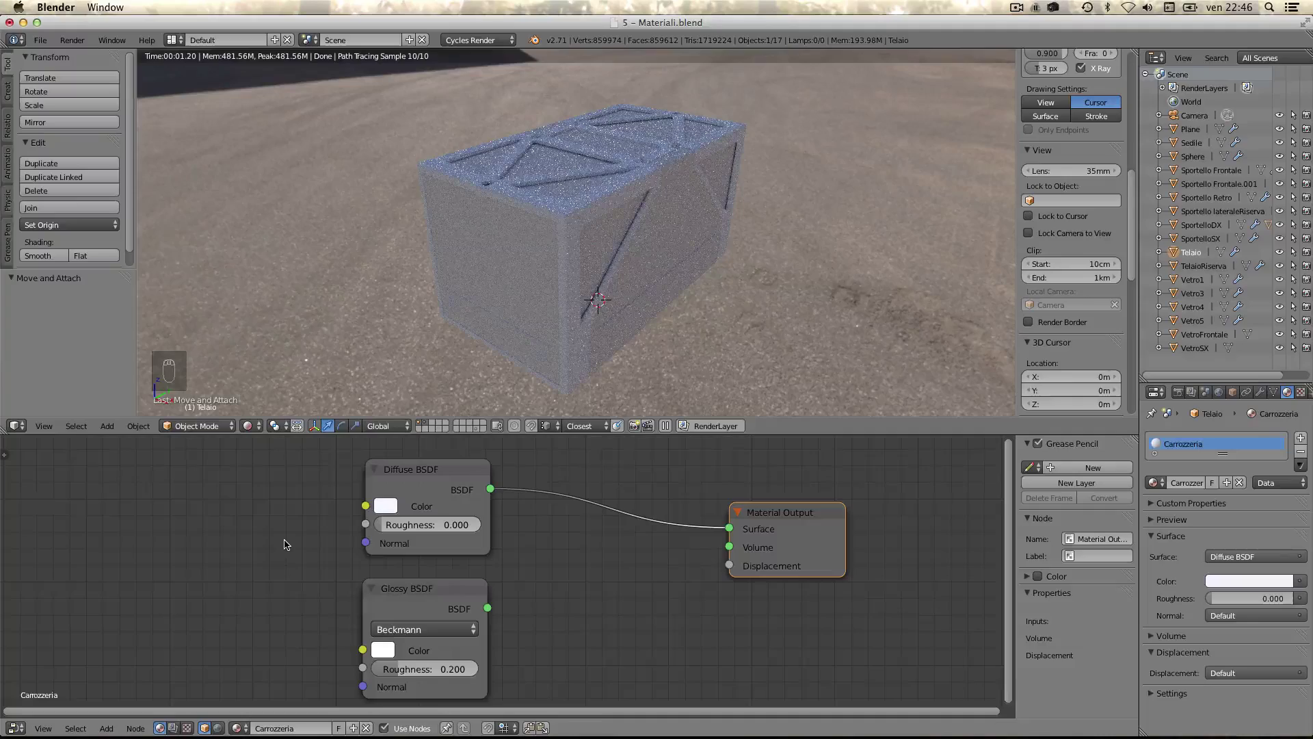
key("shift+a")
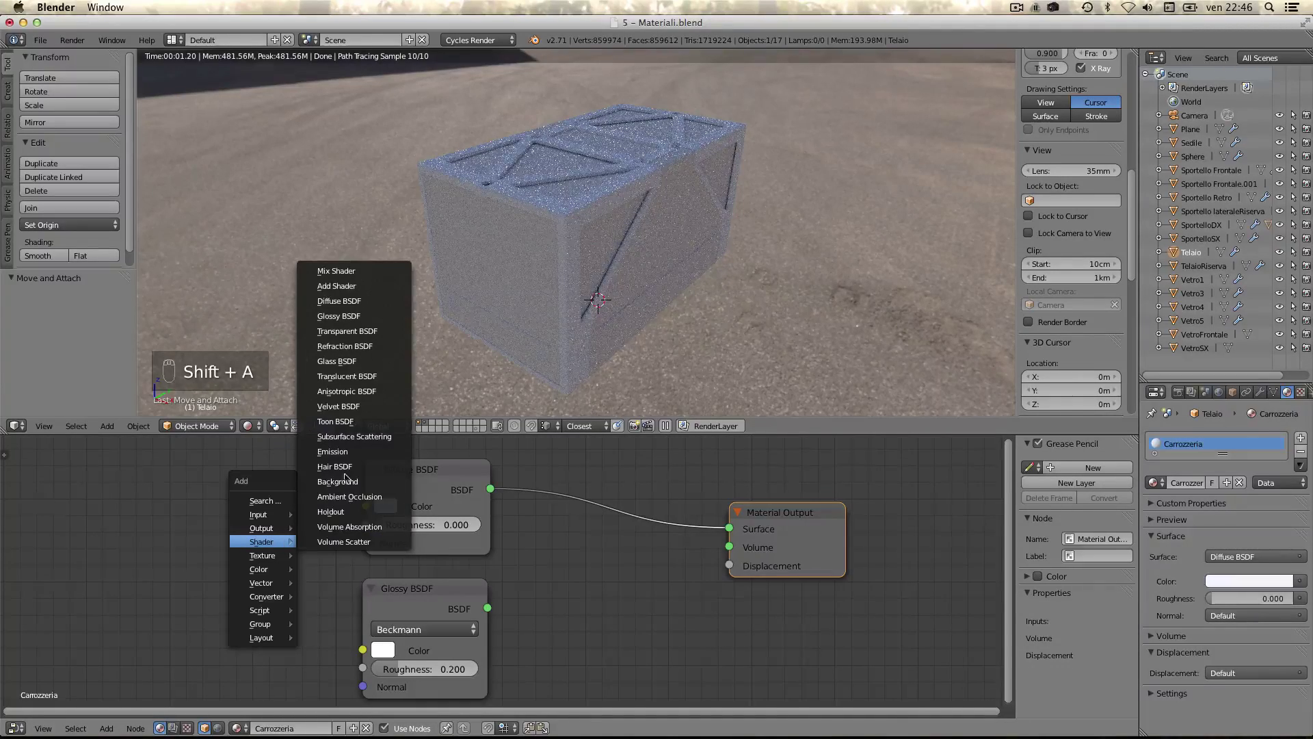
left_click_drag(545, 492, 544, 261)
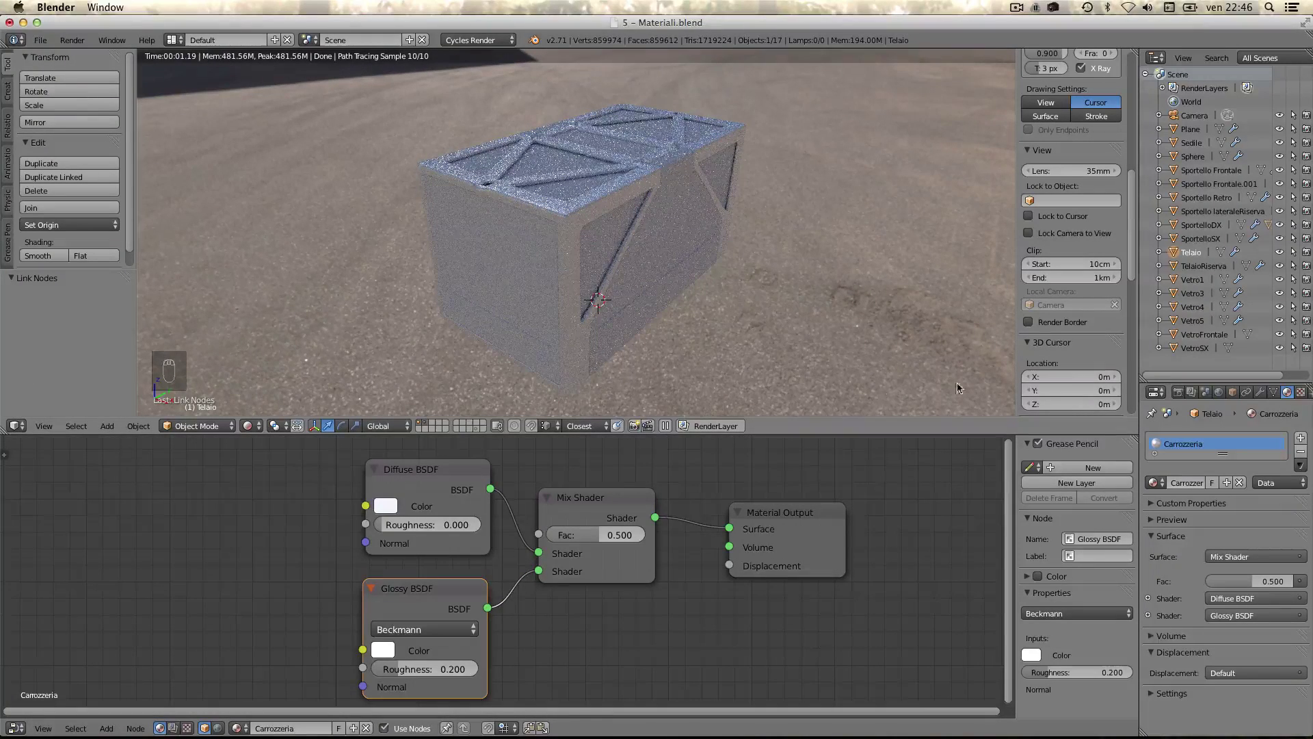
left_click_drag(1198, 378, 1167, 378)
left_click_drag(1156, 351, 402, 673)
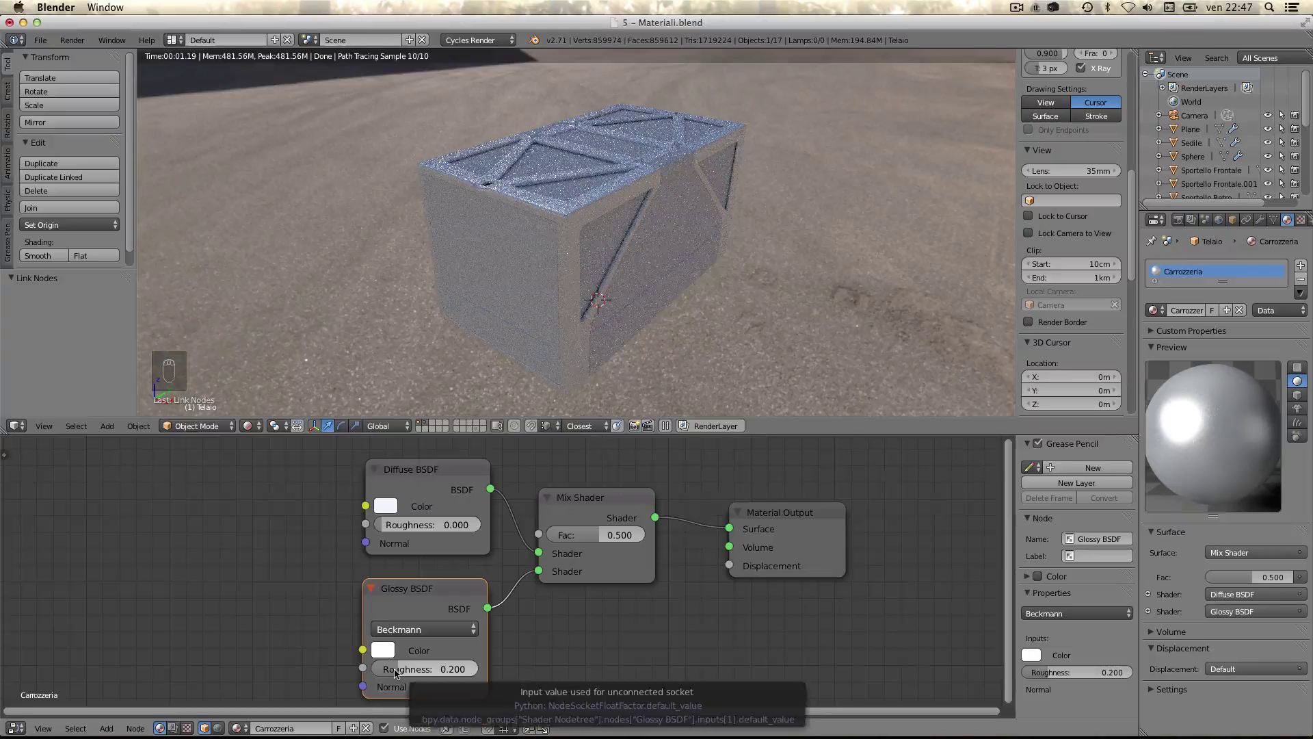
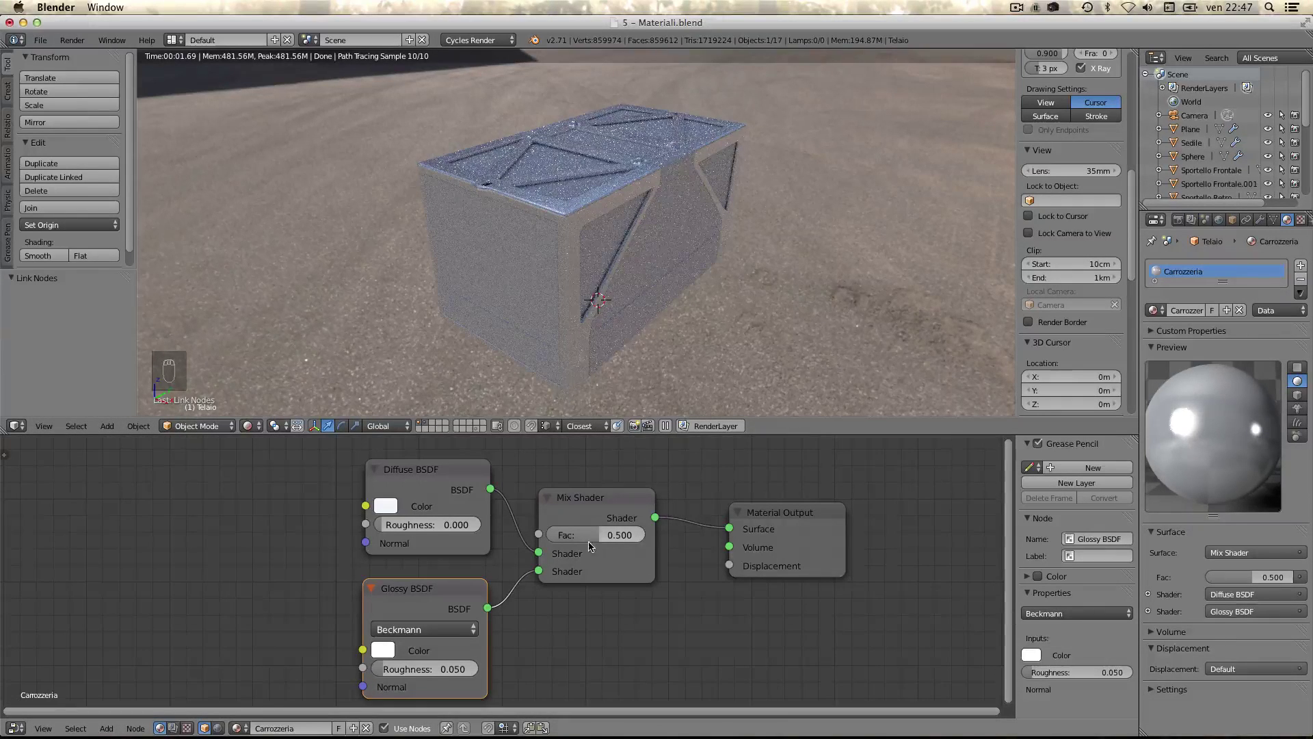
- Select the rear door and door panels from the Outliner object list
left_click(591, 536)
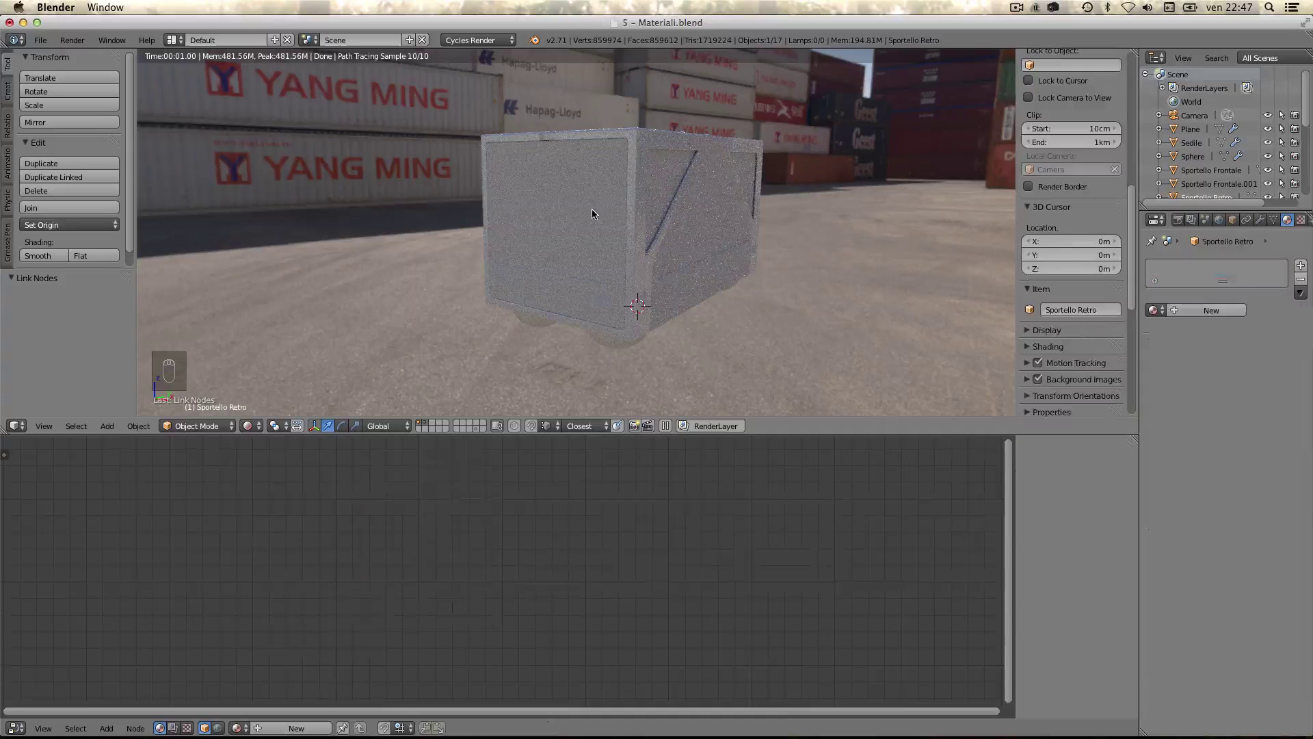
left_click_drag(595, 215, 1209, 367)
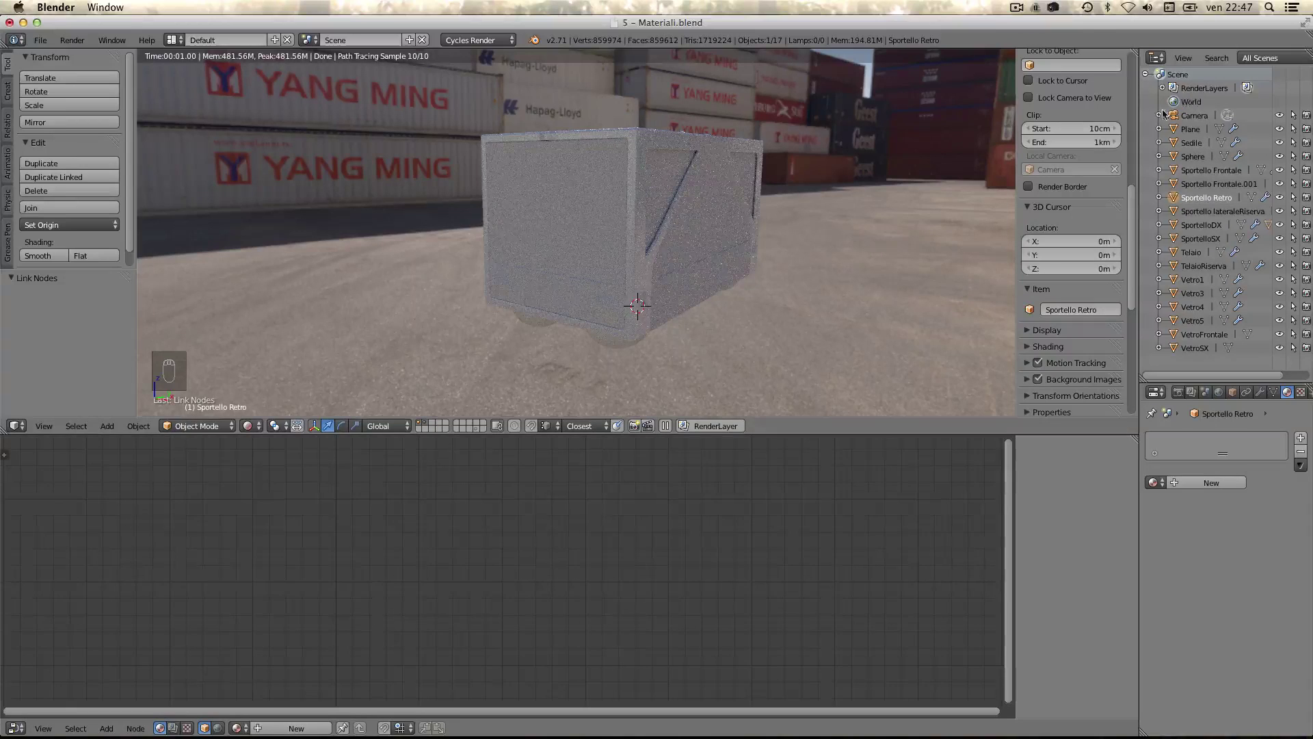
left_click(1176, 172)
left_click_drag(1174, 188, 1171, 180)
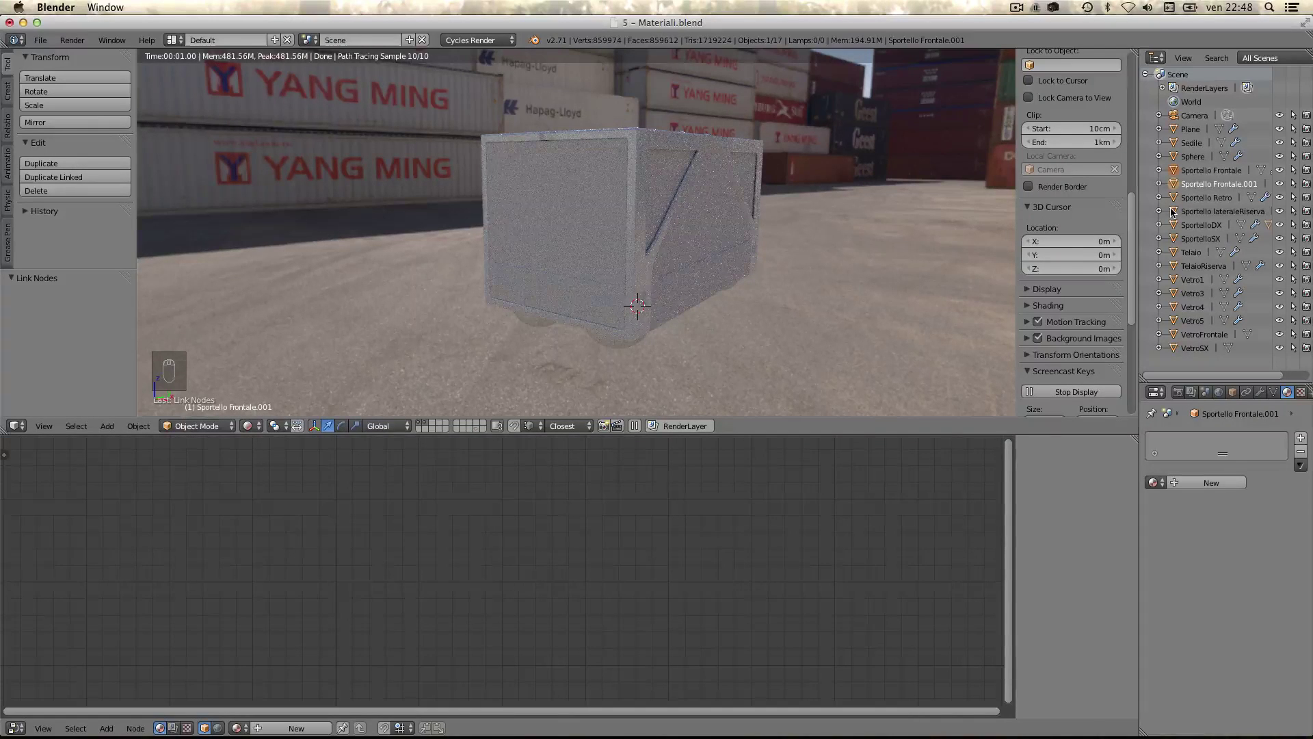
left_click(1180, 199)
- Make Telaio active and link its Carrozzeria material to the selected doors
right_click(1179, 207)
left_click_drag(1179, 209, 1177, 228)
left_click_drag(1178, 228, 1195, 208)
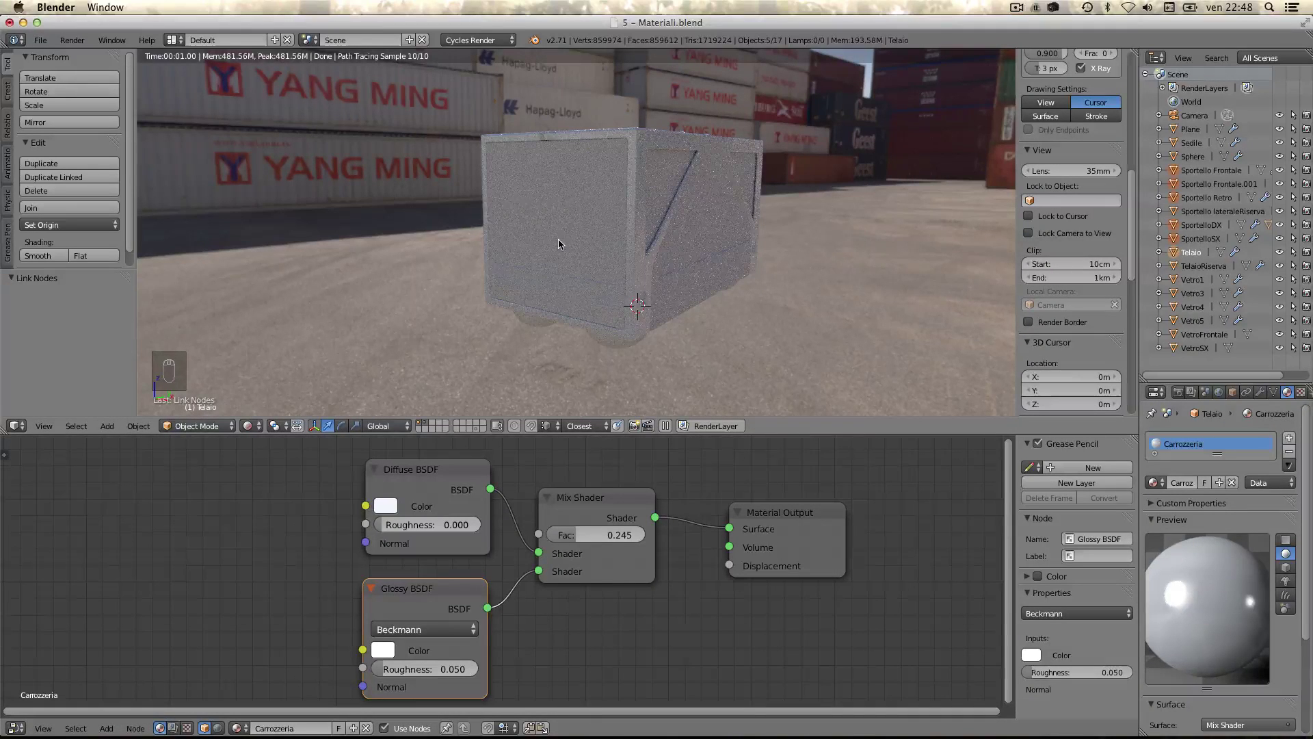
key("ctrl+l")
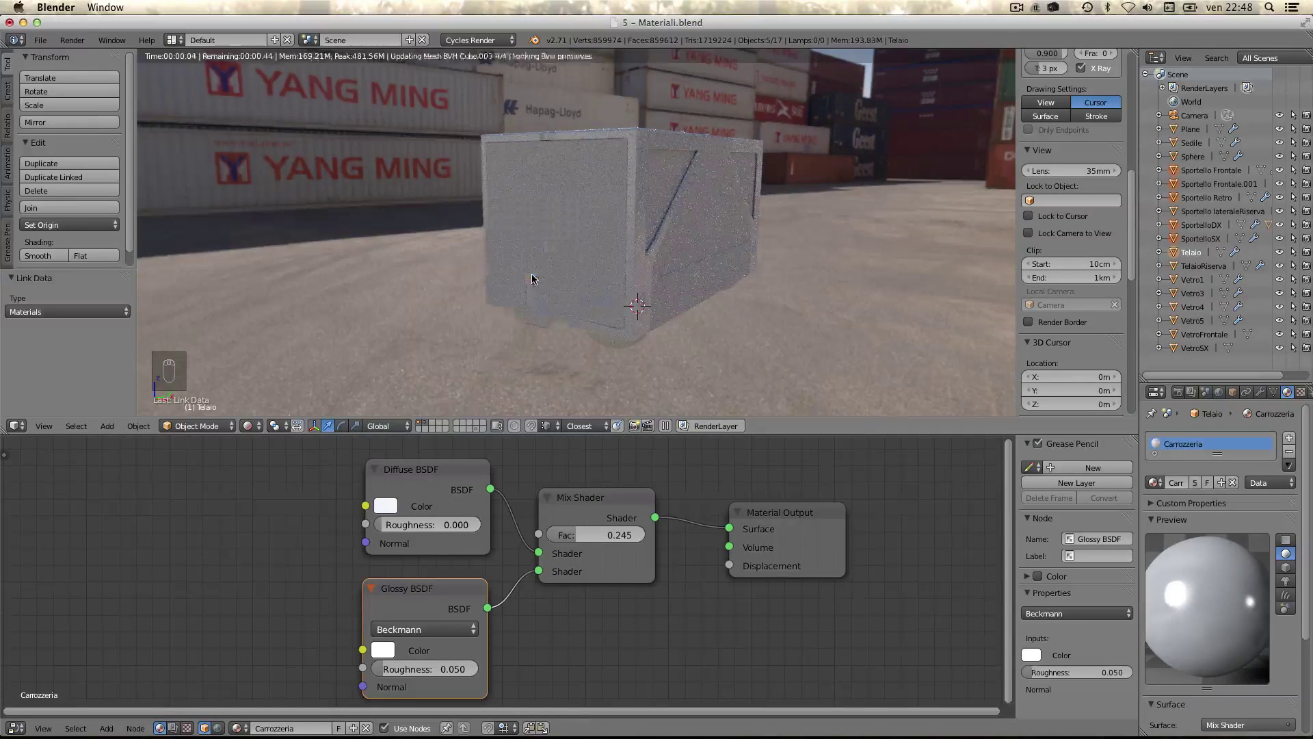
left_click_drag(629, 161, 583, 217)
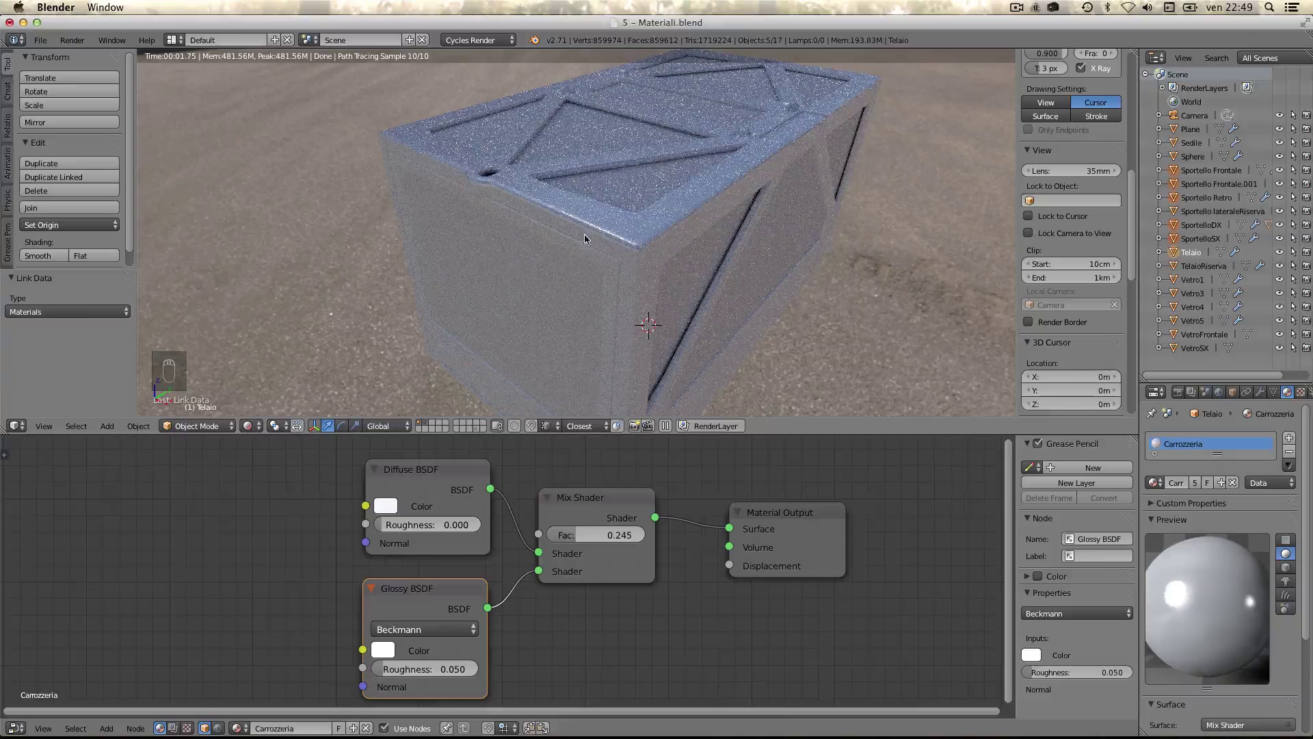
left_click_drag(535, 169, 553, 151)
left_click_drag(565, 231, 931, 347)
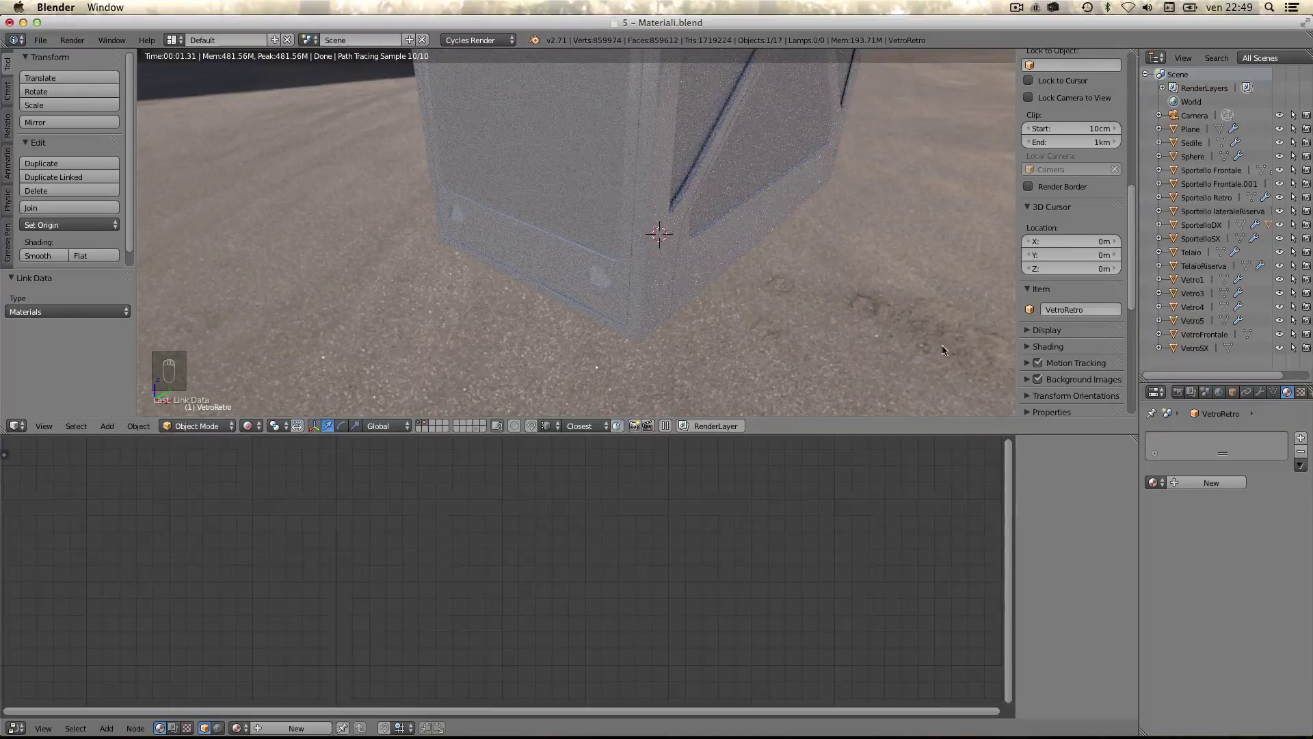
- Give the rear window a Glass BSDF material named Vetro wired to the output surface
left_click_drag(1206, 487, 378, 511)
key("x")
key("shift+a")
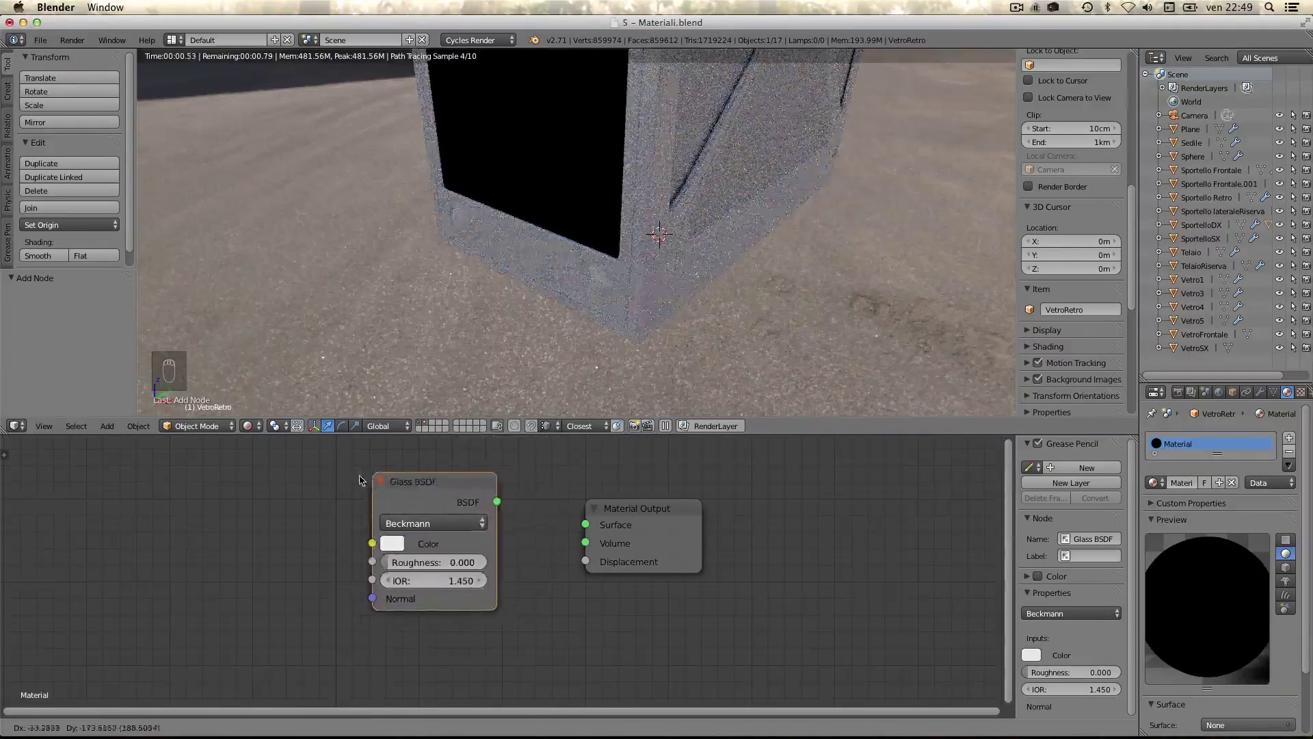
left_click_drag(338, 483, 467, 478)
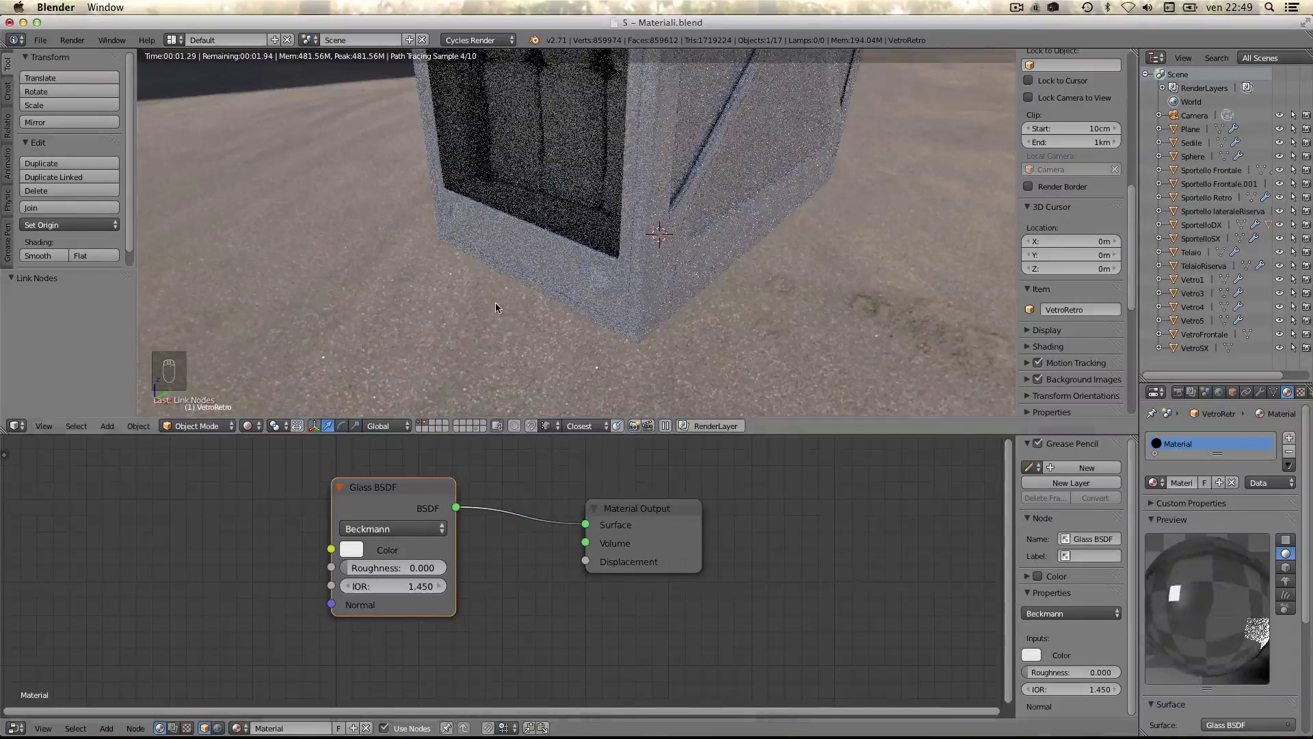
- Pull back to view the whole truck and make window Vetro1 active
left_click_drag(498, 303, 547, 250)
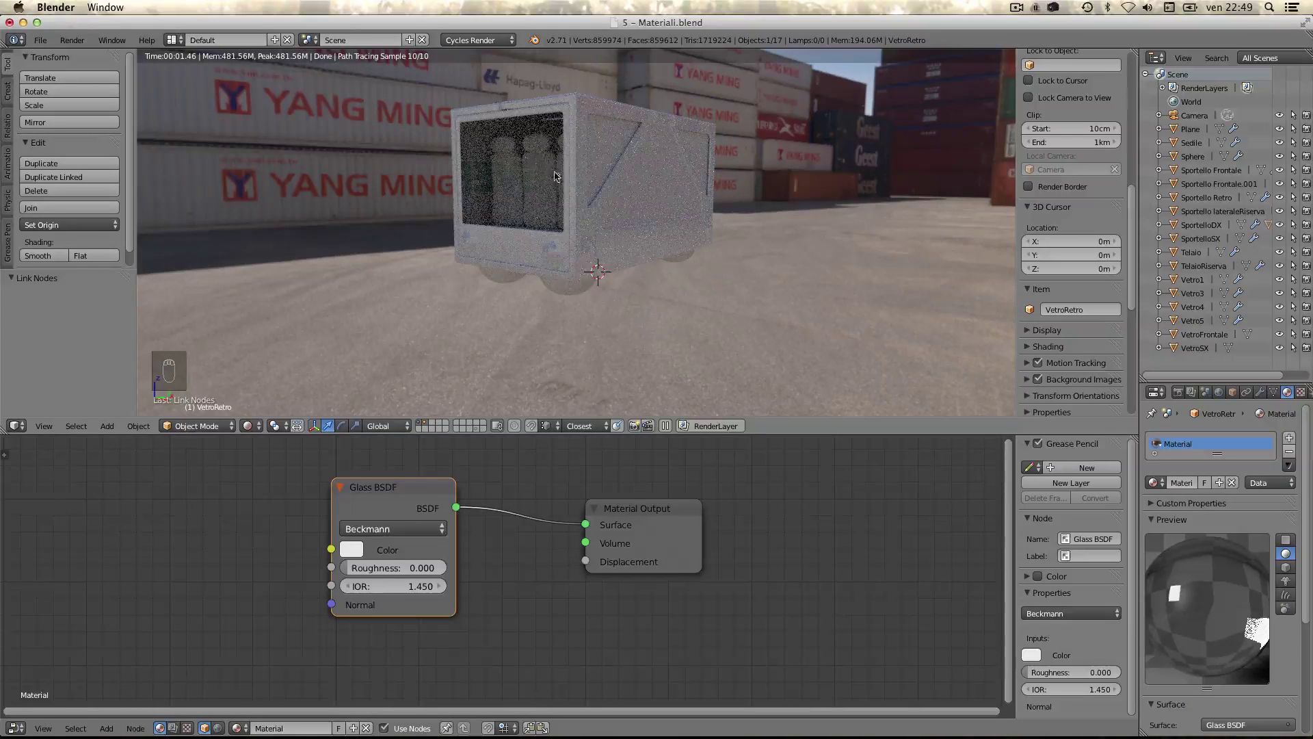
left_click_drag(1181, 447, 969, 400)
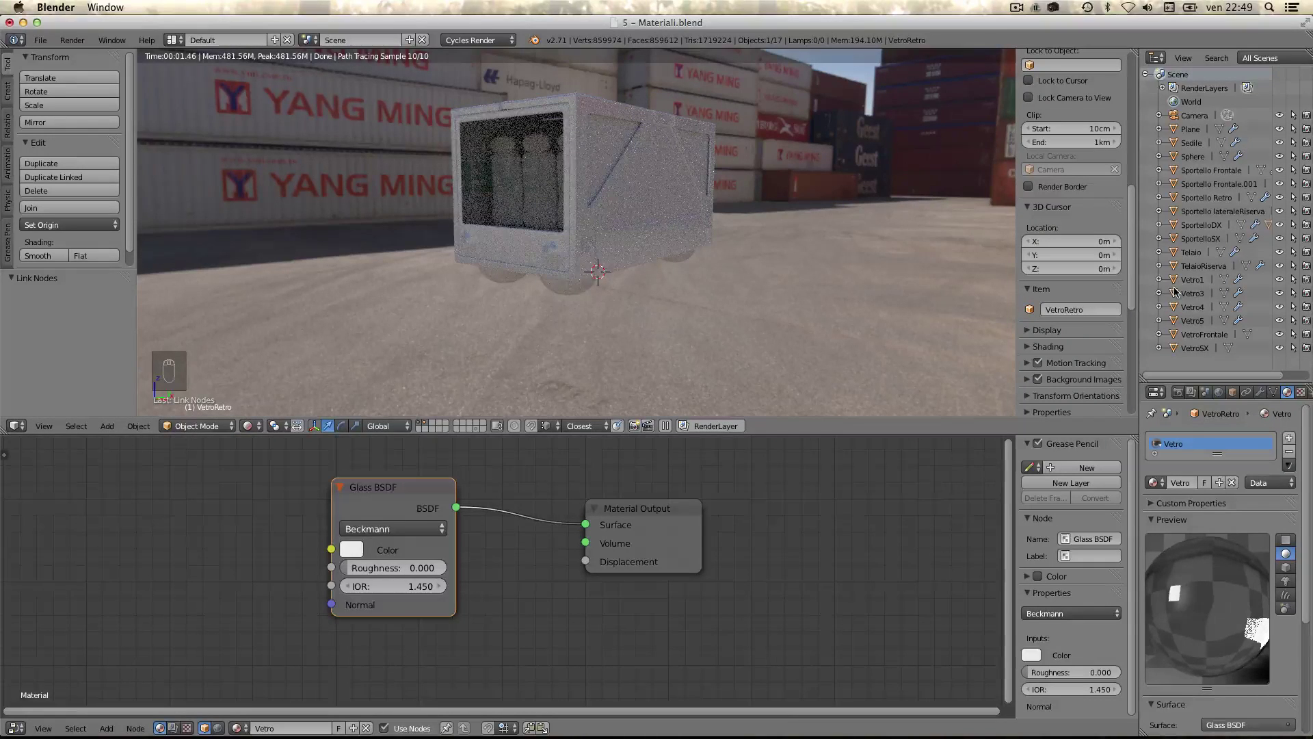
left_click_drag(1181, 335, 1171, 375)
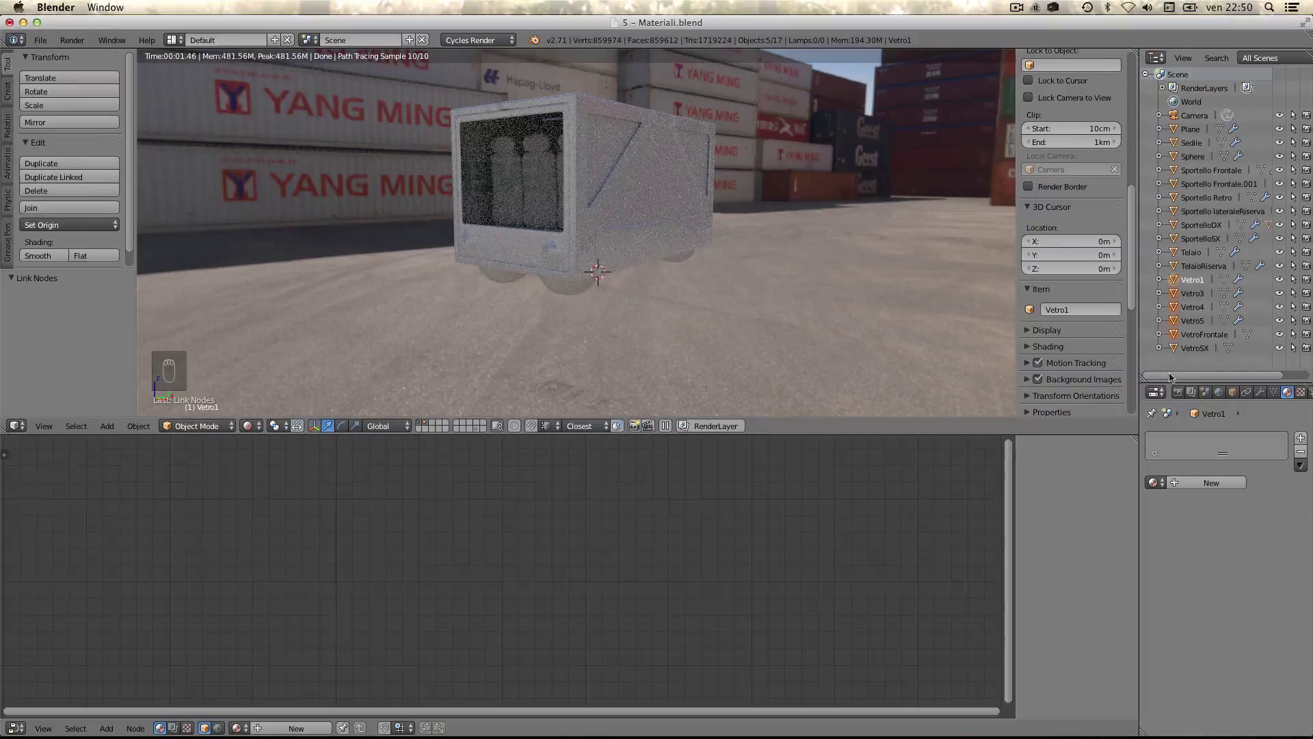
left_click_drag(1178, 350, 1177, 350)
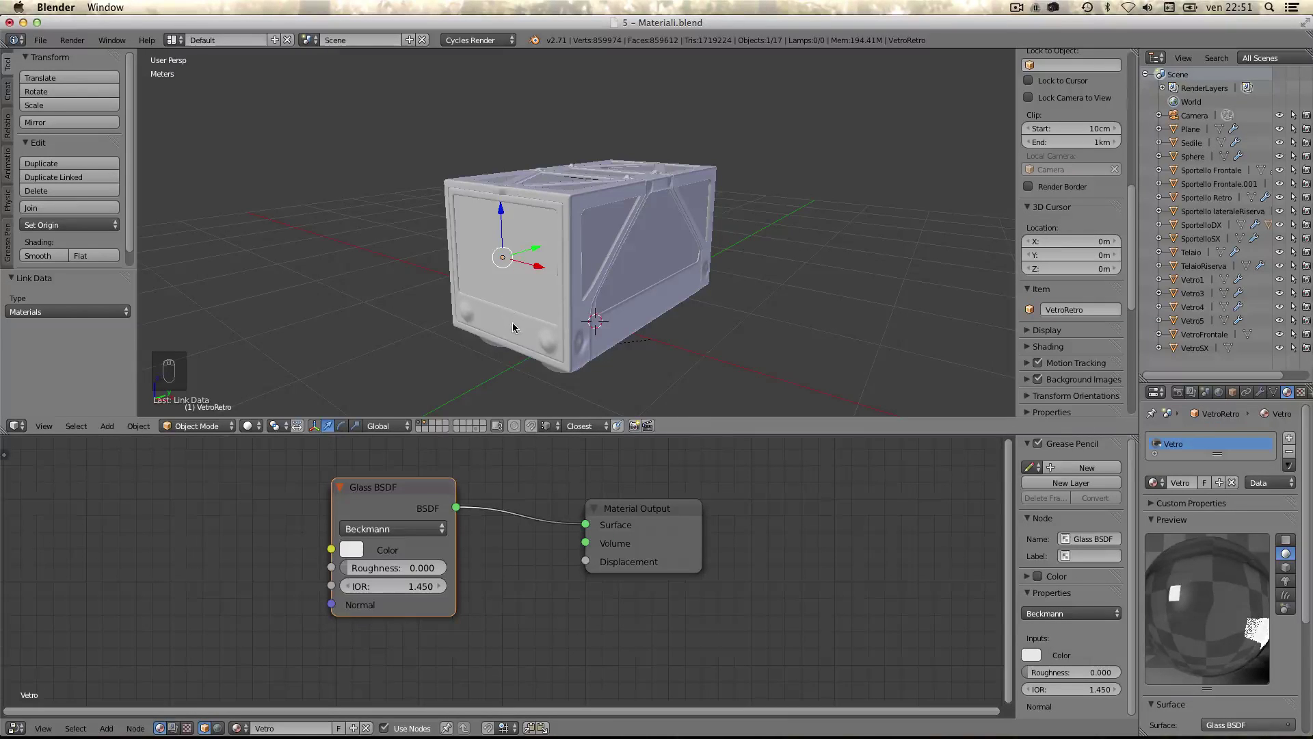
left_click_drag(516, 328, 1154, 223)
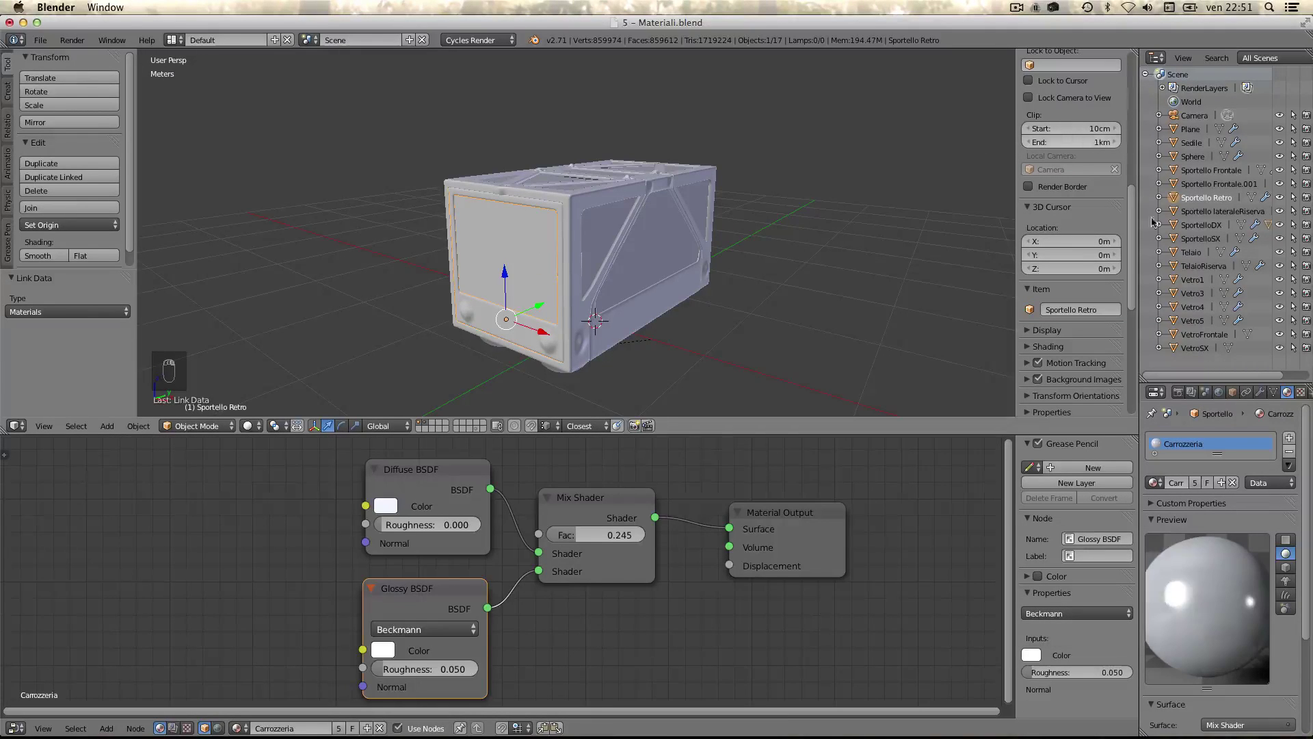
left_click_drag(1160, 202, 1191, 243)
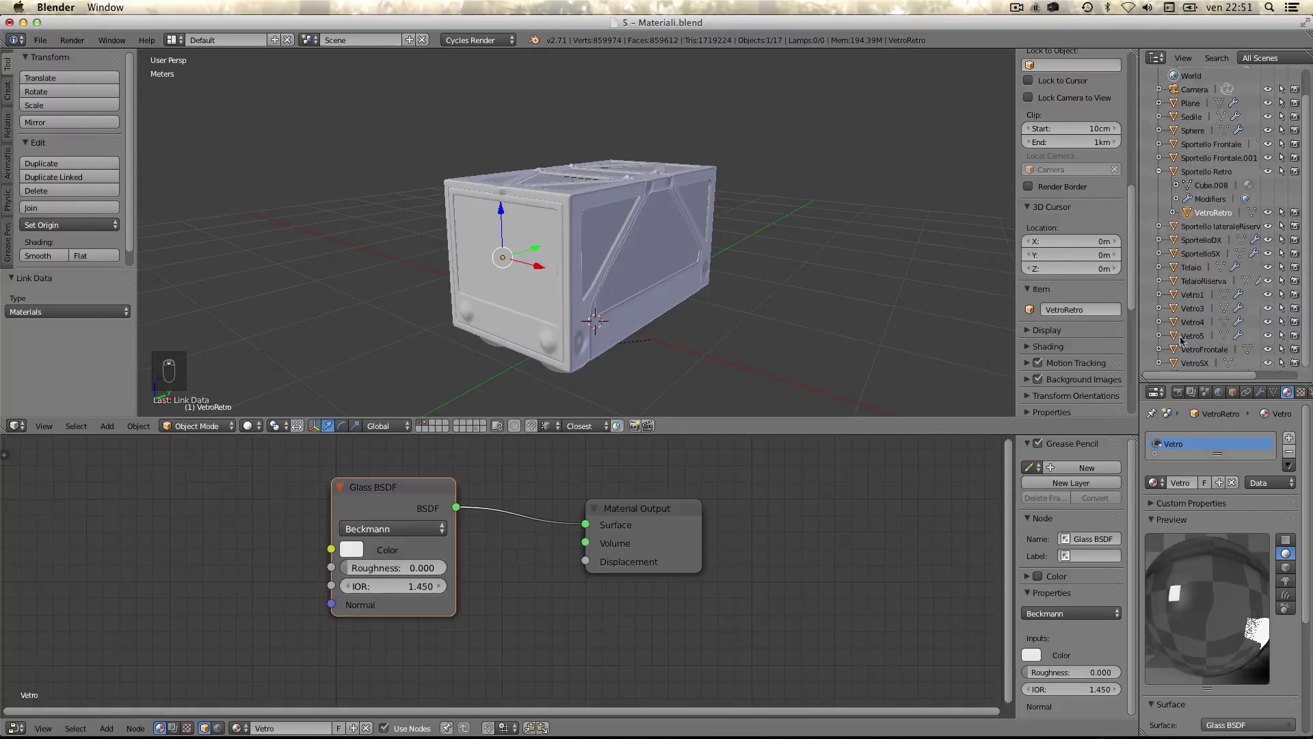
left_click_drag(1177, 363, 1178, 210)
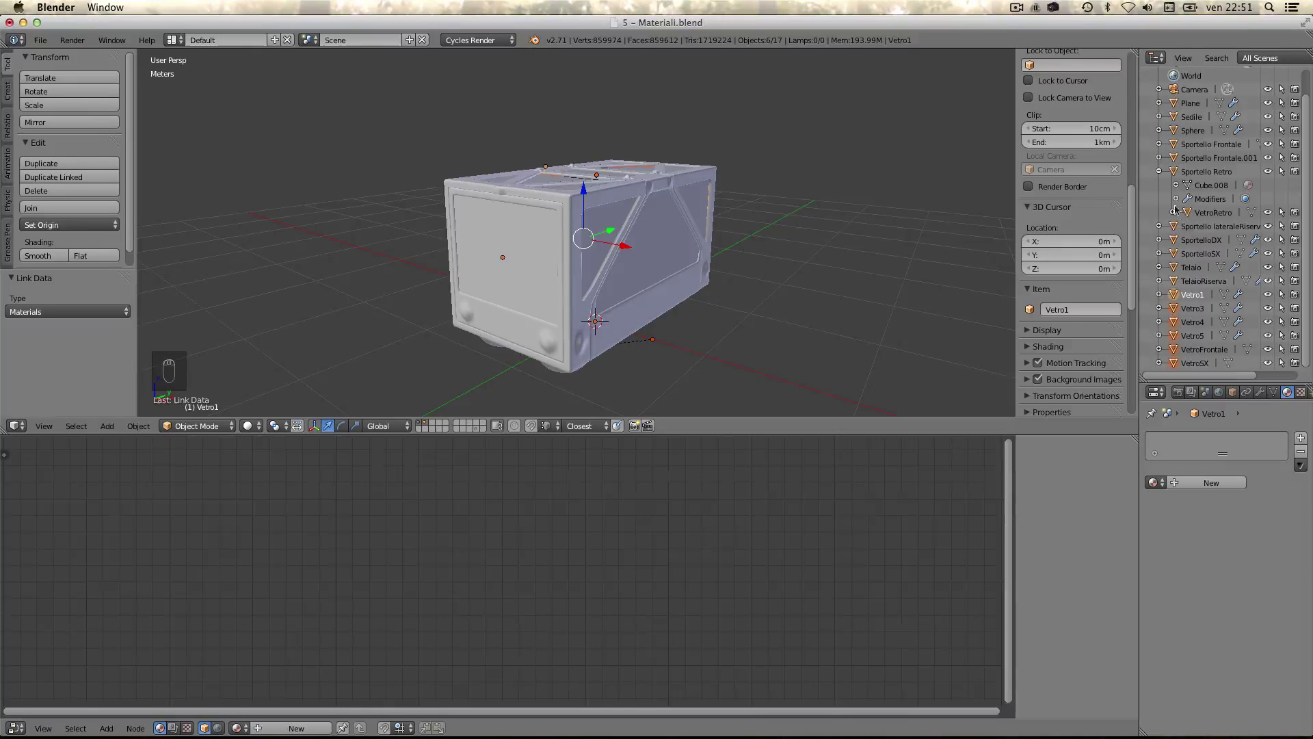
- Link the Vetro glass material to the other window objects and switch to rendered preview
left_click_drag(1190, 219, 541, 262)
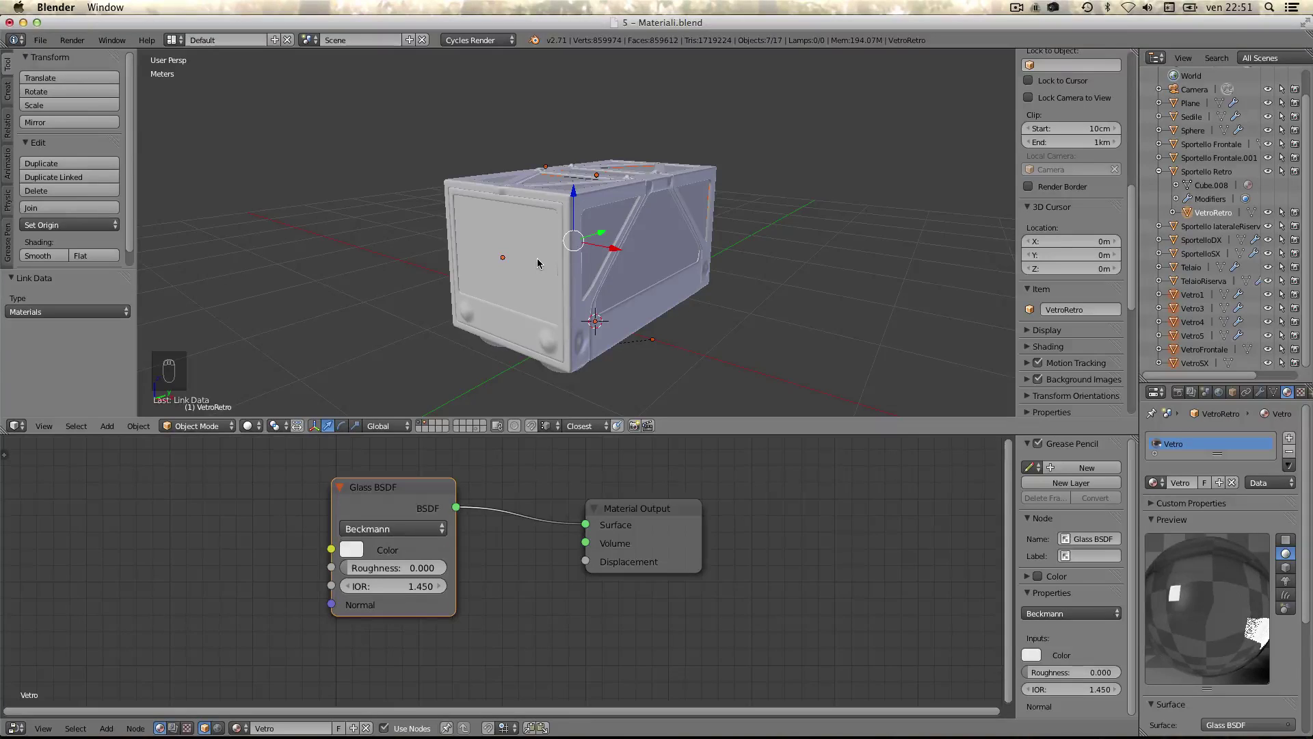
key("ctrl+l")
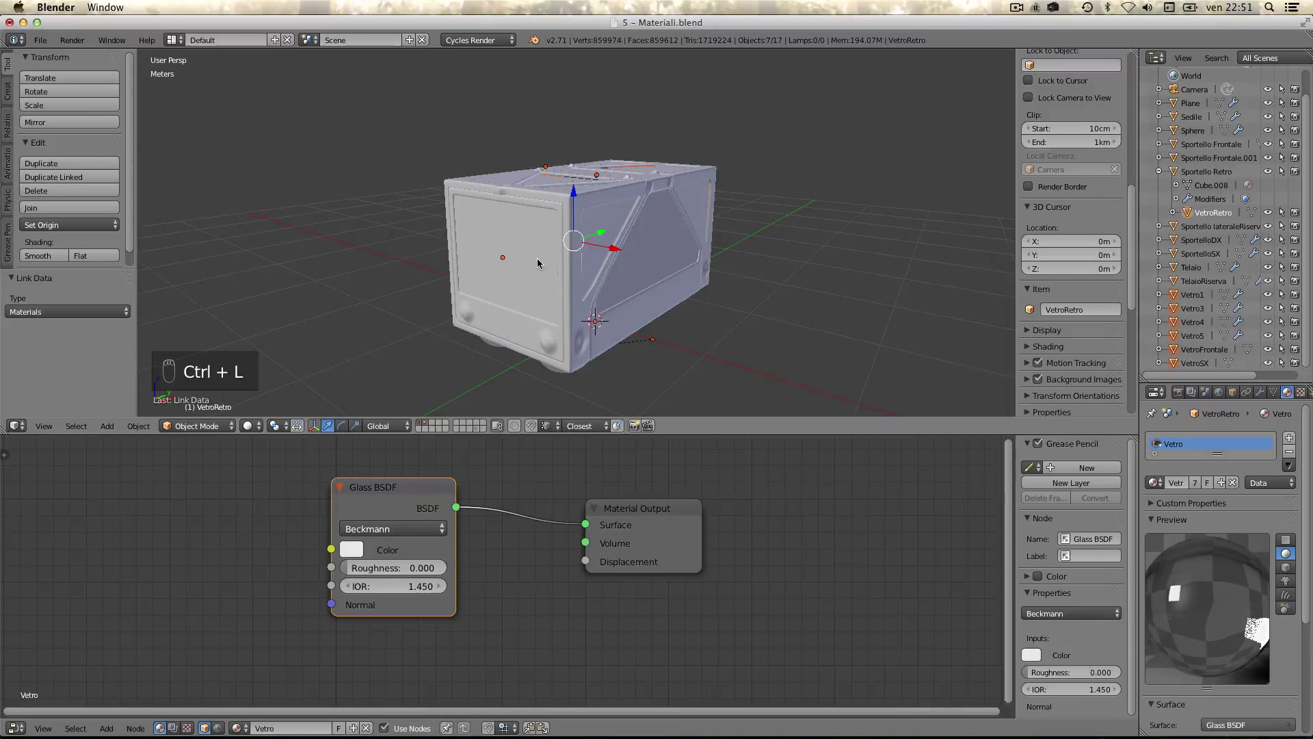
key("shift+z")
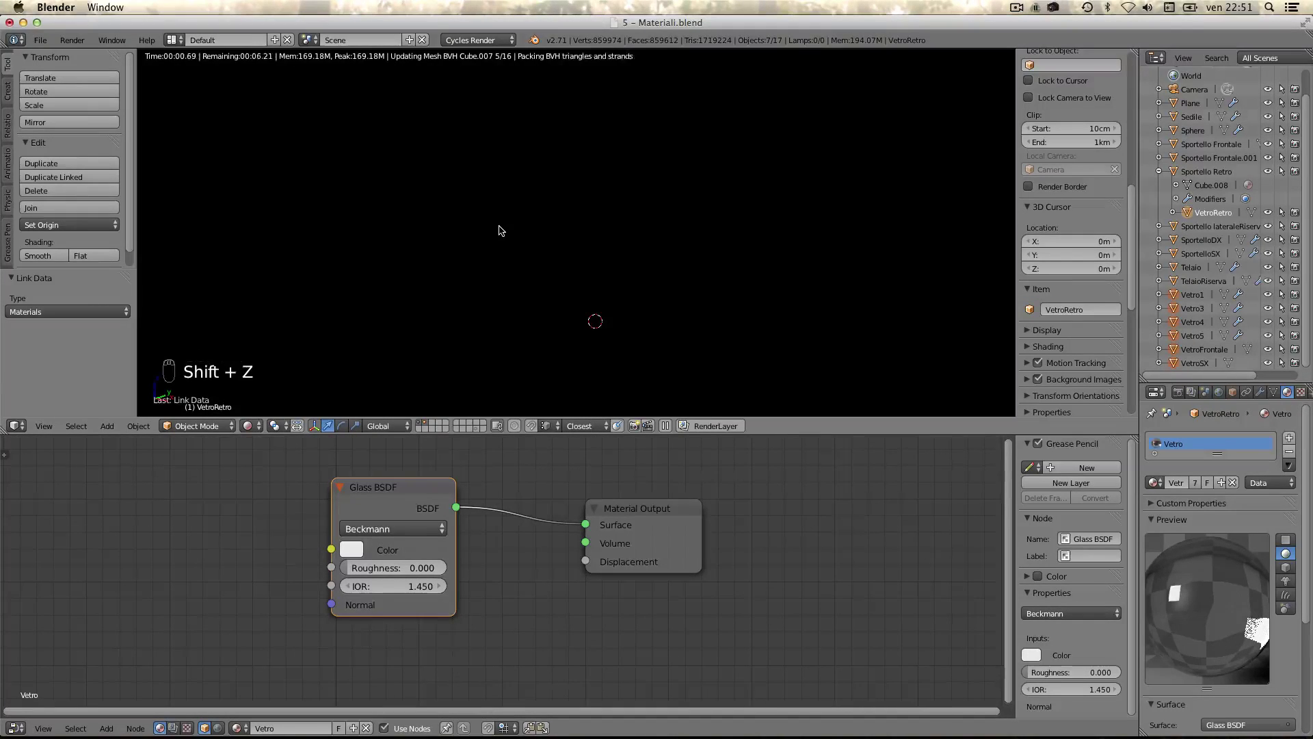
- Orbit and zoom to inspect the glazed side windows of the truck
left_click_drag(557, 251, 573, 232)
left_click_drag(573, 232, 582, 222)
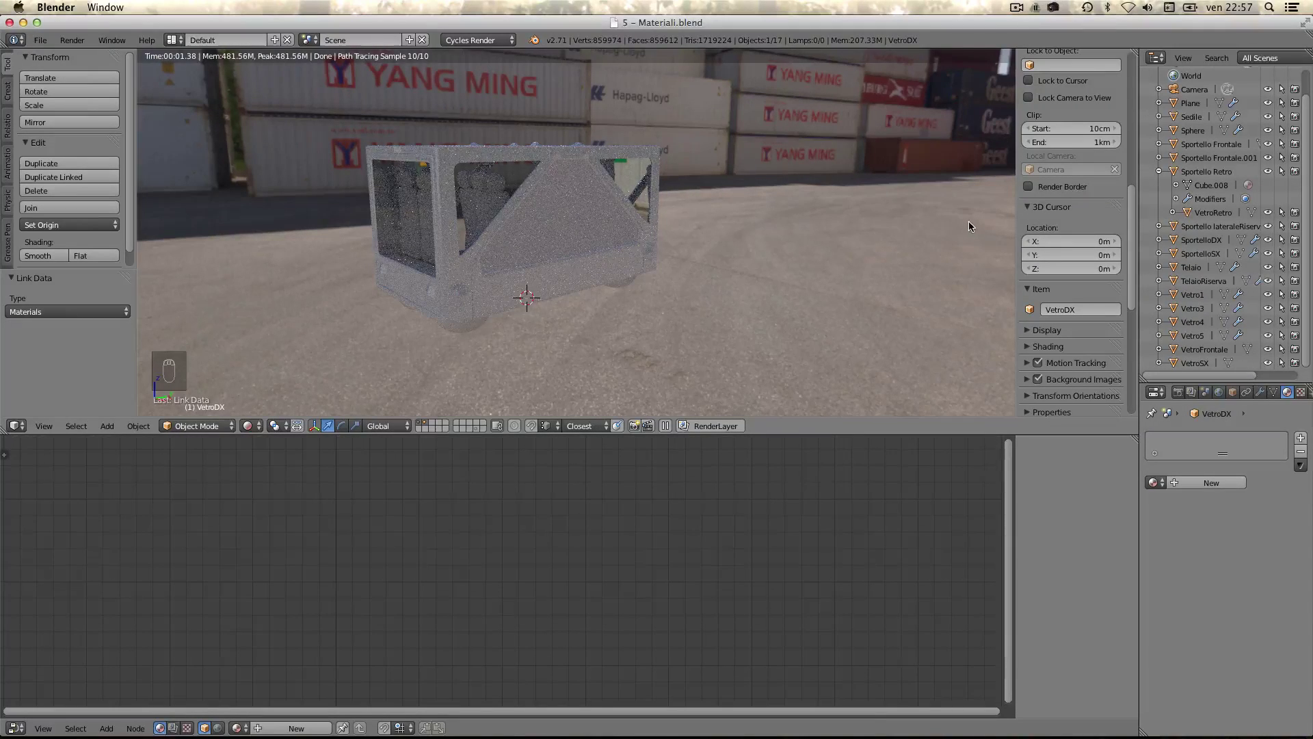
left_click_drag(1163, 173, 1214, 166)
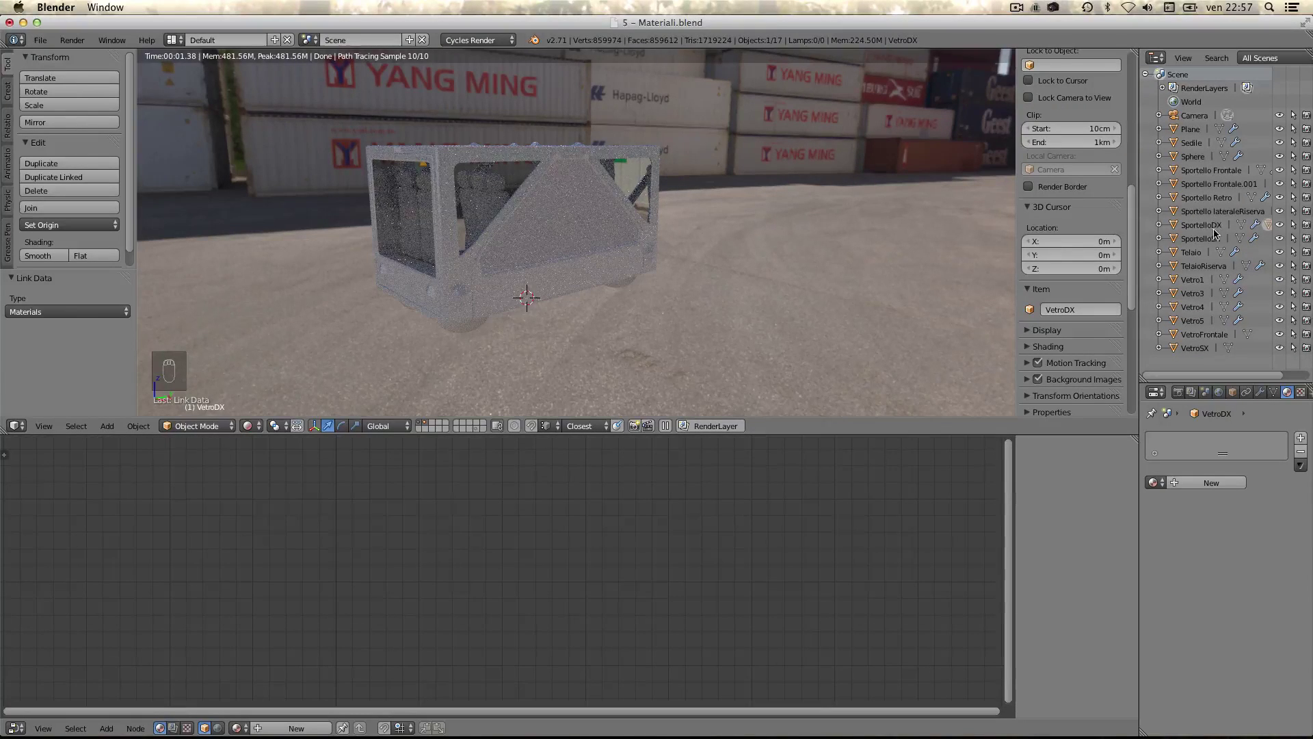
left_click_drag(1192, 226, 1115, 493)
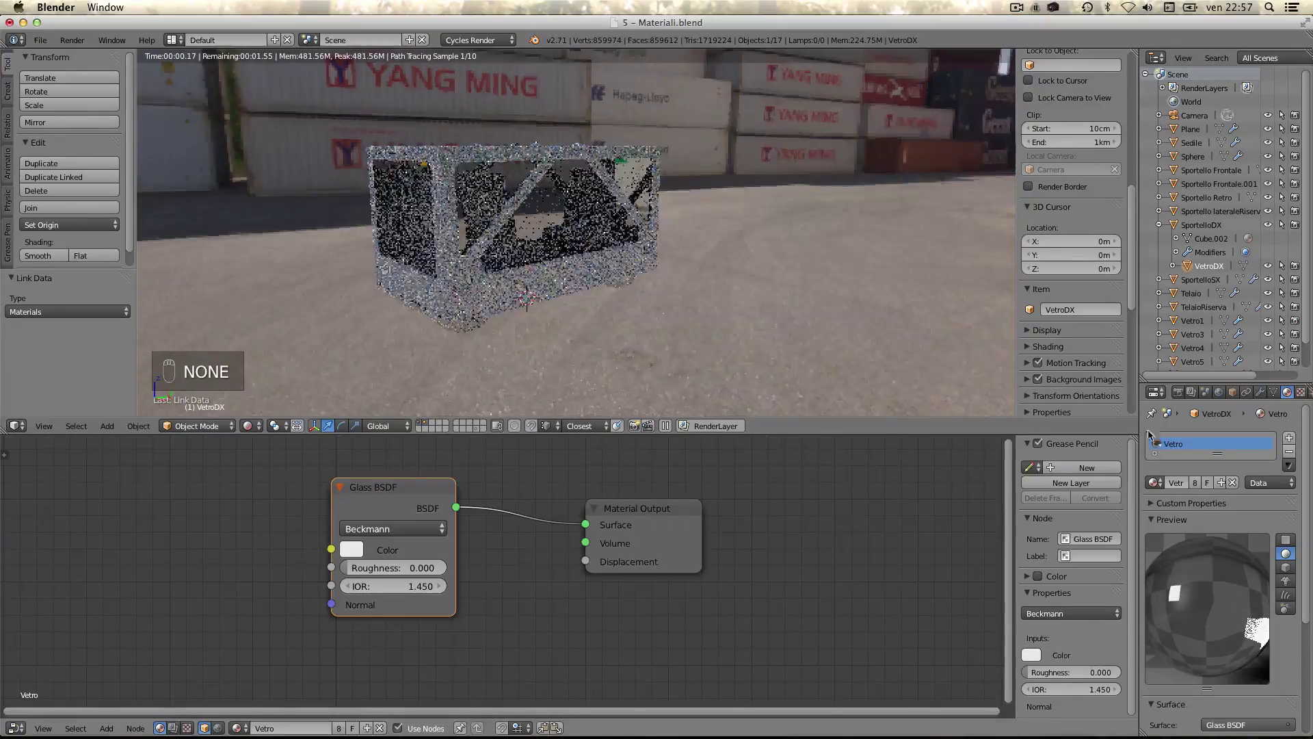
left_click_drag(475, 236, 469, 217)
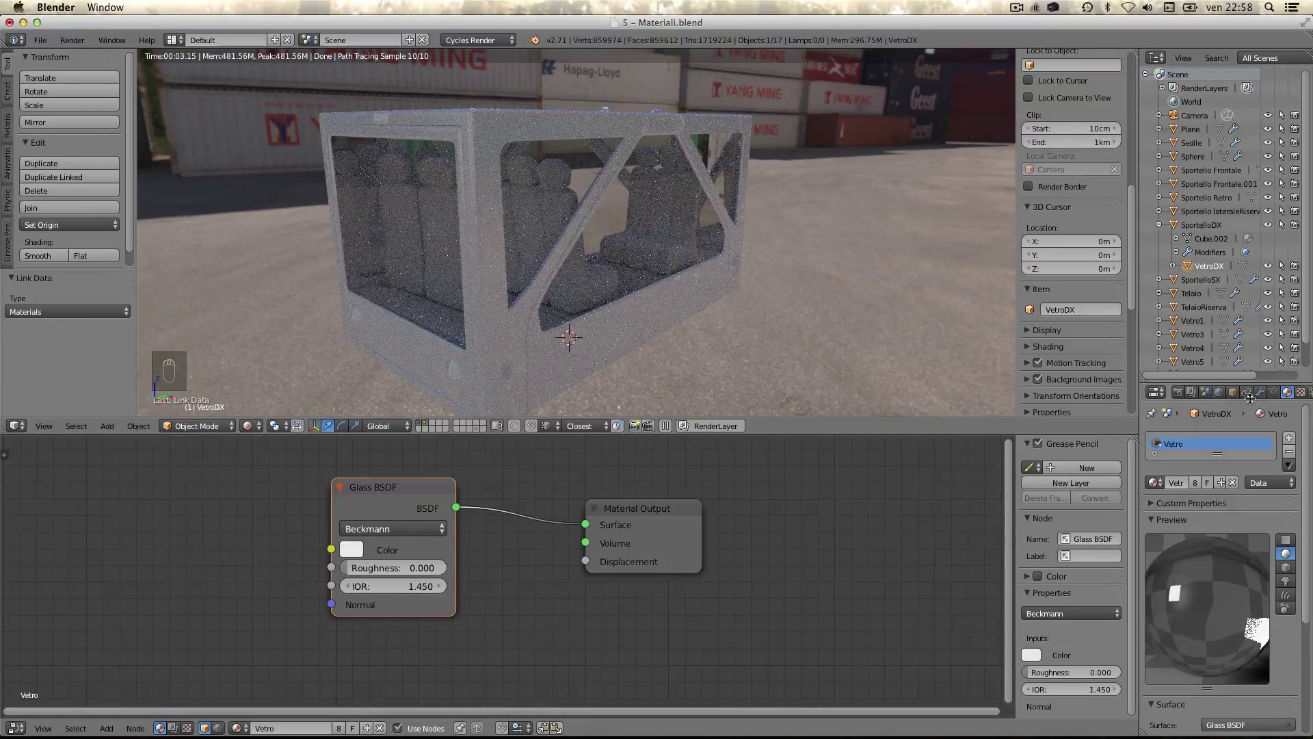
- Give the right window VetroDX a Solidify modifier with 5 mm thickness
left_click_drag(1167, 437, 1036, 651)
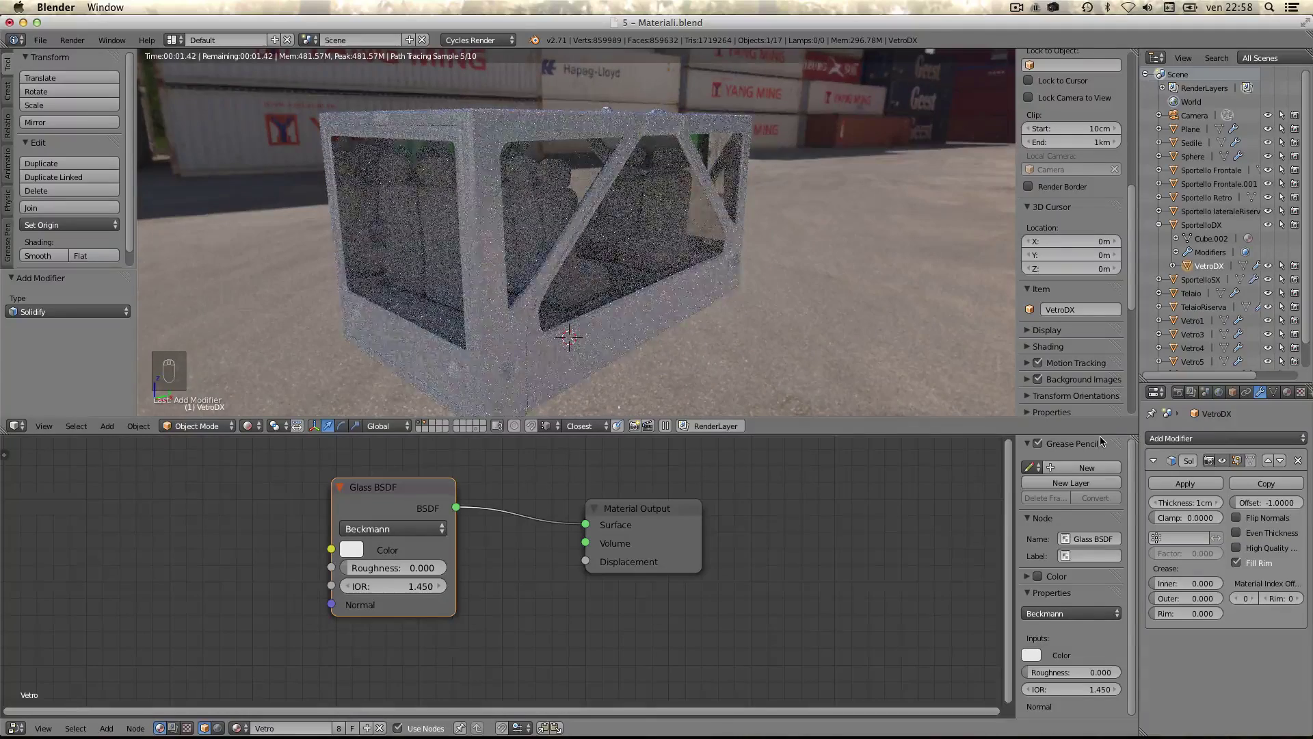
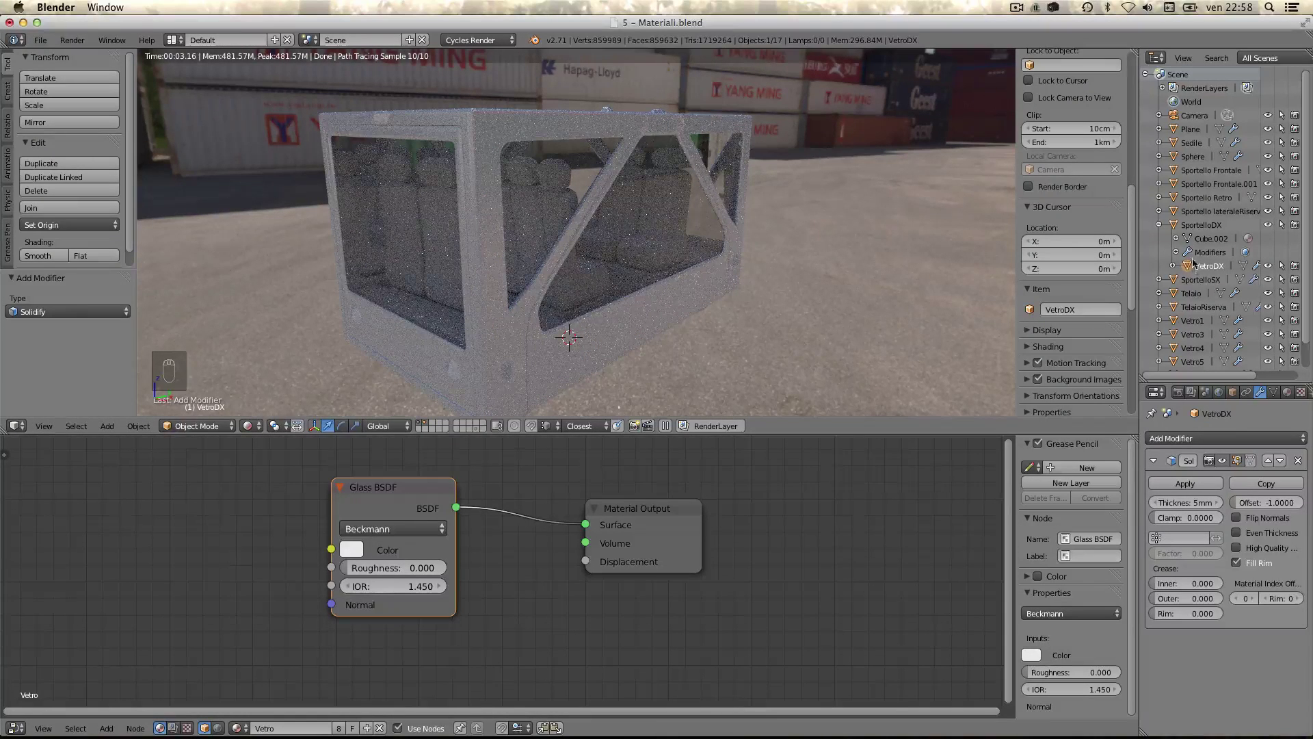
left_click_drag(1166, 202, 1191, 327)
left_click_drag(1191, 326, 1189, 300)
left_click_drag(1188, 300, 1174, 230)
left_click(747, 262)
key("ctrl+l")
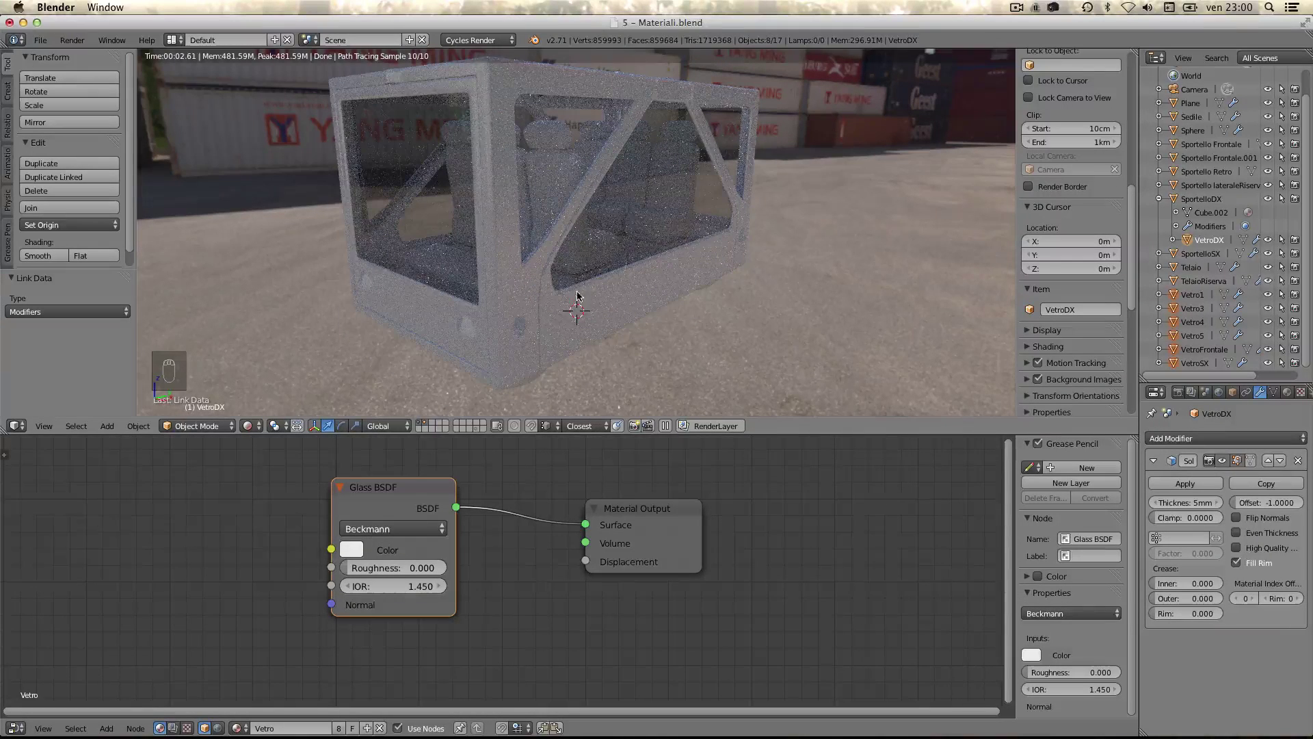
- Select the right door SportelloDX and rotate it 99° open
right_click(609, 313)
left_click_drag(1136, 89, 1067, 160)
key("KP_9")
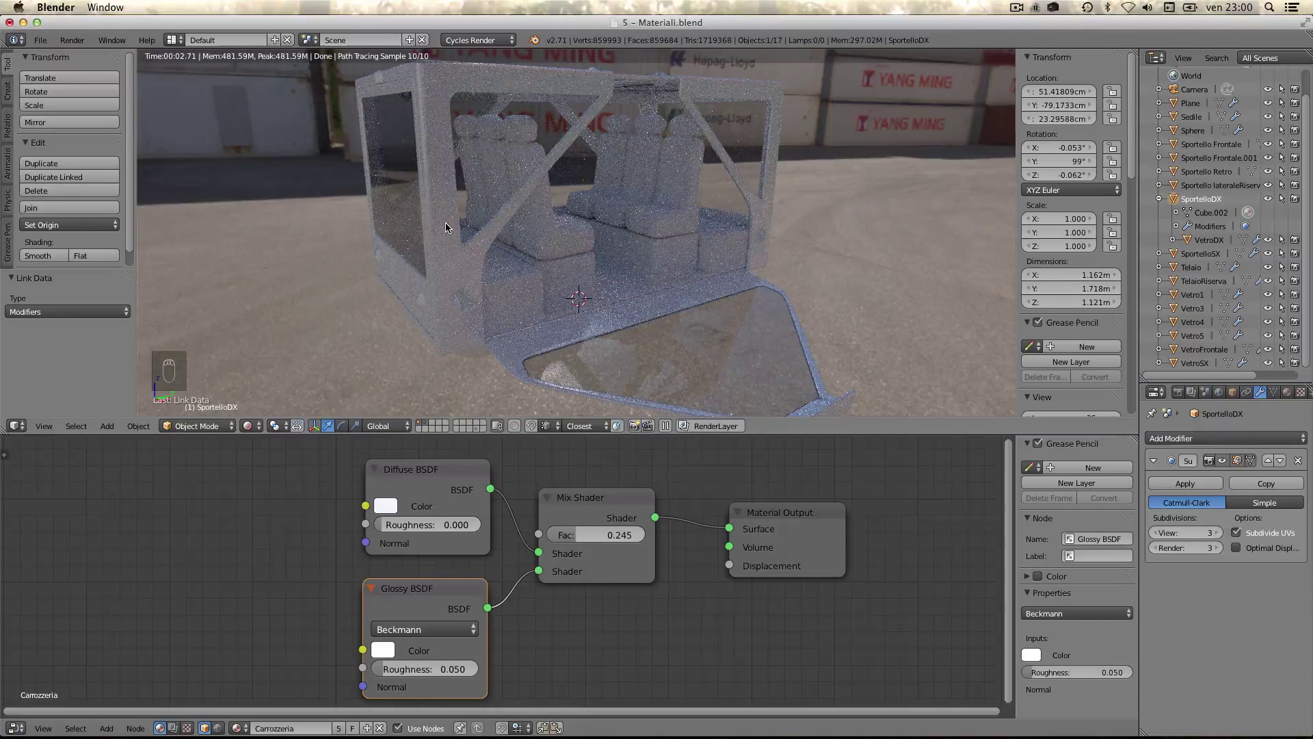
- Add a Sun lamp and tilt it from the side views to angle its light
key("shift+z")
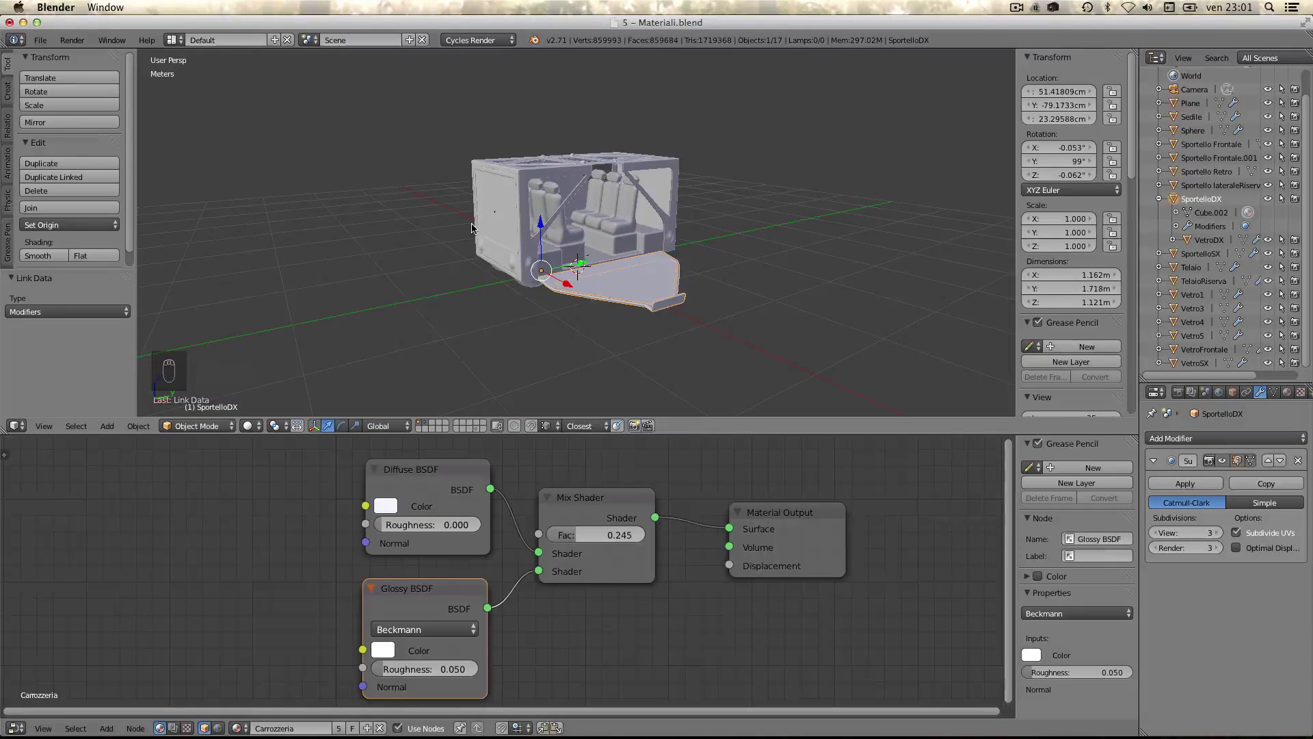
key("shift+a")
left_click(611, 266)
key("KP_7")
left_click(547, 292)
key("shift+KP_5")
left_click(669, 223)
key("KP_1")
key("r")
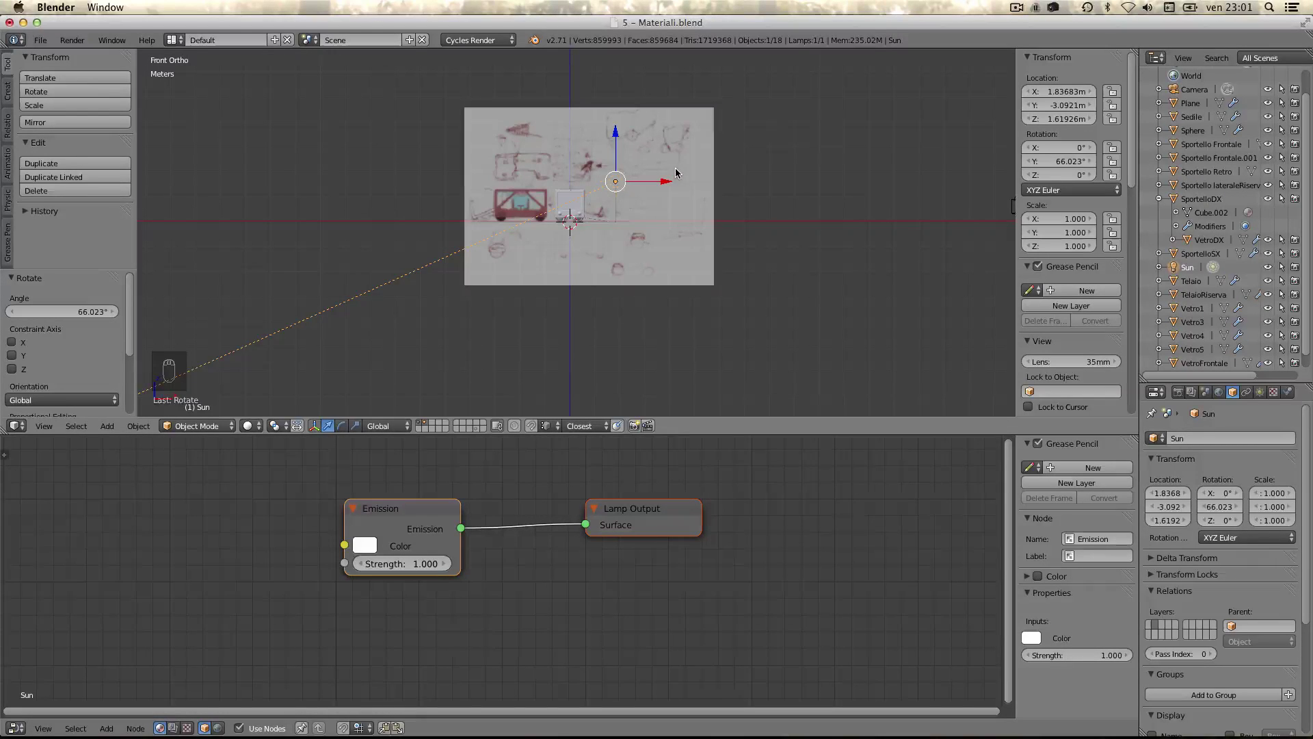
key("KP_3")
key("r")
left_click(633, 231)
- Refine the Sun lamp's rotation from camera and top views and lower it over the truck
key("KP_0")
key("KP_0")
middle_click(646, 250)
key("KP_5")
middle_click(676, 220)
key("KP_7")
key("r")
left_click(645, 272)
middle_click(506, 253)
left_click(512, 187)
left_click_drag(665, 280, 556, 196)
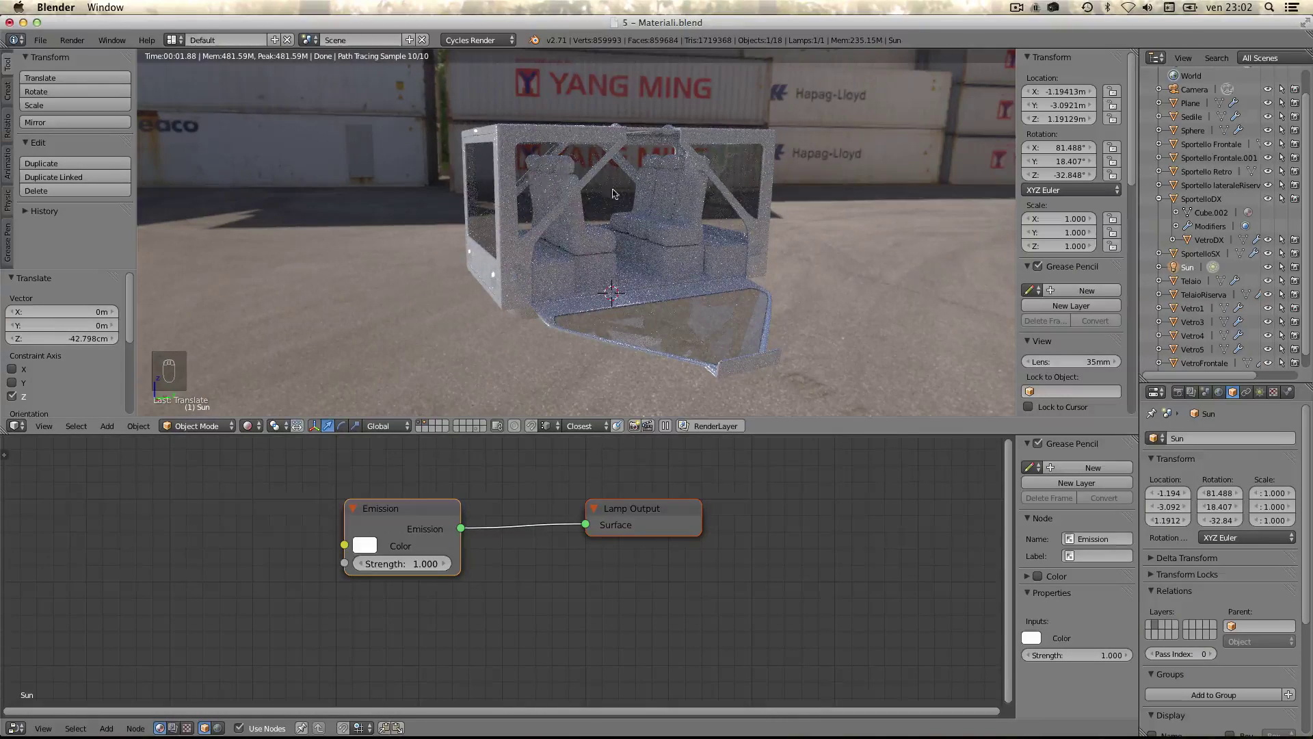
left_click_drag(582, 198, 713, 293)
left_click_drag(713, 293, 653, 508)
left_click_drag(654, 508, 507, 560)
- Add a Transparent BSDF and a Mix Shader between the Vetro glass and output
key("shift+a")
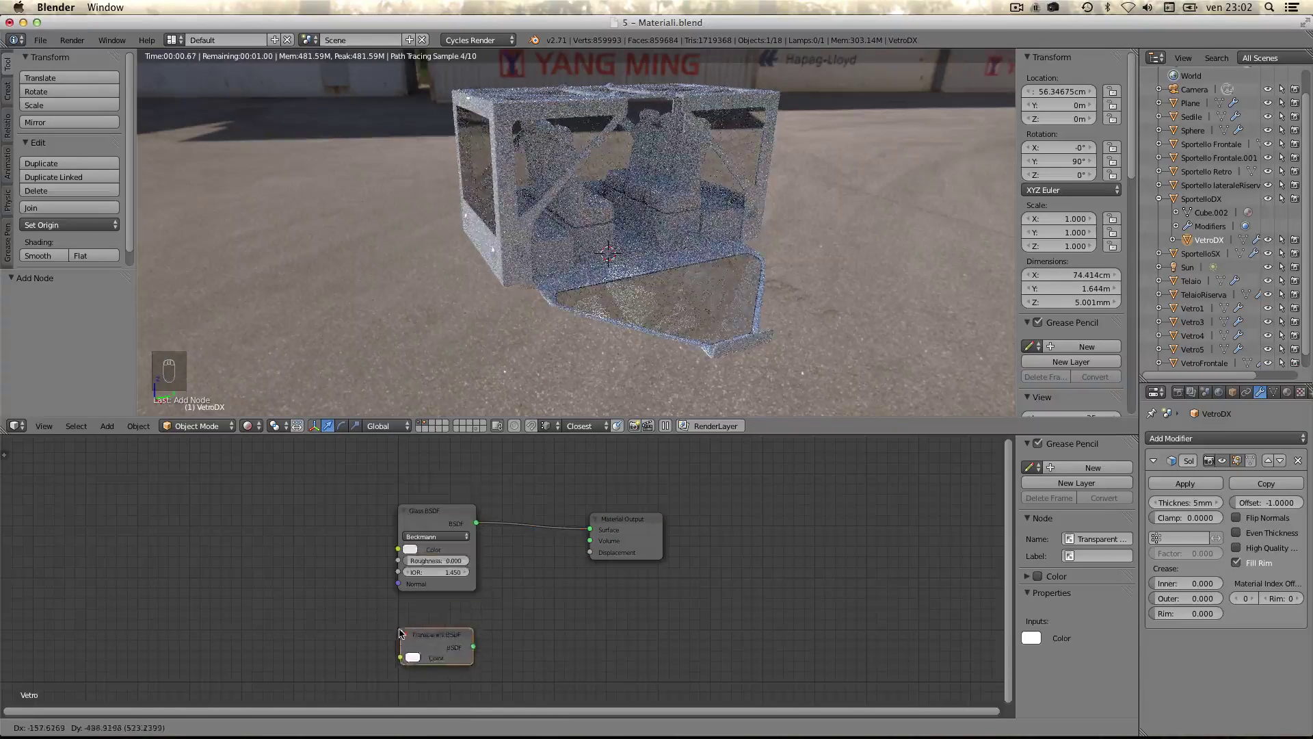
left_click_drag(403, 605, 497, 481)
key("shift+a")
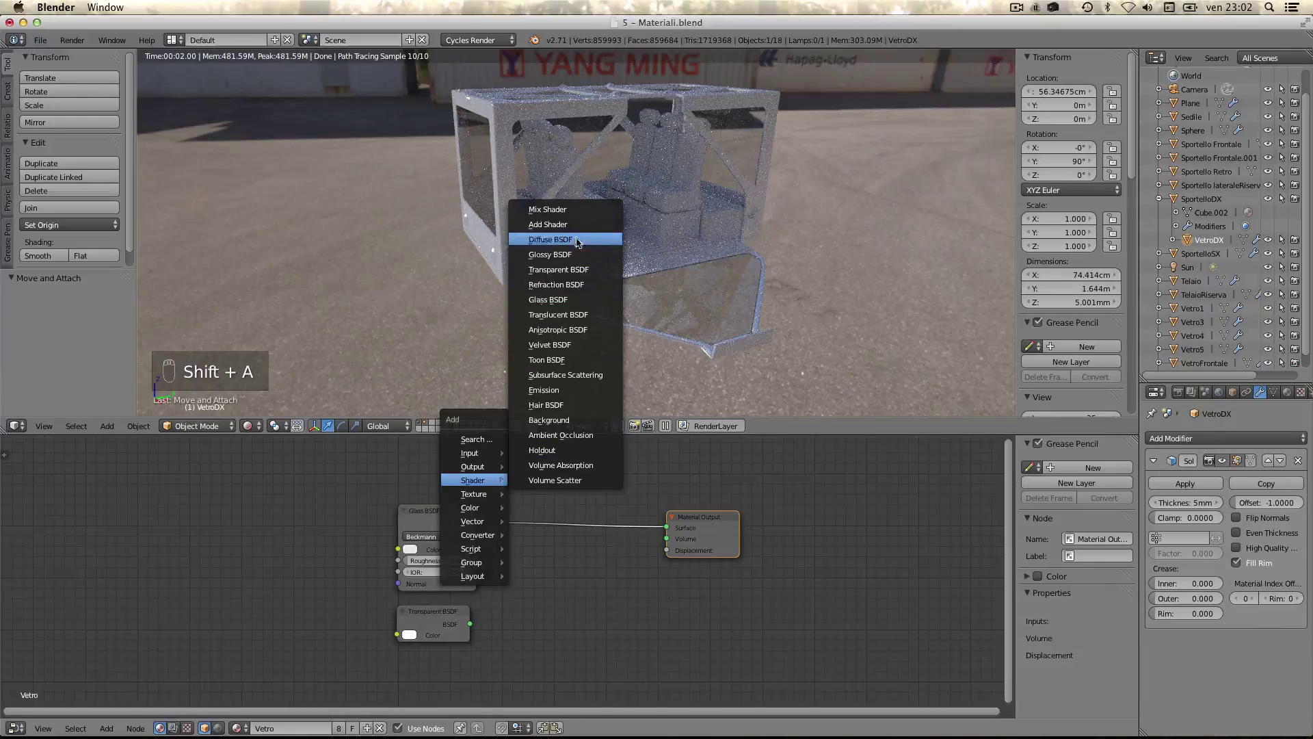
left_click(569, 517)
left_click(456, 515)
right_click(276, 516)
- Add a Light Path node driving the Mix factor between Glass and Transparent
key("shift+a")
left_click(277, 517)
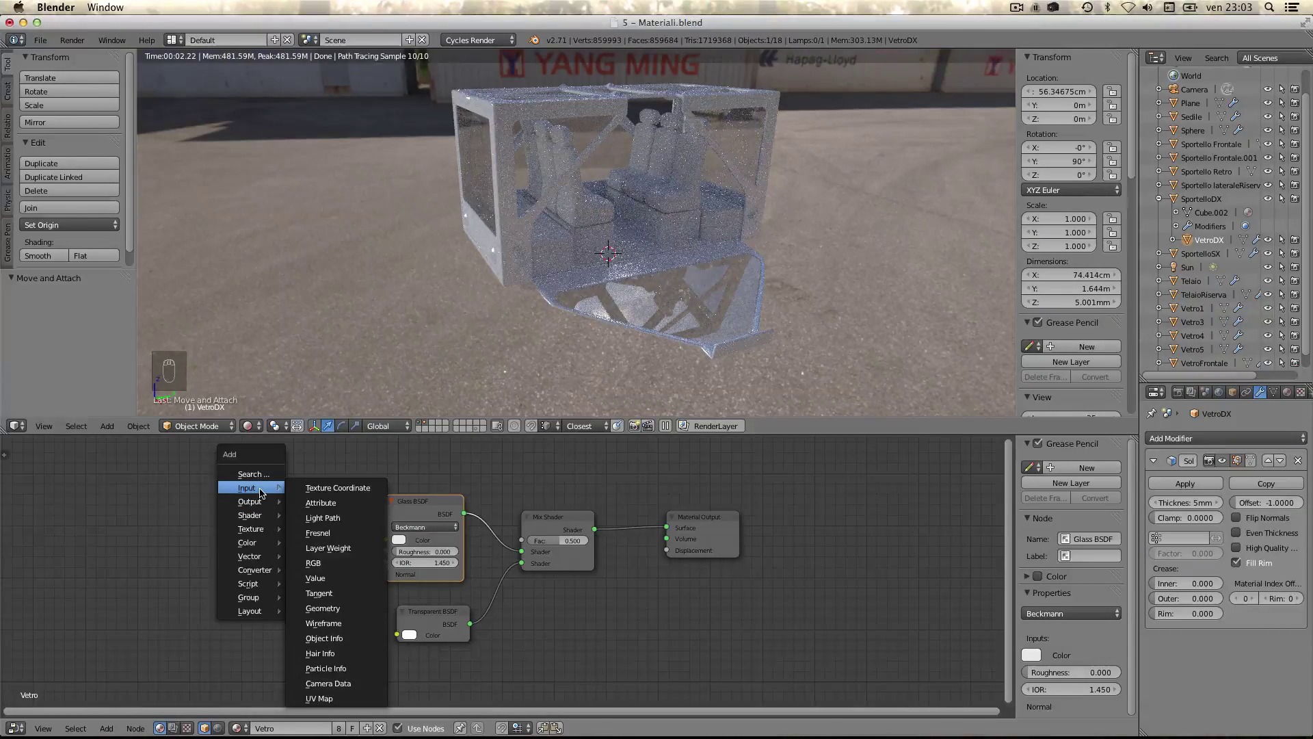
left_click(210, 458)
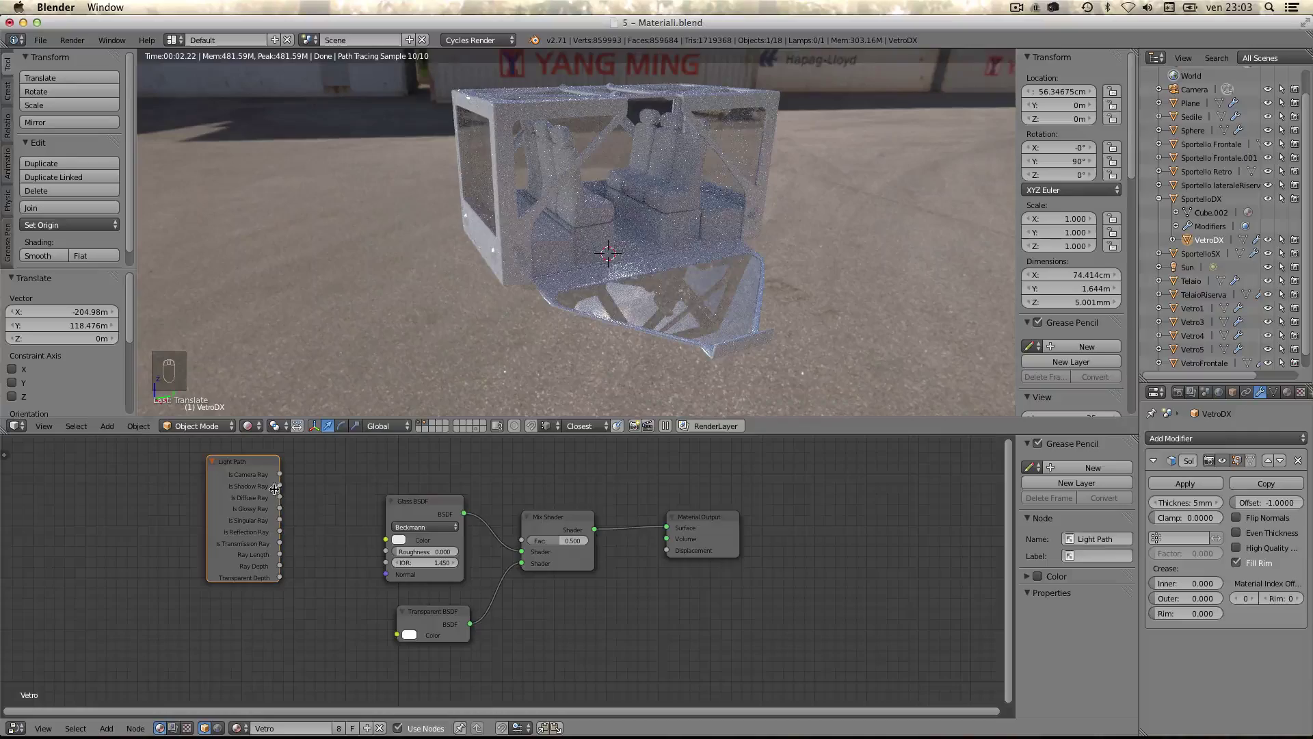
left_click_drag(282, 489, 457, 258)
middle_click(457, 258)
middle_click(531, 178)
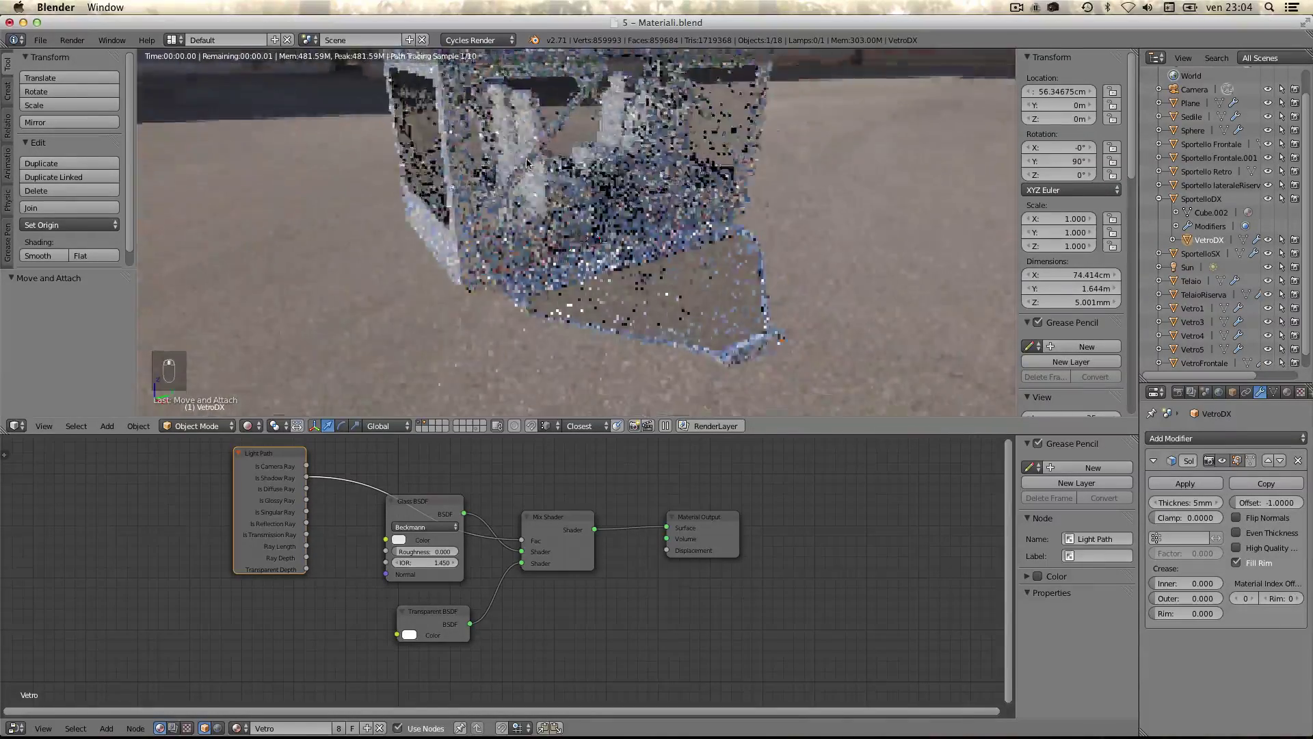
middle_click(523, 178)
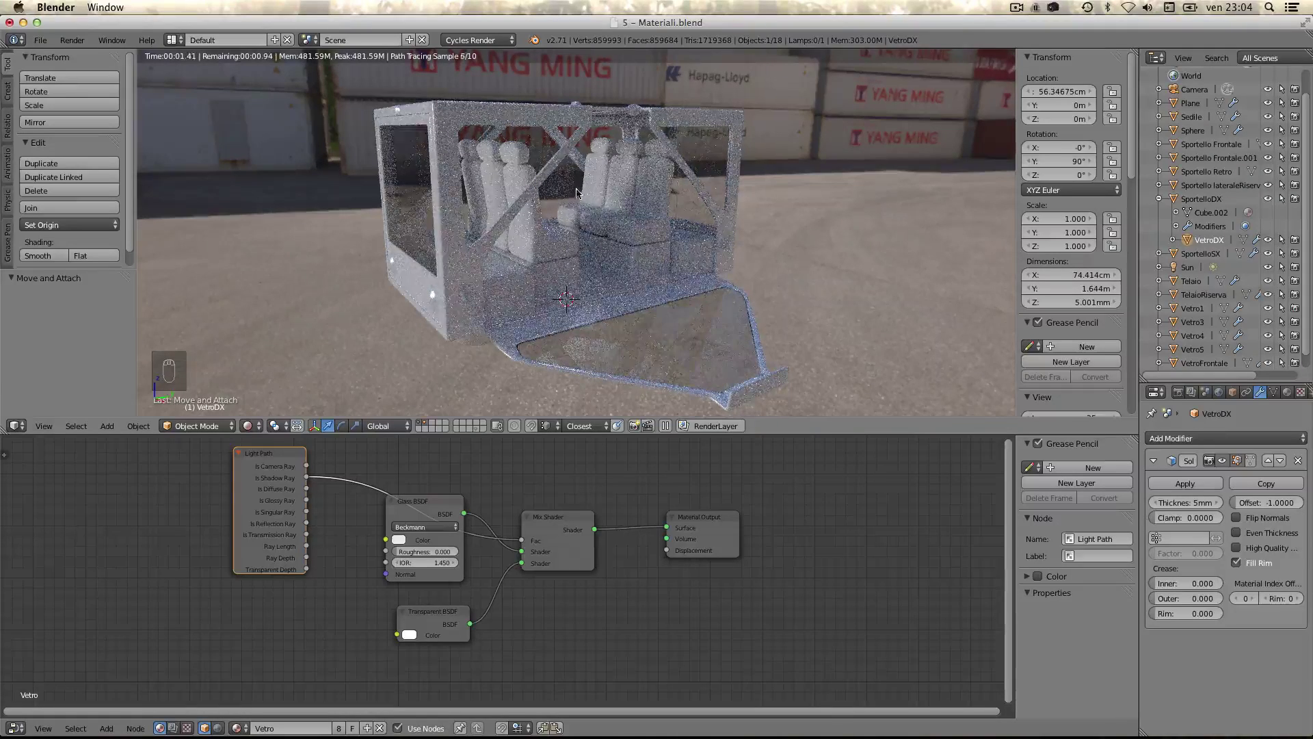
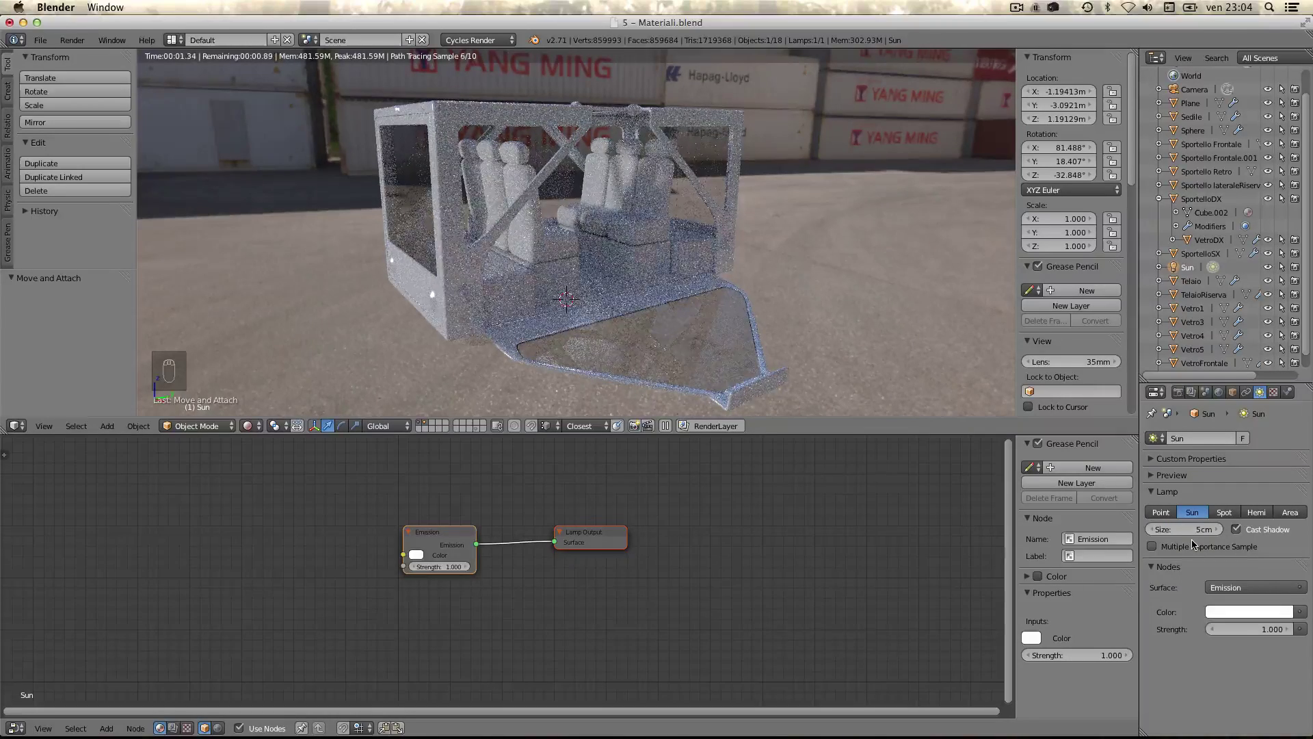
- Reduce the Sun lamp's size to 1 cm for sharper shadows
left_click_drag(1185, 535, 1185, 533)
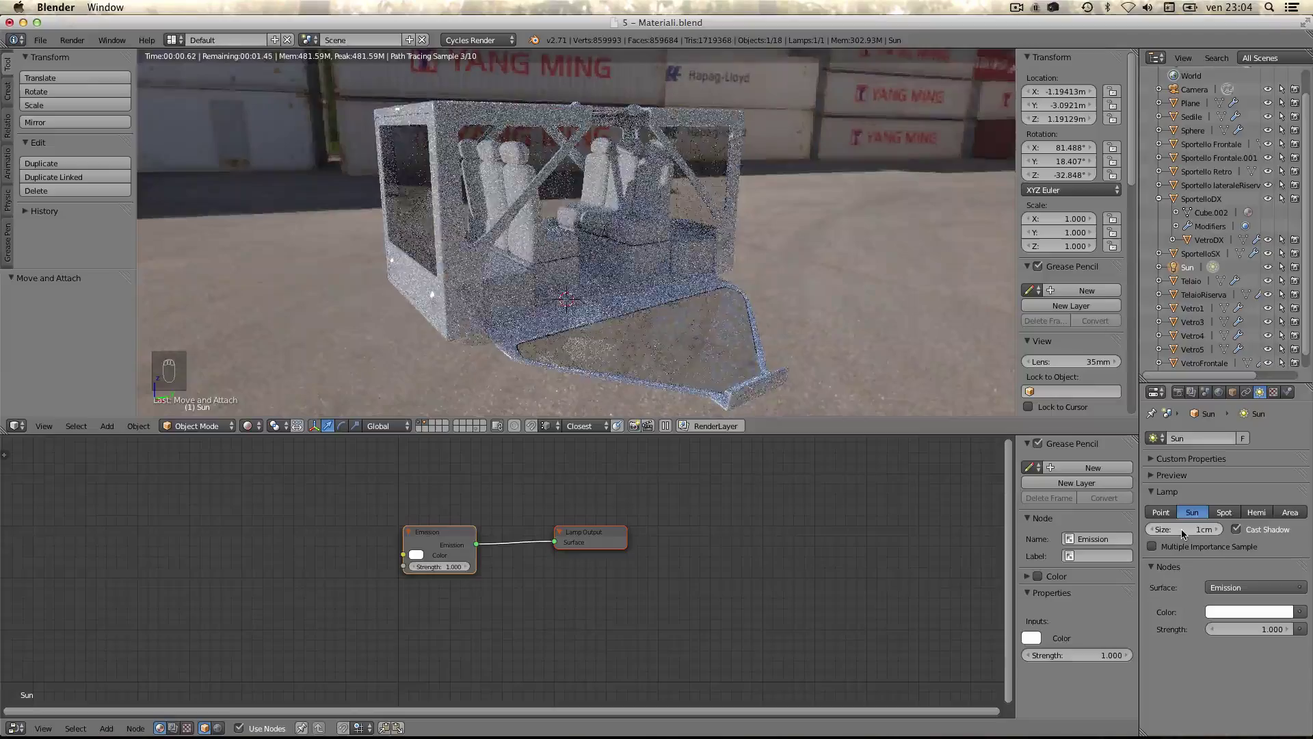
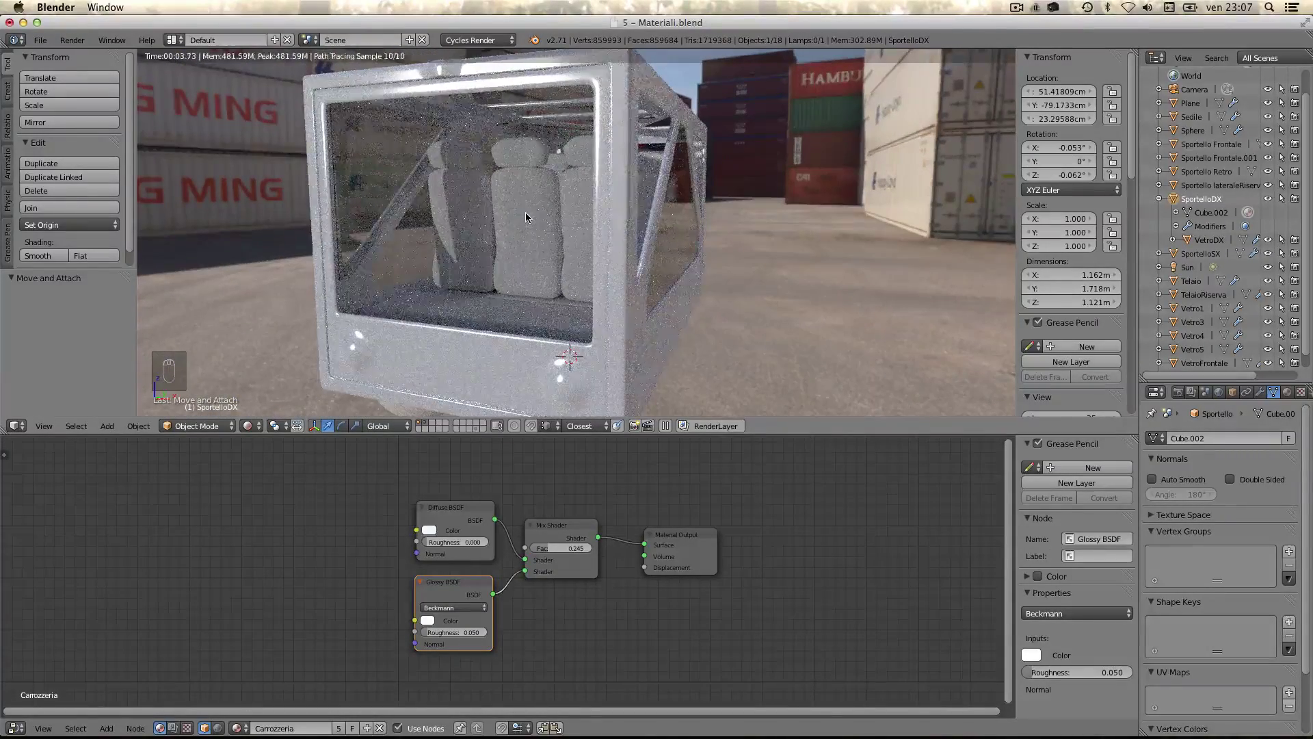
- Mix a pale blue Diffuse BSDF into the Vetro glass shader with factor 0.918
left_click_drag(603, 509, 647, 511)
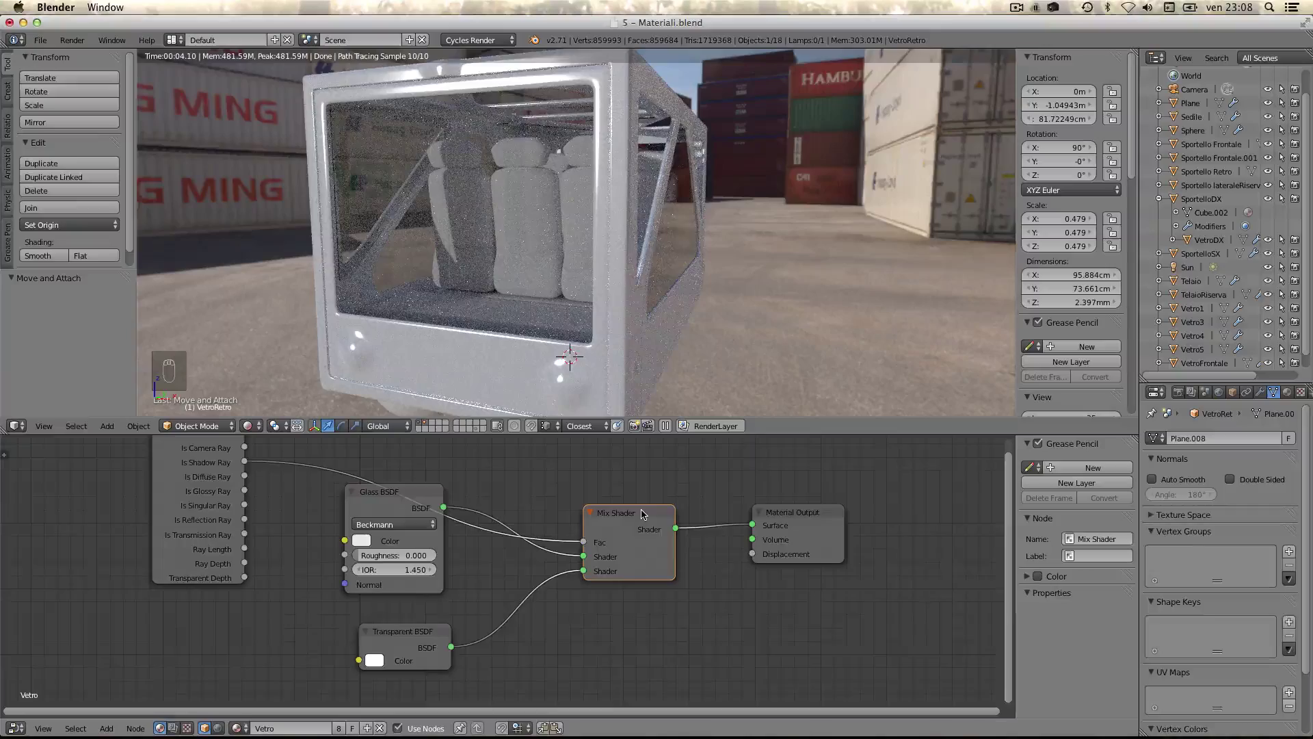
middle_click(605, 518)
middle_click(613, 497)
key("shift+a")
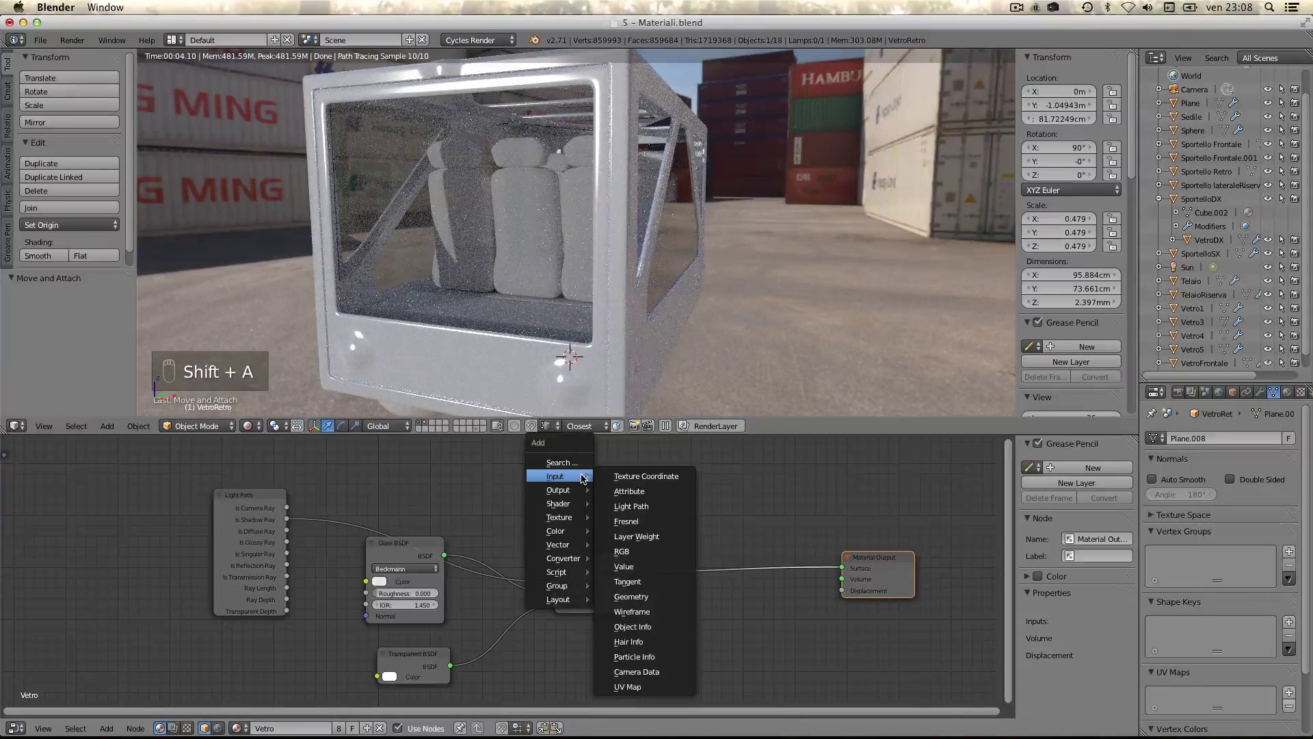
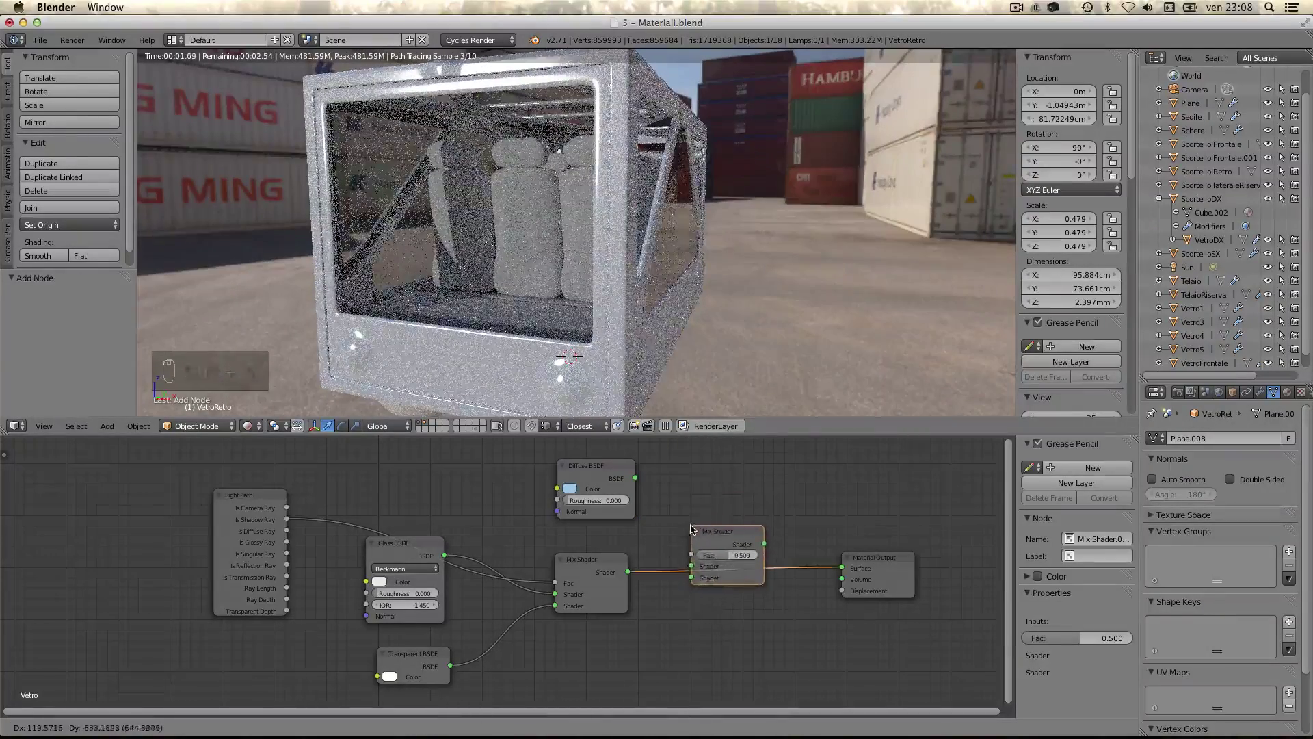
left_click_drag(693, 523, 650, 396)
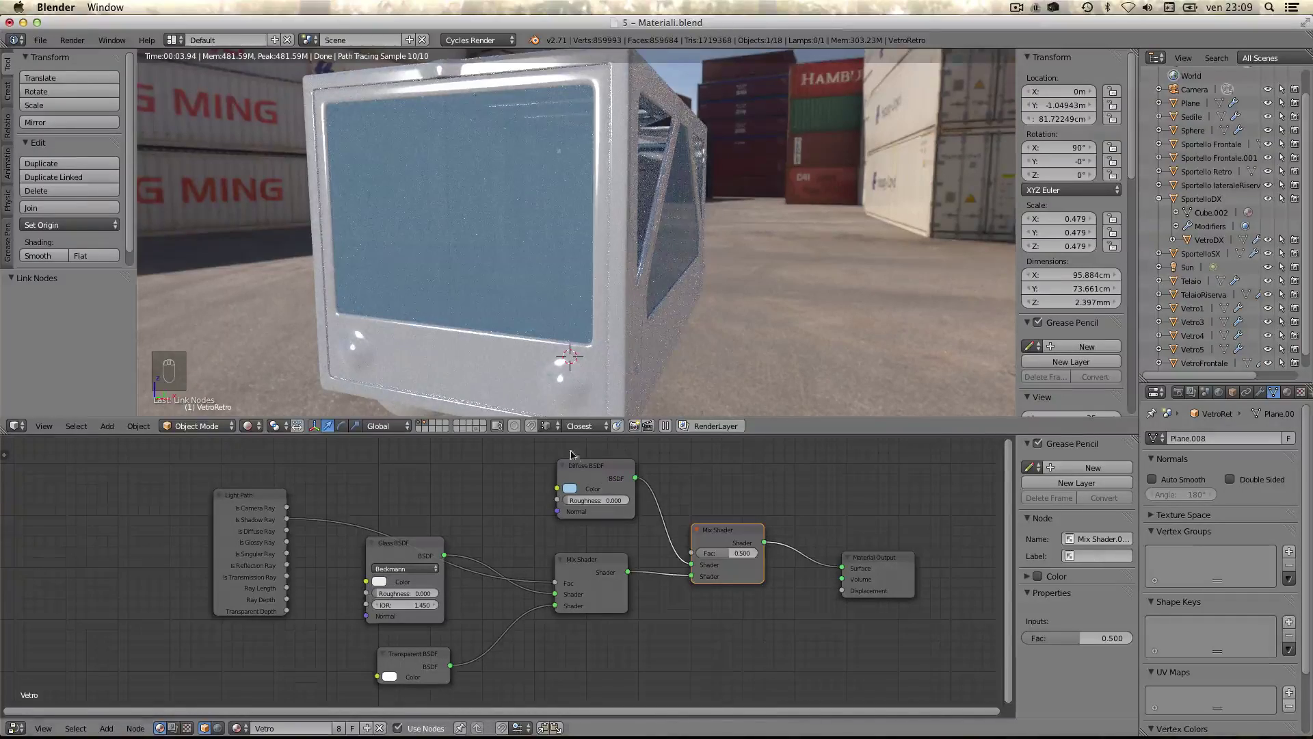
left_click(730, 554)
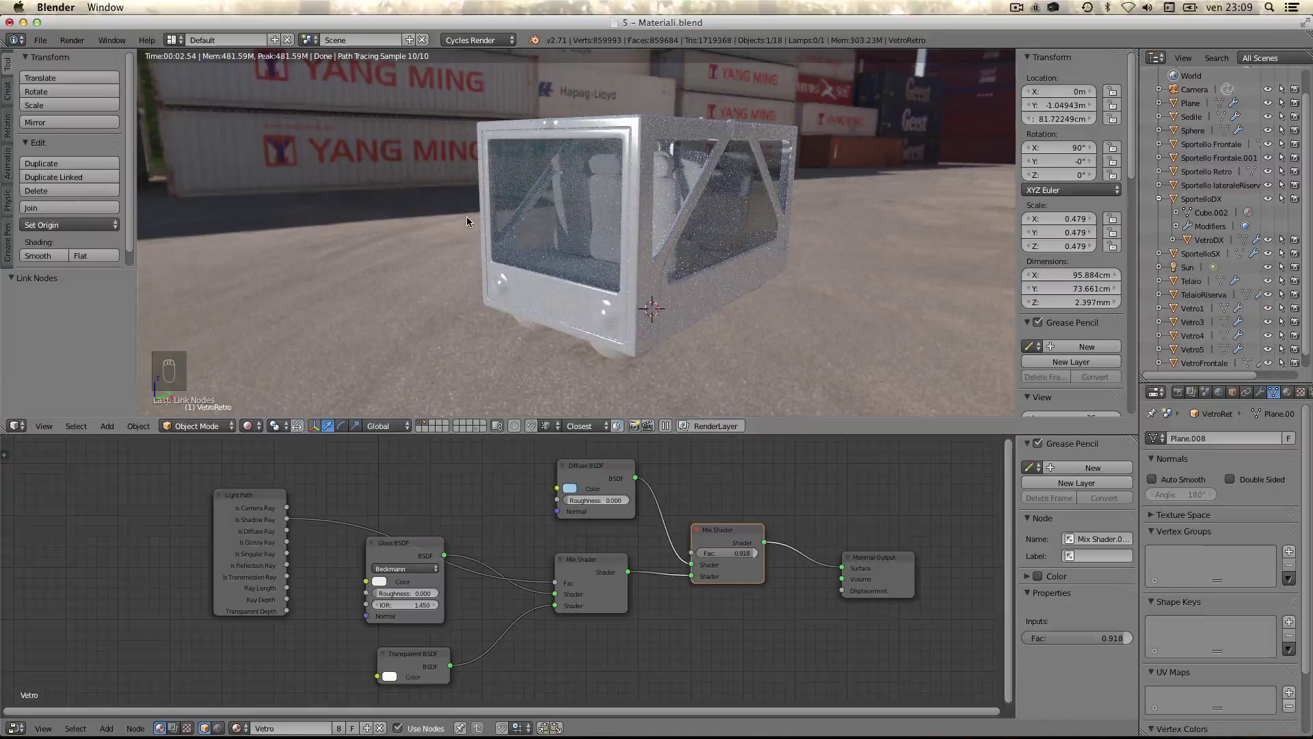
middle_click(413, 498)
- Add a Noise Texture node below the glass shaders
key("shift+a")
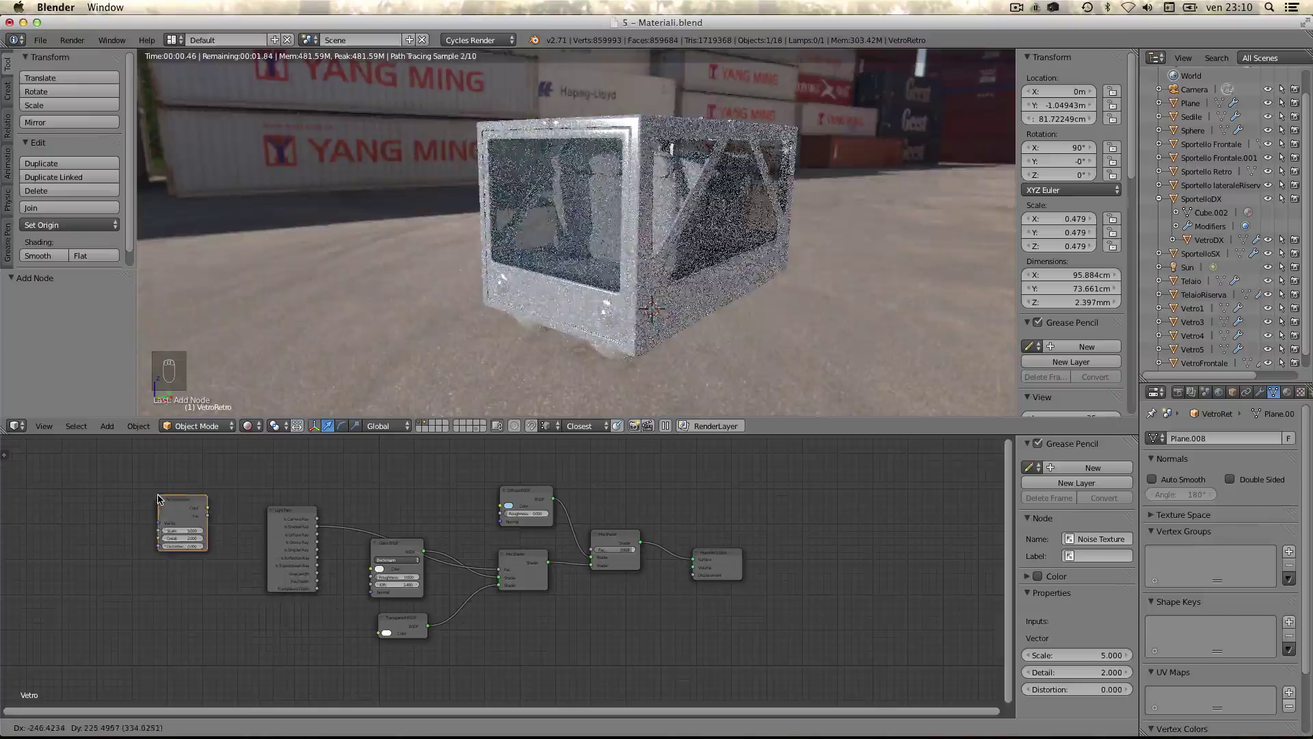
left_click_drag(178, 482, 587, 624)
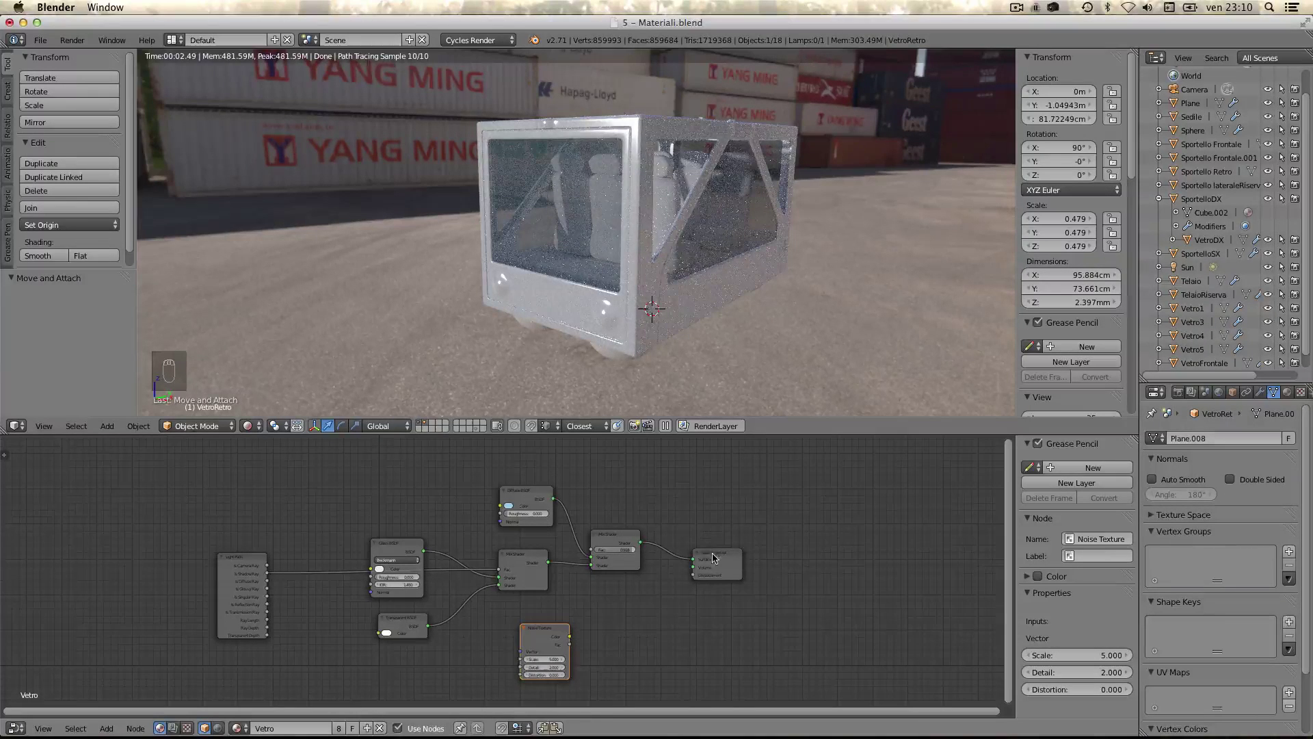
left_click_drag(717, 557, 660, 497)
- Colour a new Diffuse BSDF with the noise and wire it straight to the material output
key("shift+a")
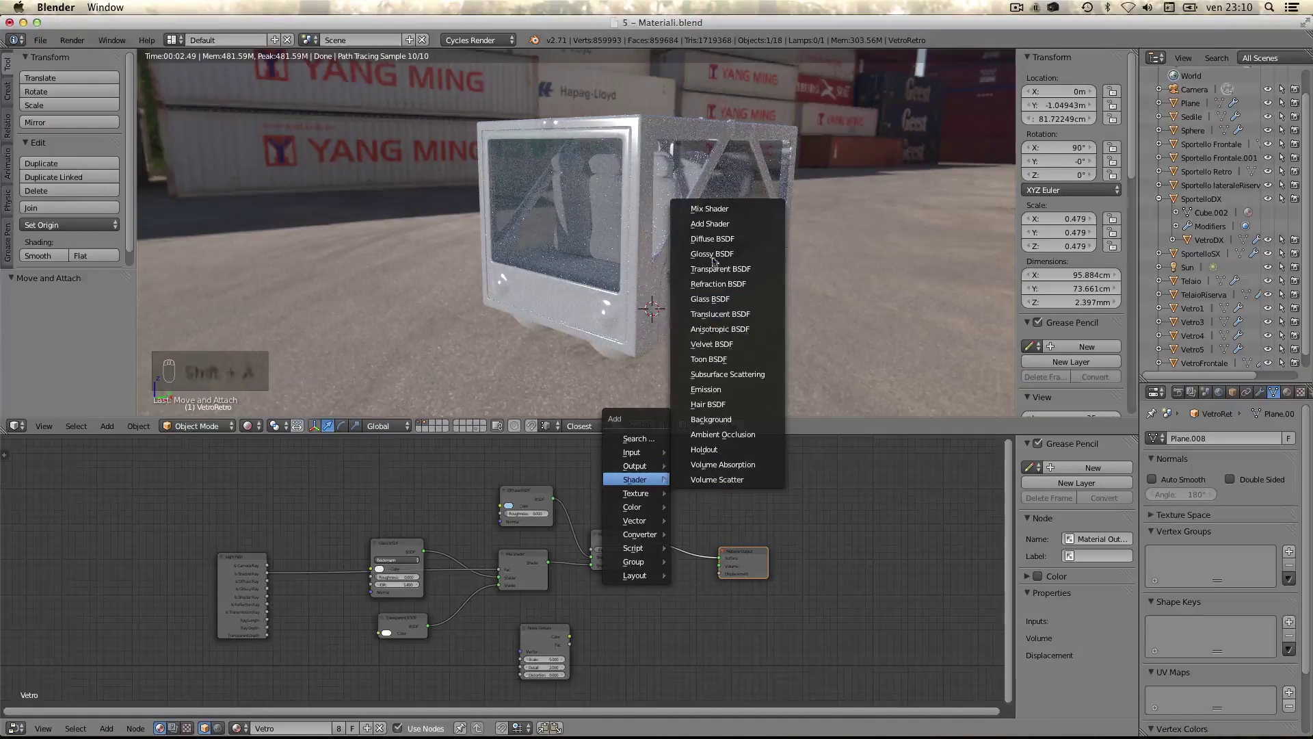
left_click_drag(611, 626, 661, 638)
left_click_drag(661, 639, 702, 541)
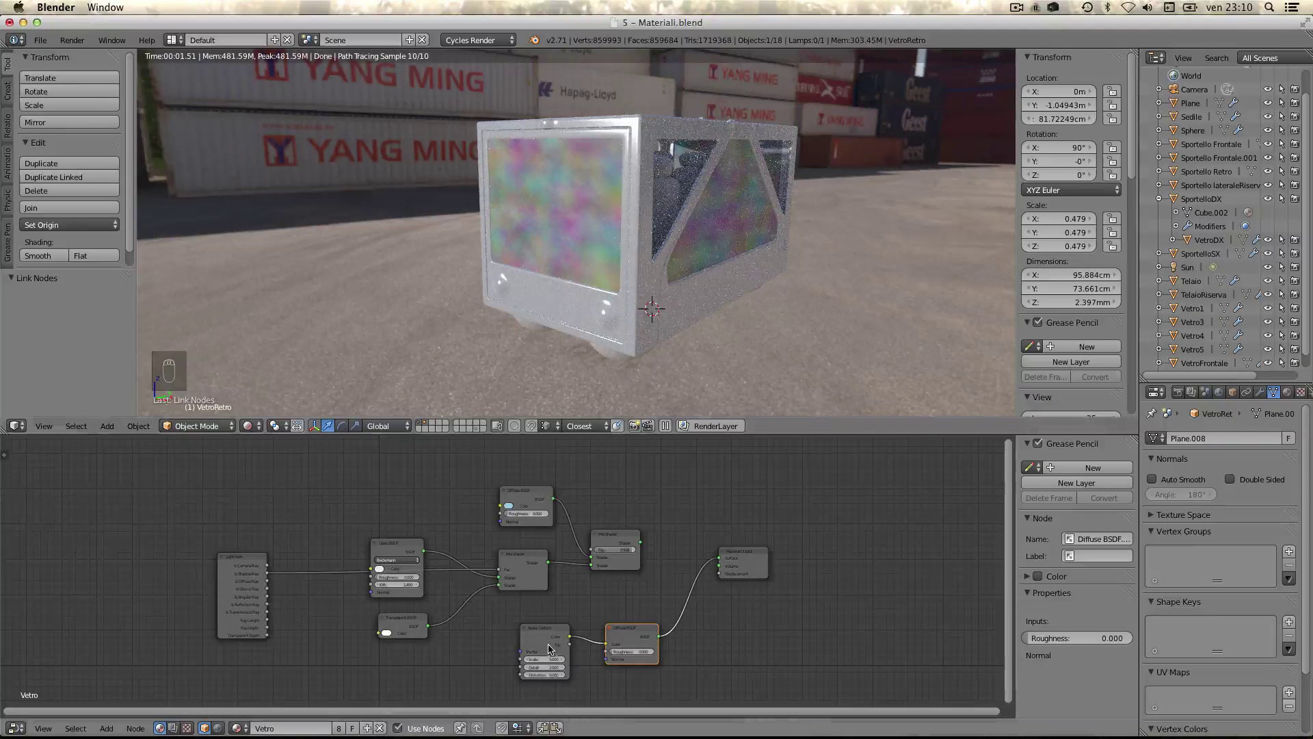
- Set the Noise Texture scale to 1.000 and detail to 0.000, then move the node left
scroll("up", 3)
left_click_drag(553, 658, 550, 581)
left_click_drag(550, 580, 569, 224)
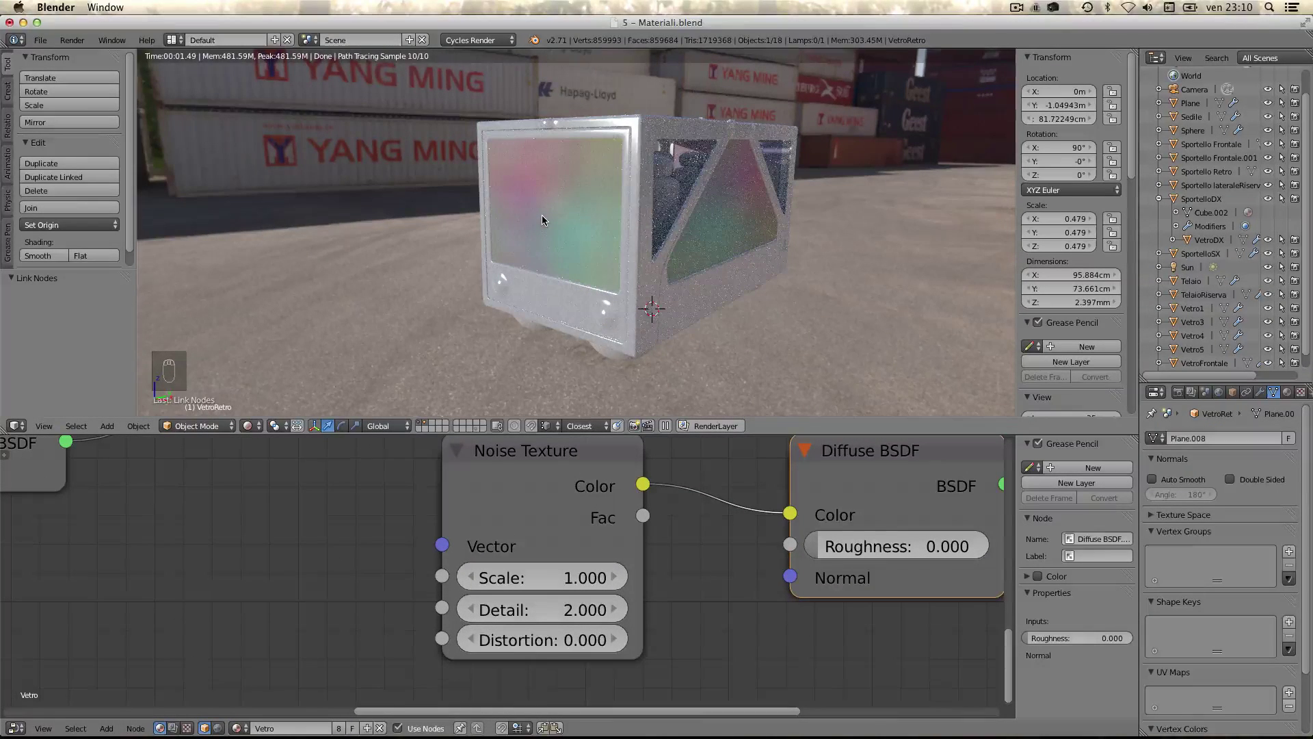
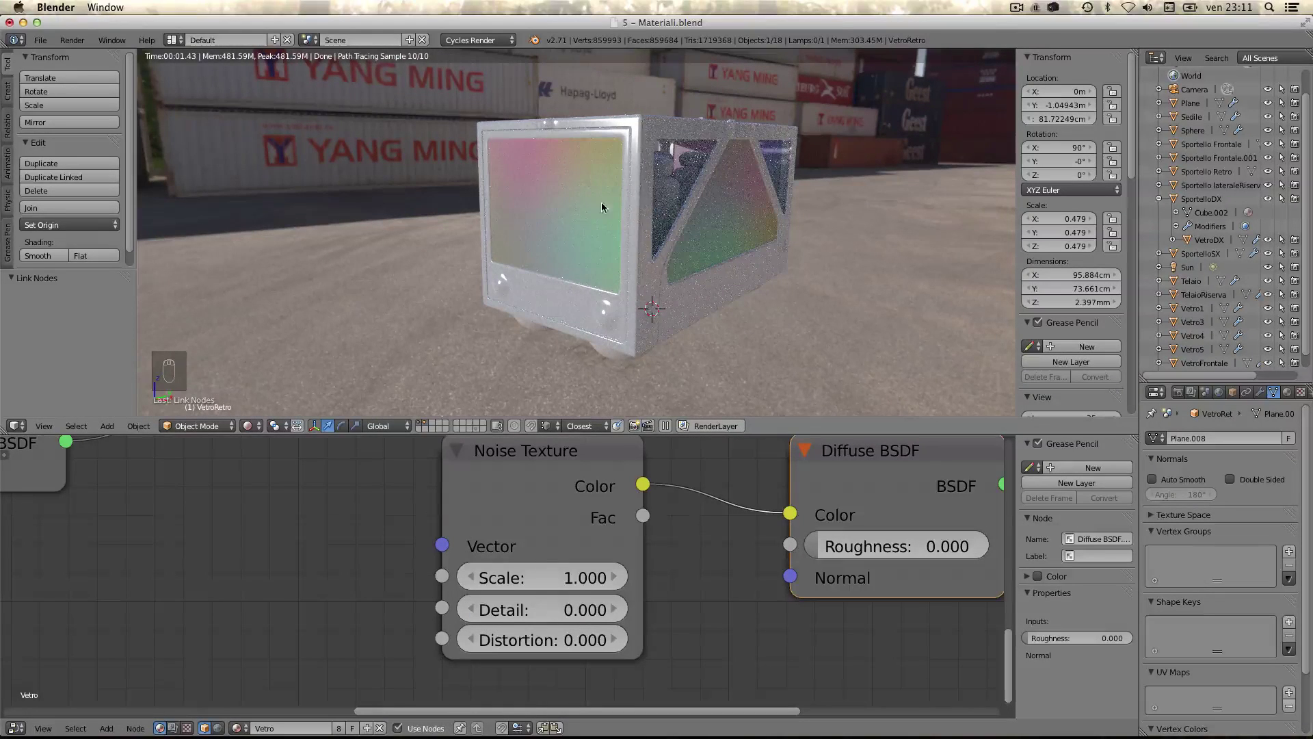
left_click_drag(565, 591, 552, 280)
left_click_drag(530, 580, 551, 483)
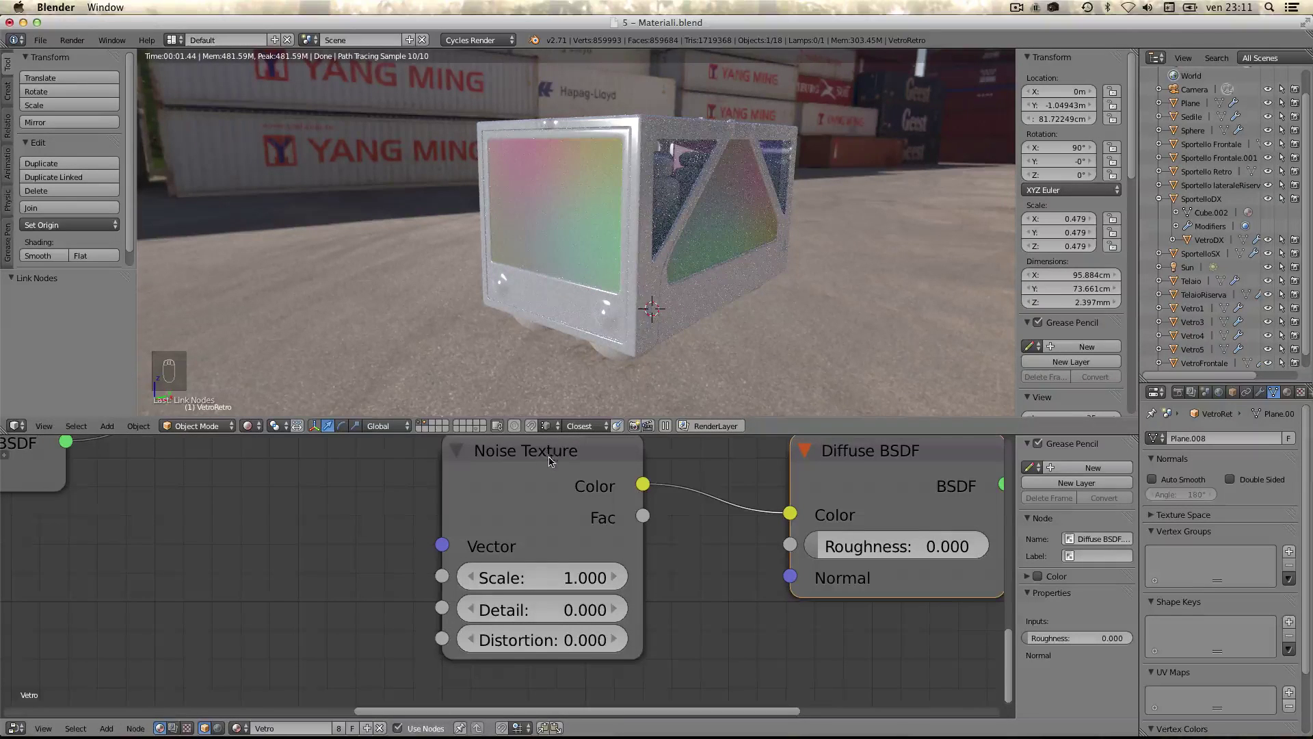
left_click_drag(520, 452, 404, 605)
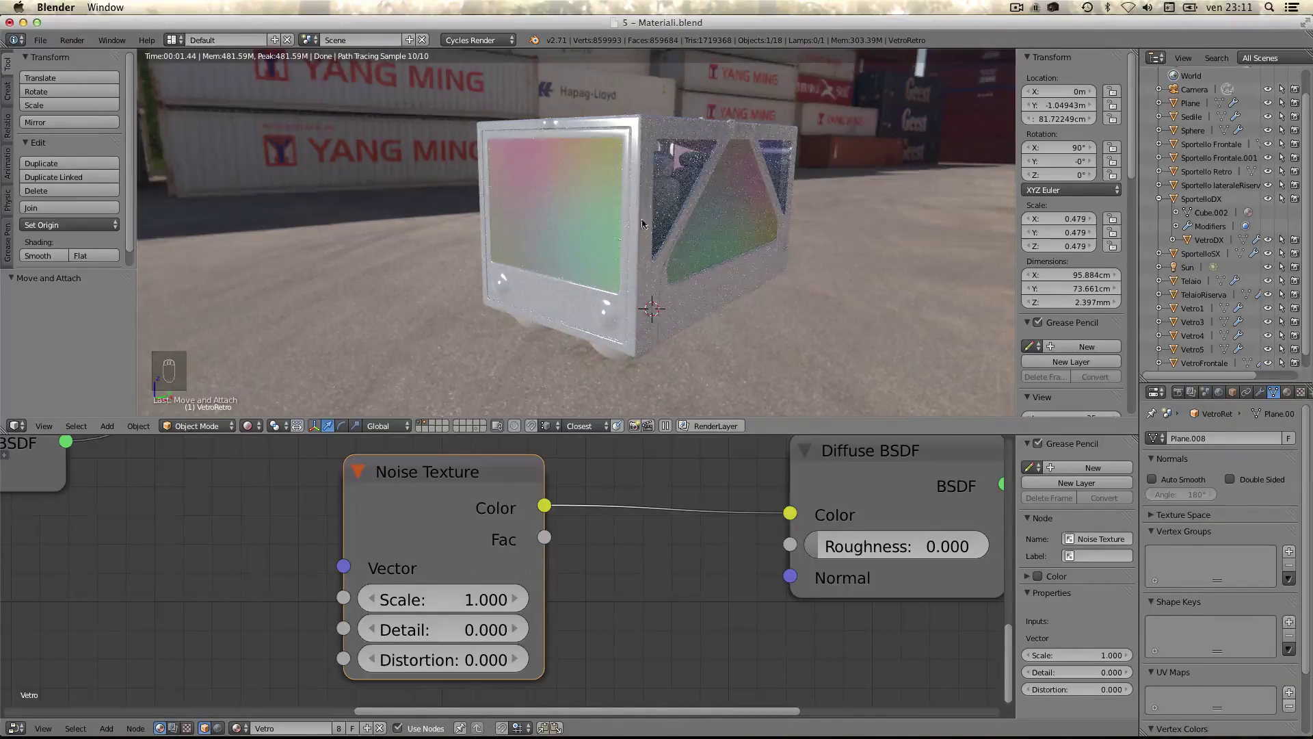
middle_click(648, 207)
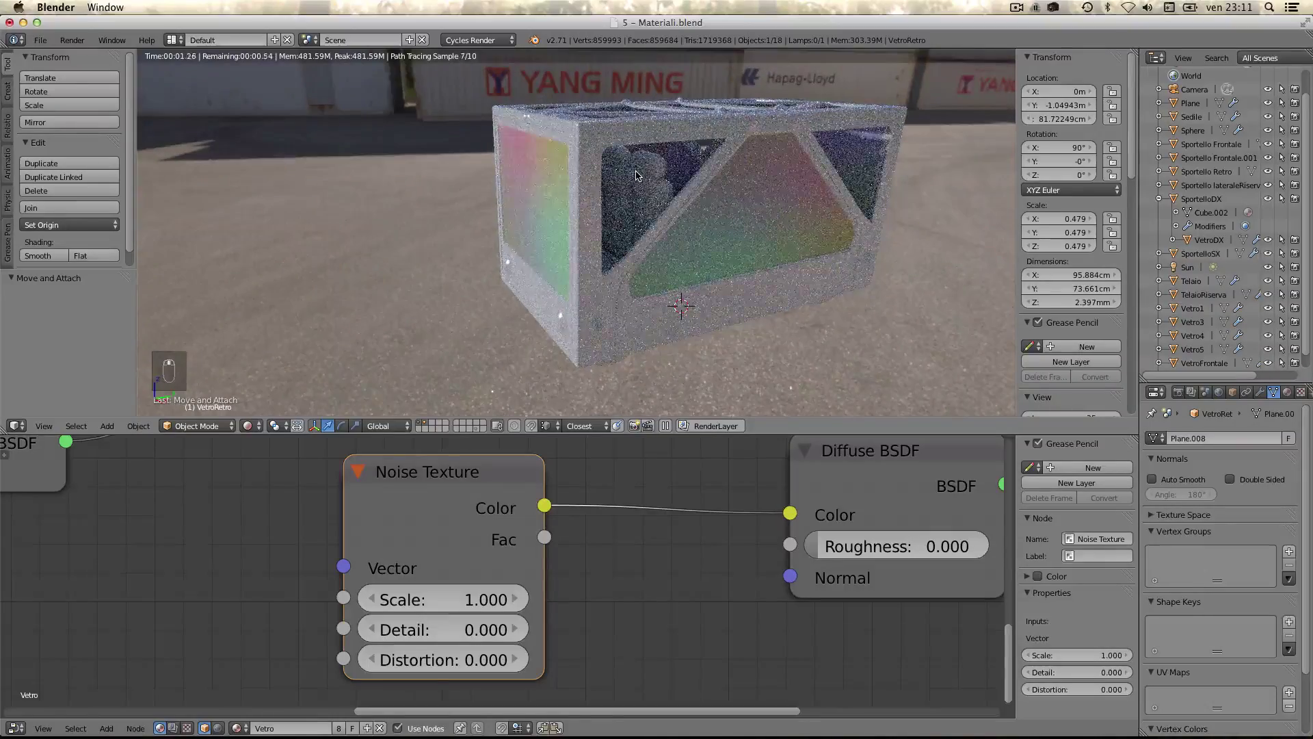
left_click_drag(645, 174, 440, 199)
left_click_drag(528, 218, 632, 248)
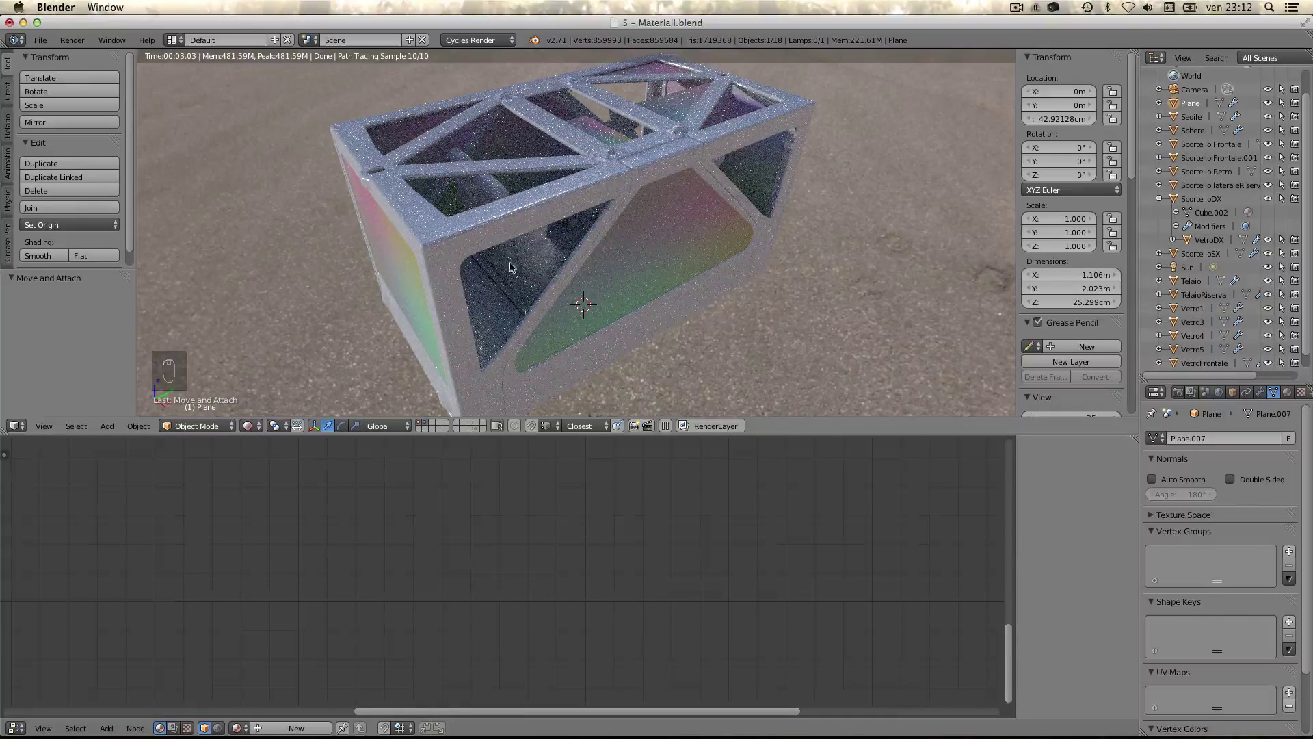
left_click_drag(492, 297, 487, 286)
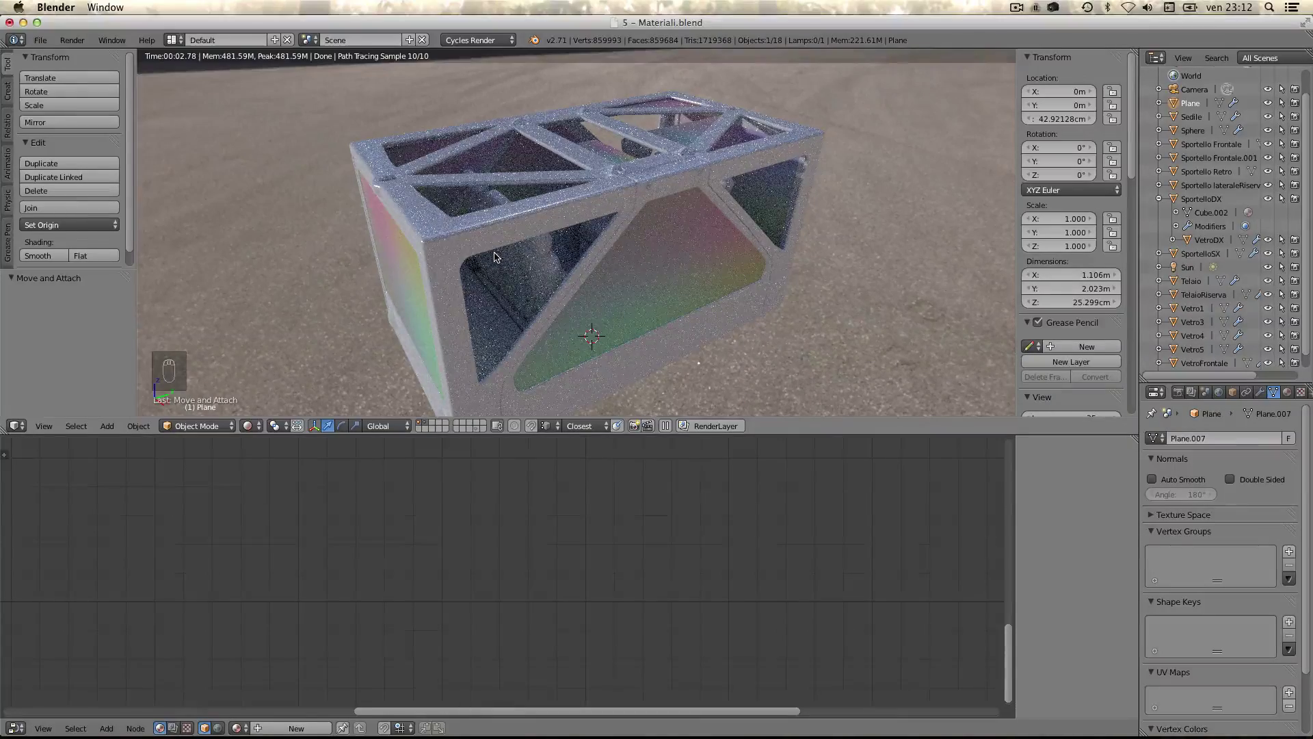
middle_click(606, 167)
middle_click(613, 184)
left_click_drag(583, 270, 648, 188)
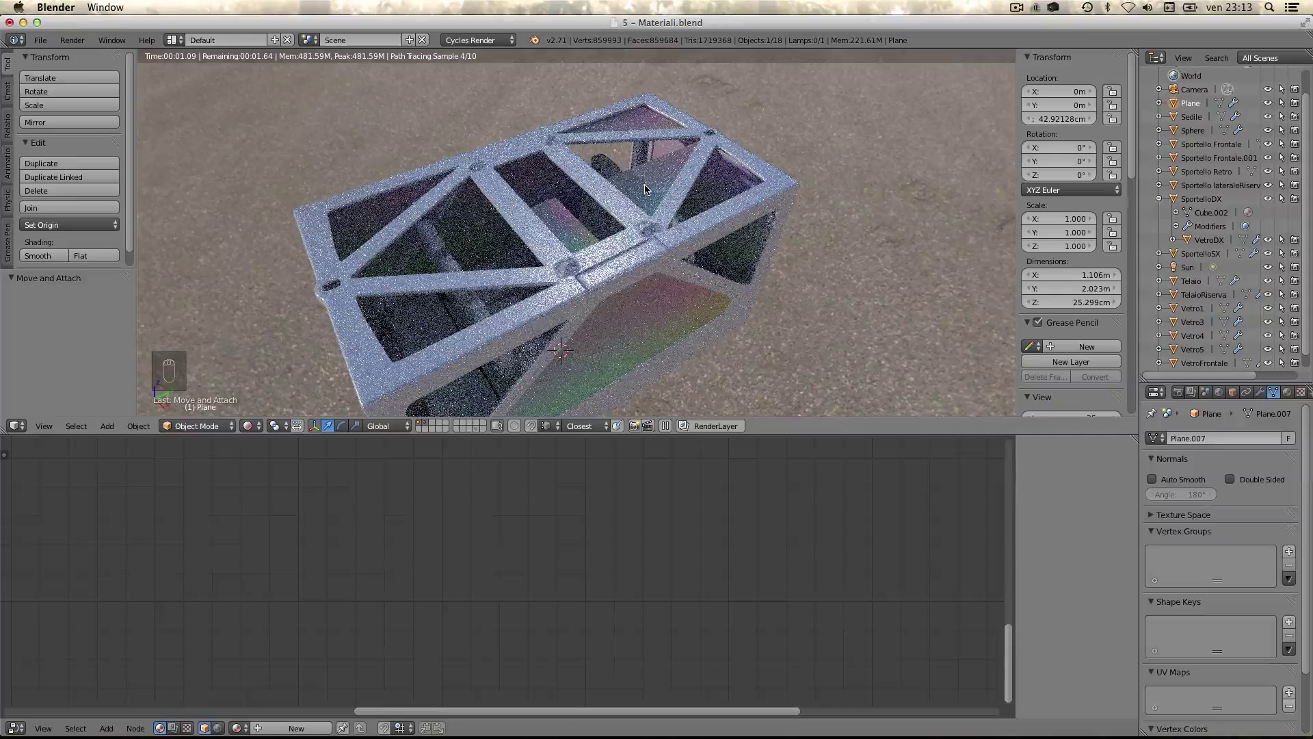
- Give the roof window pane a Mirror modifier referencing a chosen mirror object
right_click(648, 188)
left_click(1151, 450)
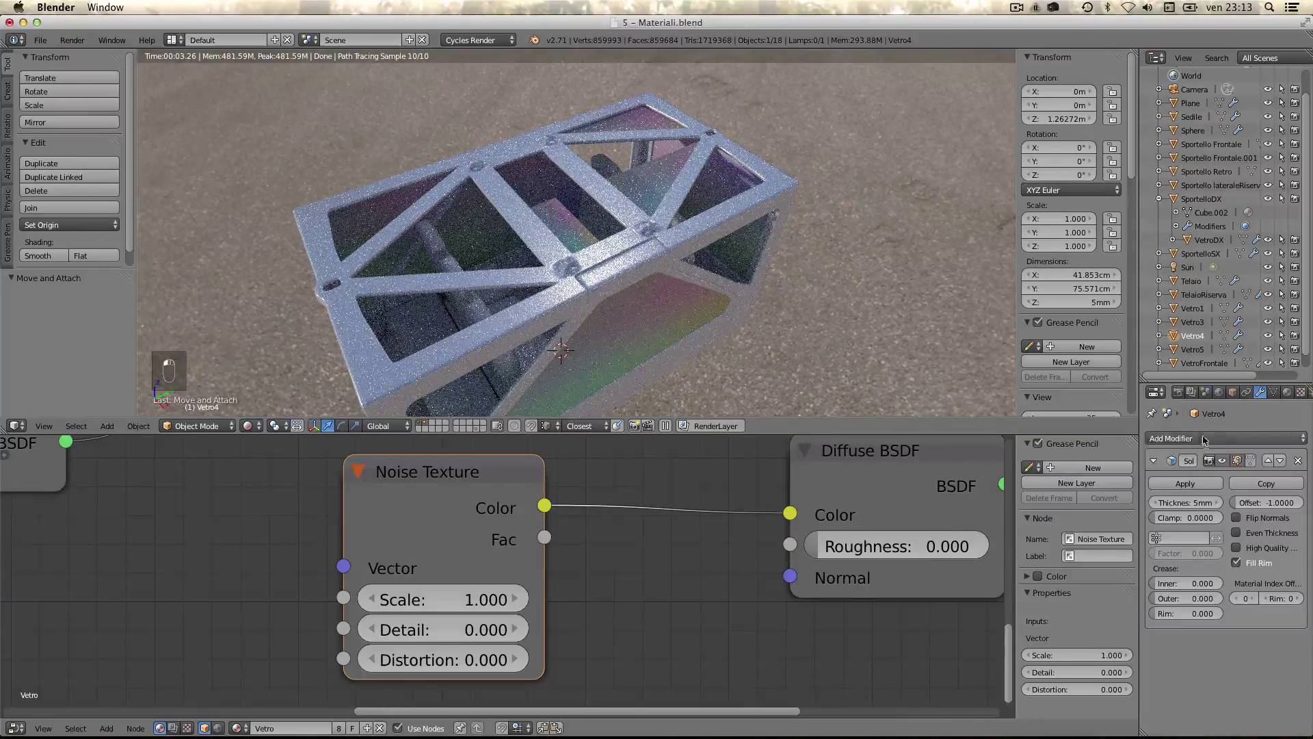
left_click_drag(1185, 439, 1025, 576)
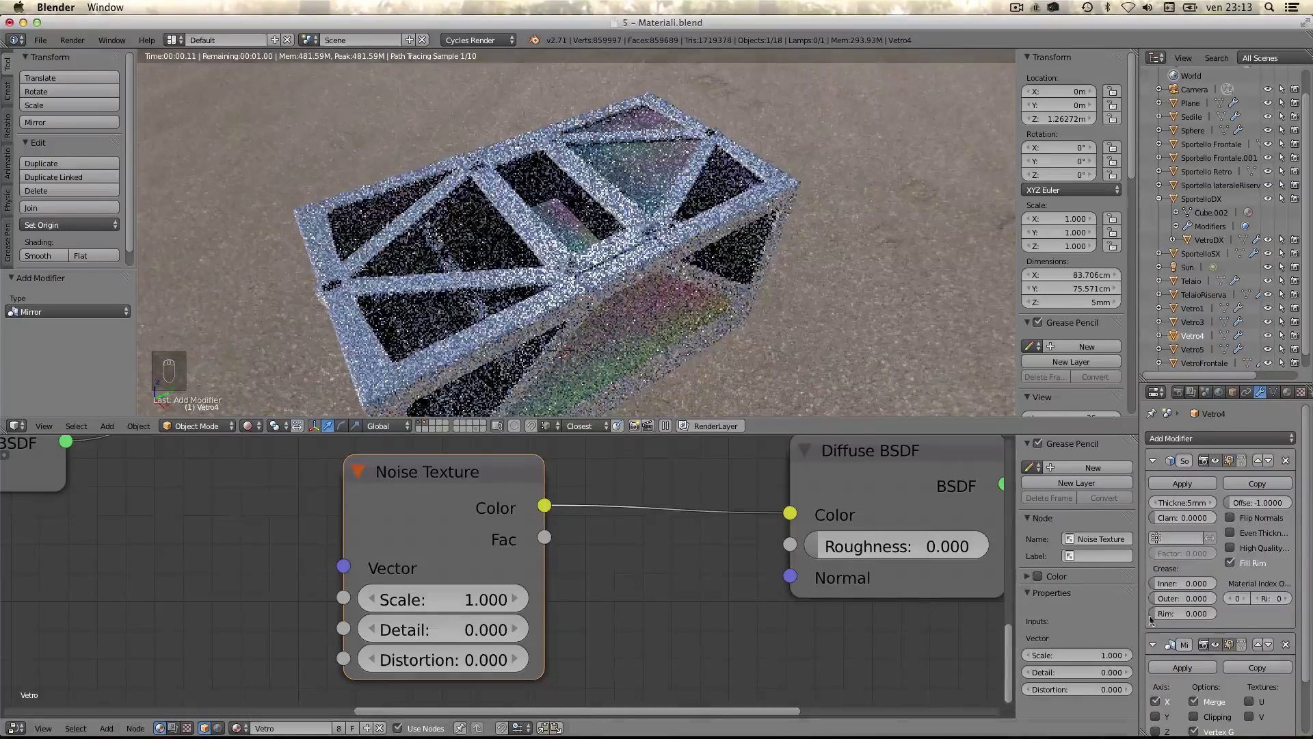
left_click_drag(1212, 632, 1159, 659)
left_click_drag(1159, 659, 620, 291)
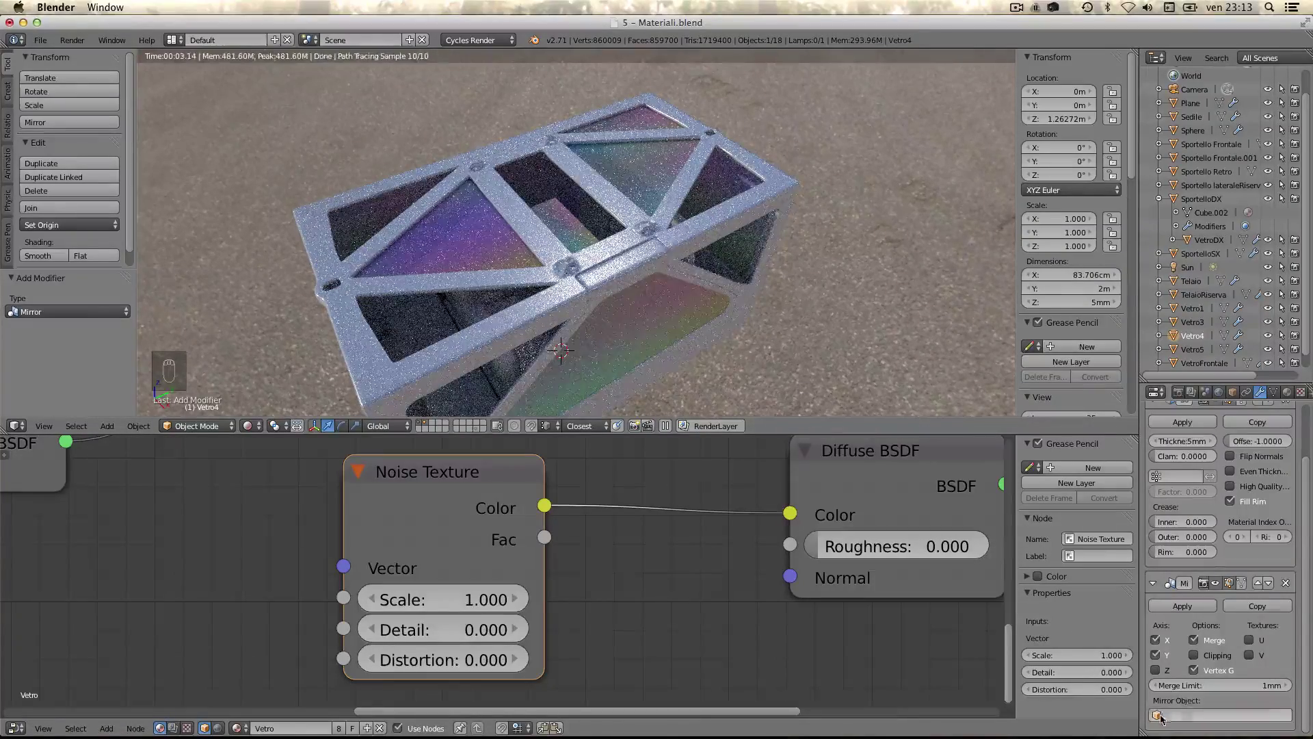
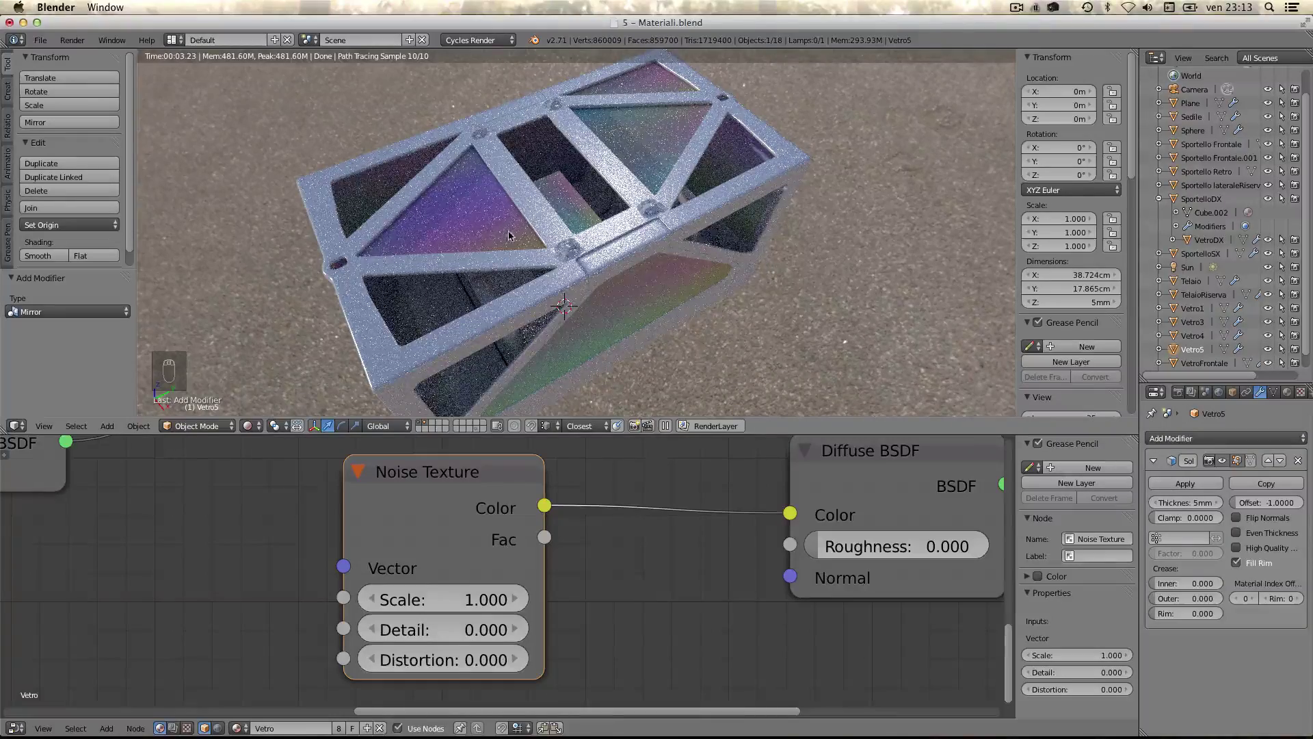
left_click_drag(501, 236, 500, 236)
- Link the active pane's Solidify and Mirror modifiers to Vetro3 with Ctrl+L
key("ctrl+l")
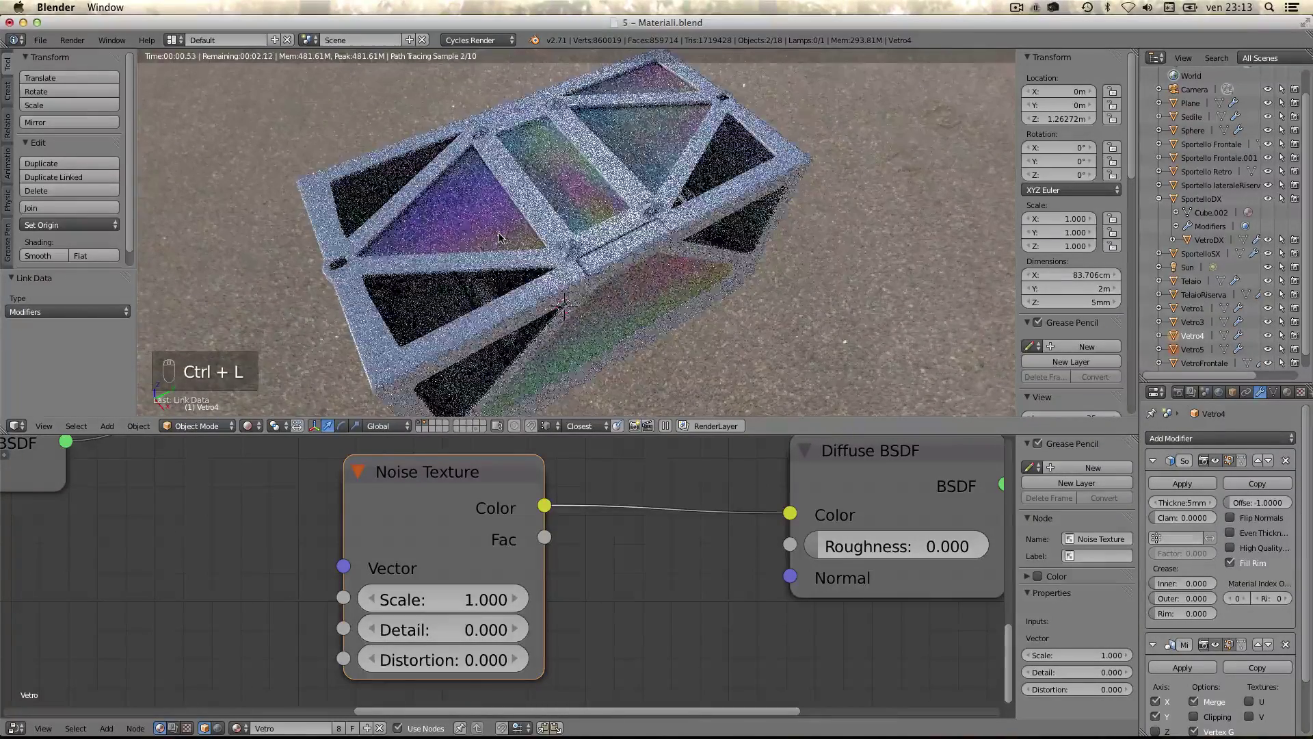
left_click_drag(639, 99, 630, 142)
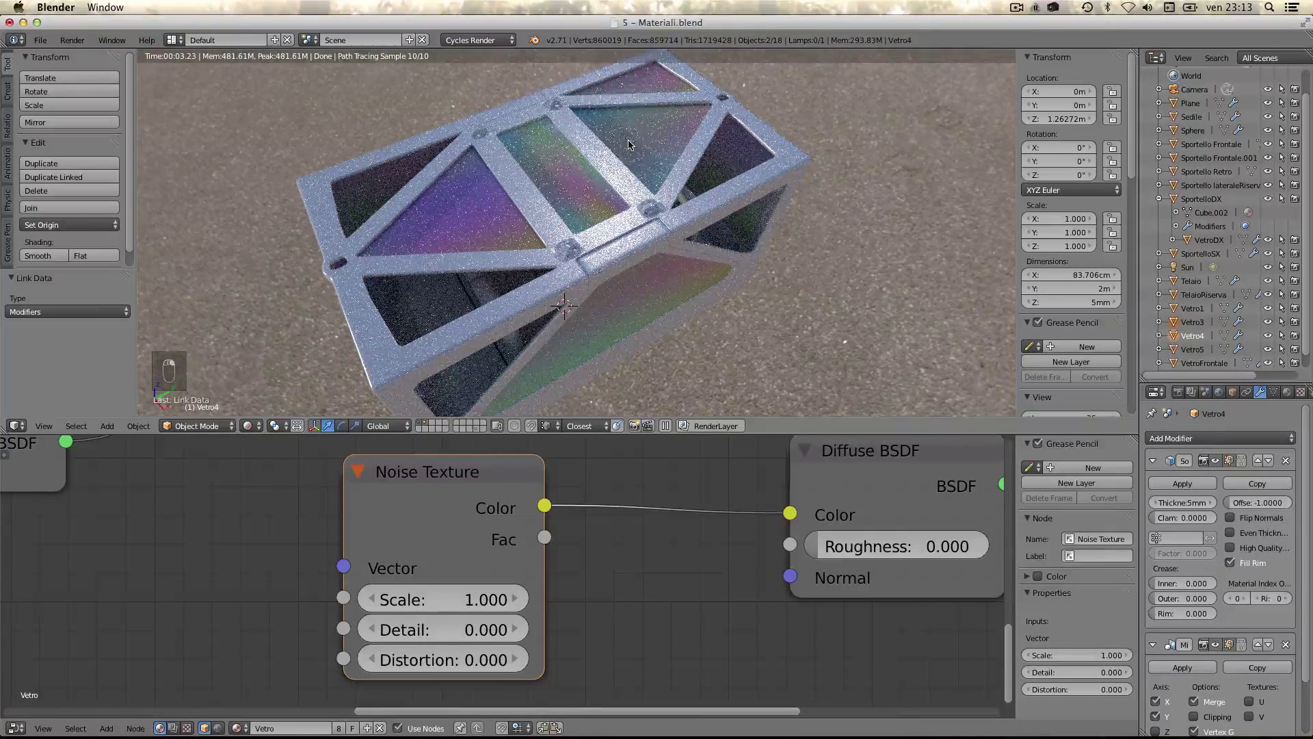
key("ctrl+l")
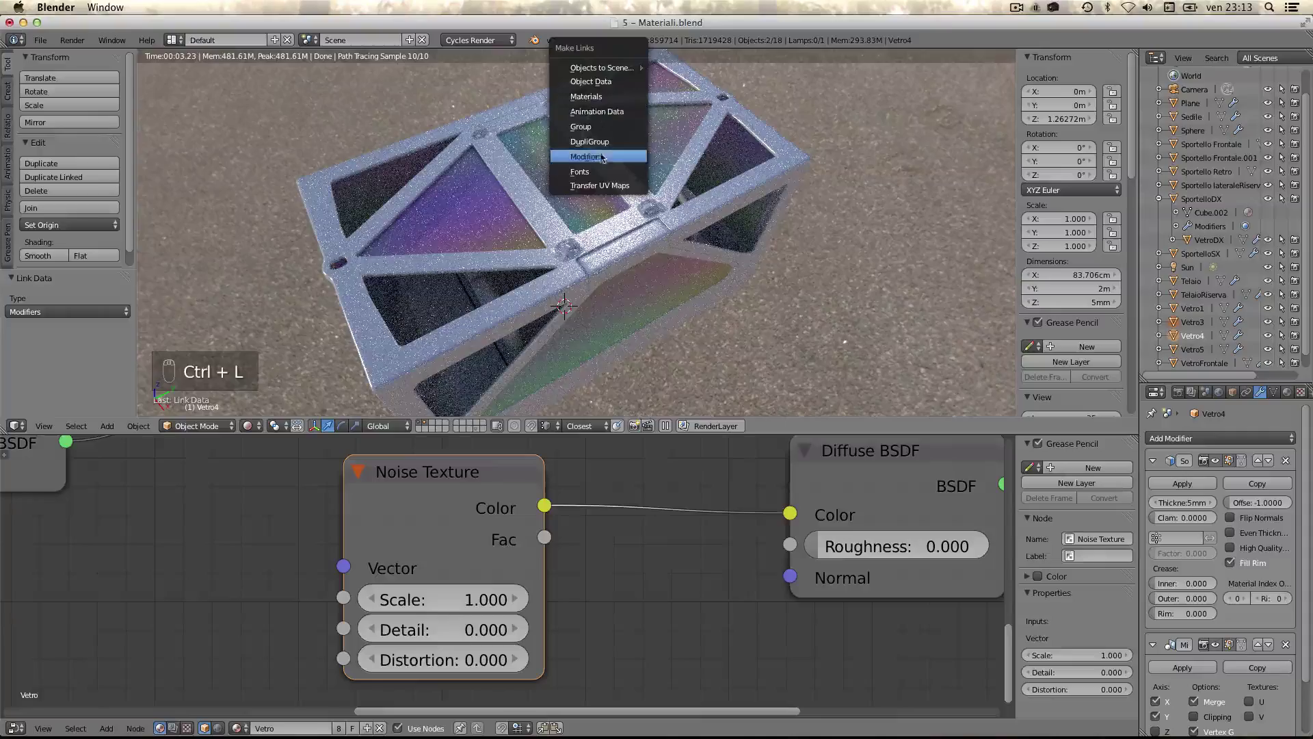
middle_click(575, 181)
left_click_drag(451, 213, 502, 378)
left_click_drag(502, 378, 664, 277)
key("ctrl+l")
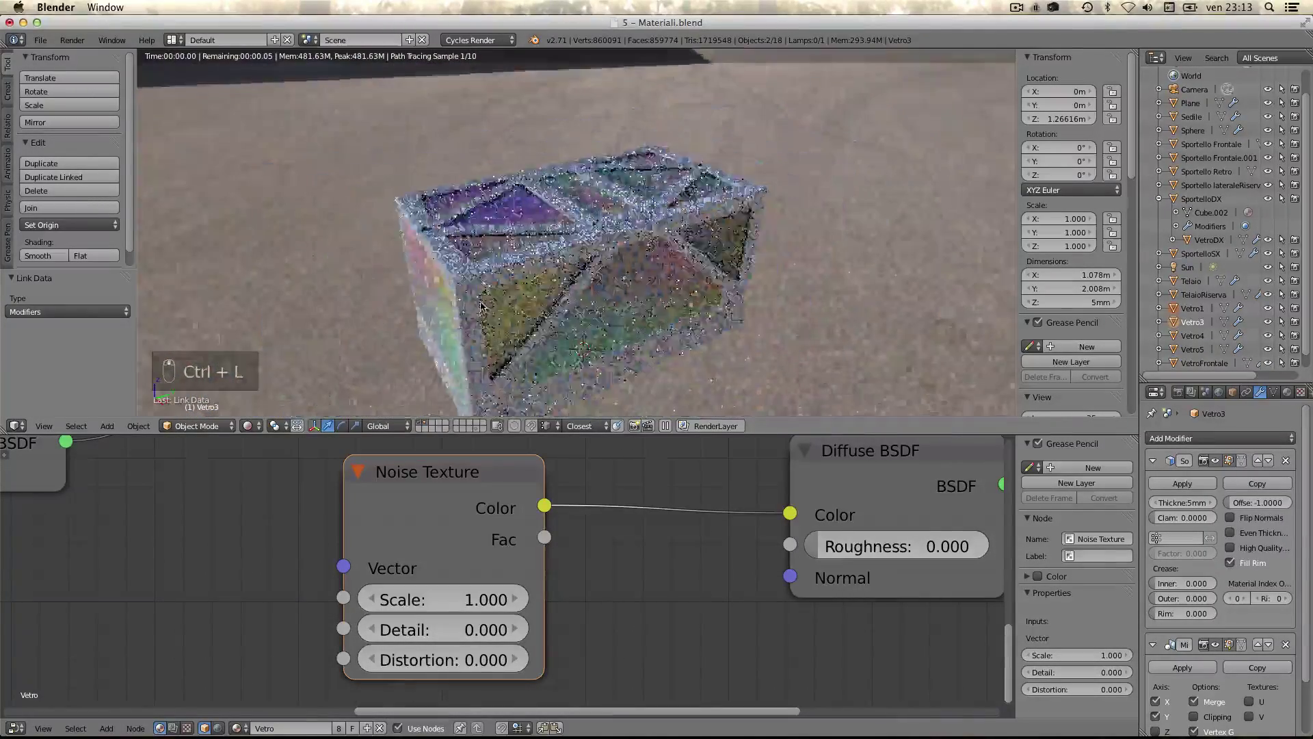
- Reconnect the Mix Shader to the output and delete the noise-coloured Diffuse BSDF
left_click_drag(484, 300, 414, 311)
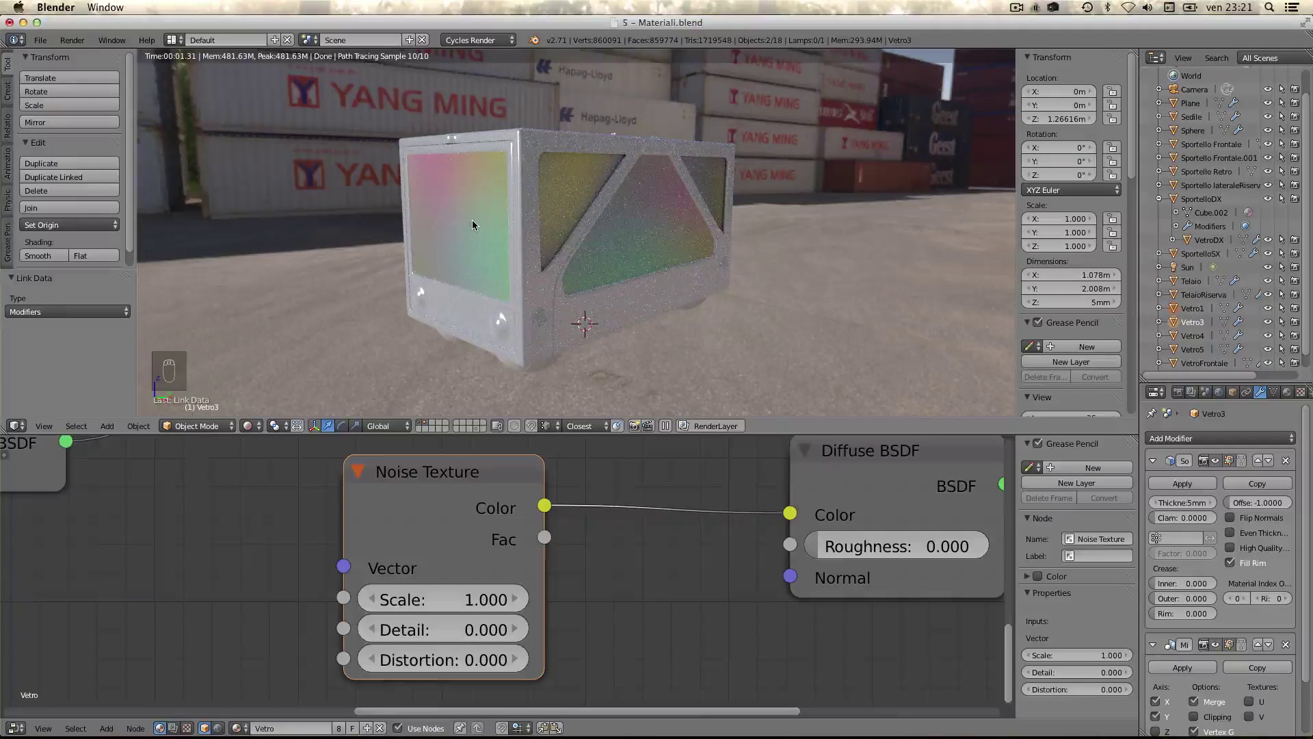
left_click_drag(526, 172, 601, 504)
middle_click(578, 503)
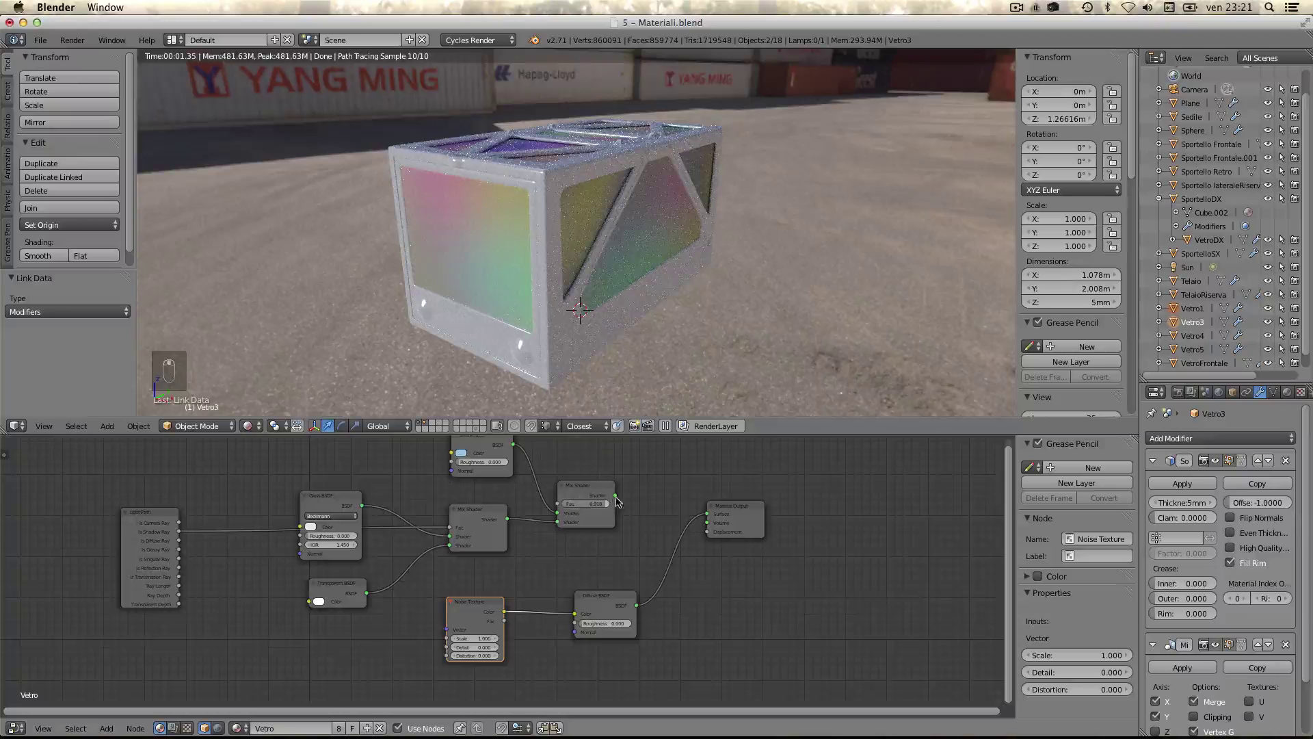
left_click_drag(626, 489, 456, 621)
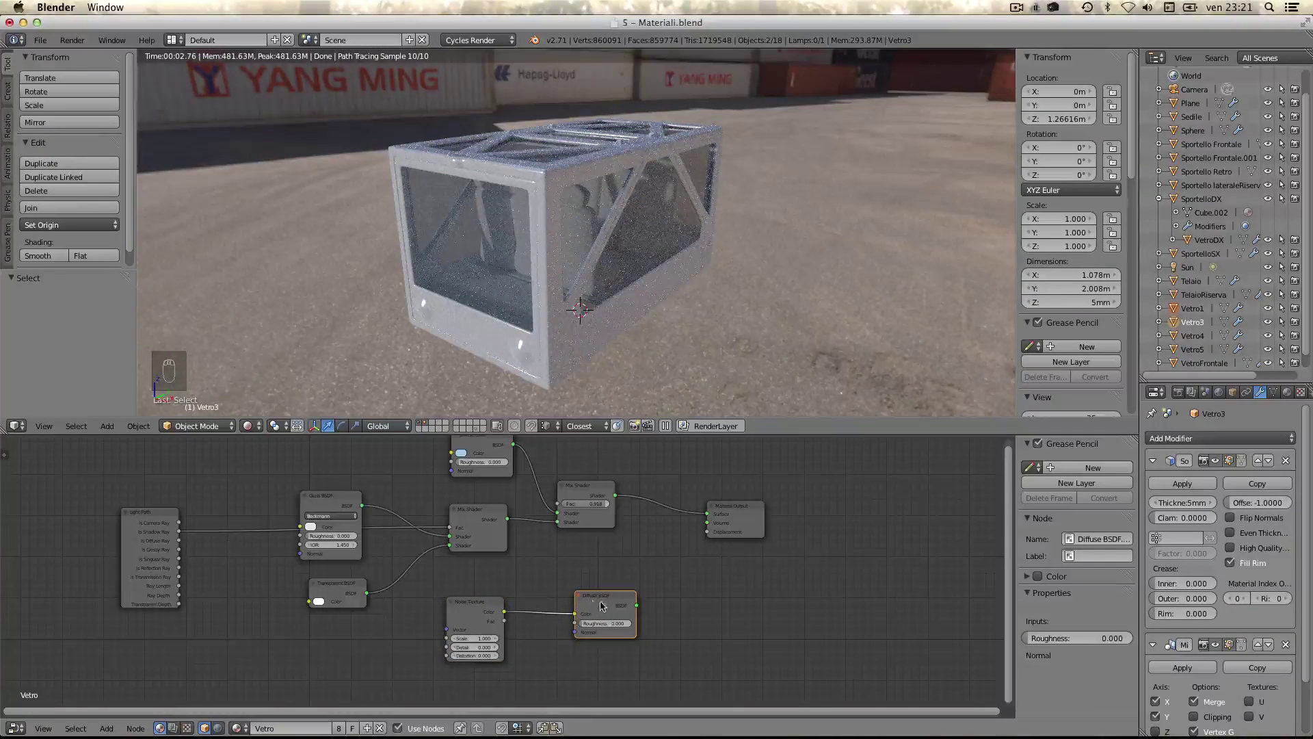
key("x")
middle_click(657, 528)
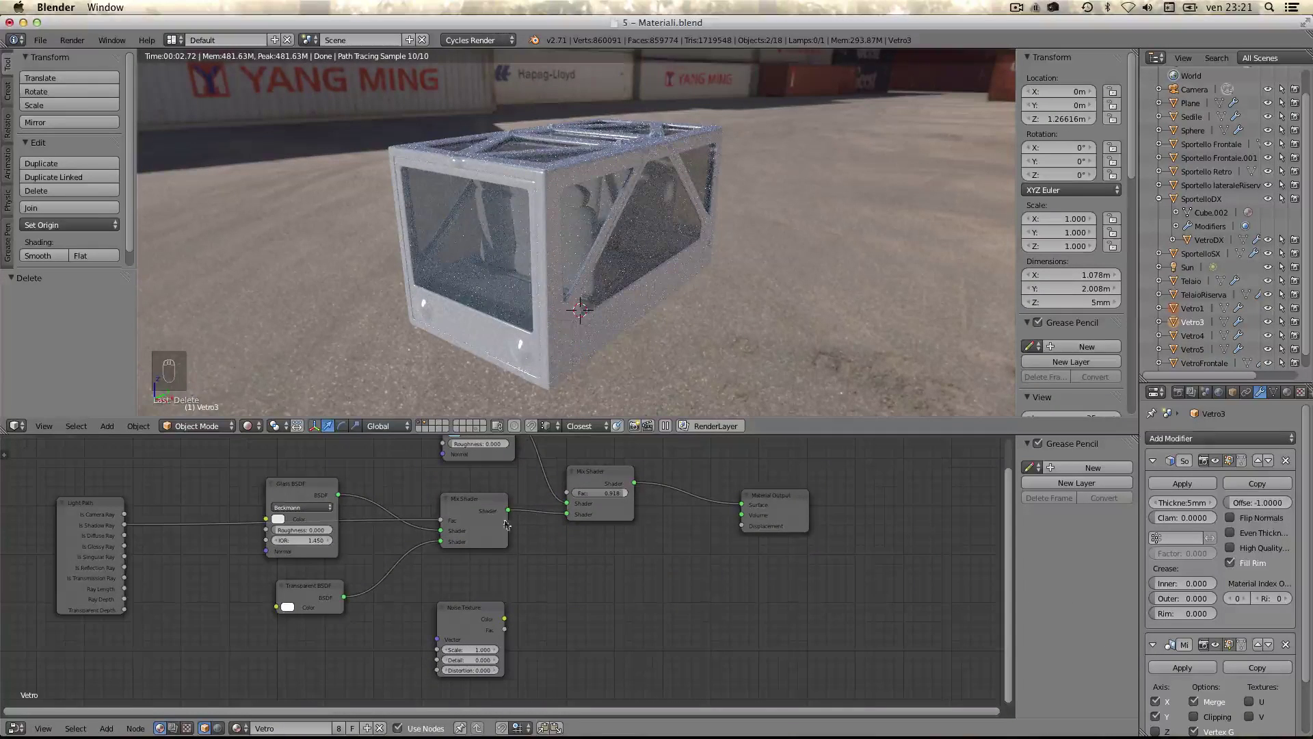
left_click(485, 591)
left_click_drag(404, 602, 318, 560)
- Add a Bump node and place it beside the Noise Texture in the glass tree
key("shift+a")
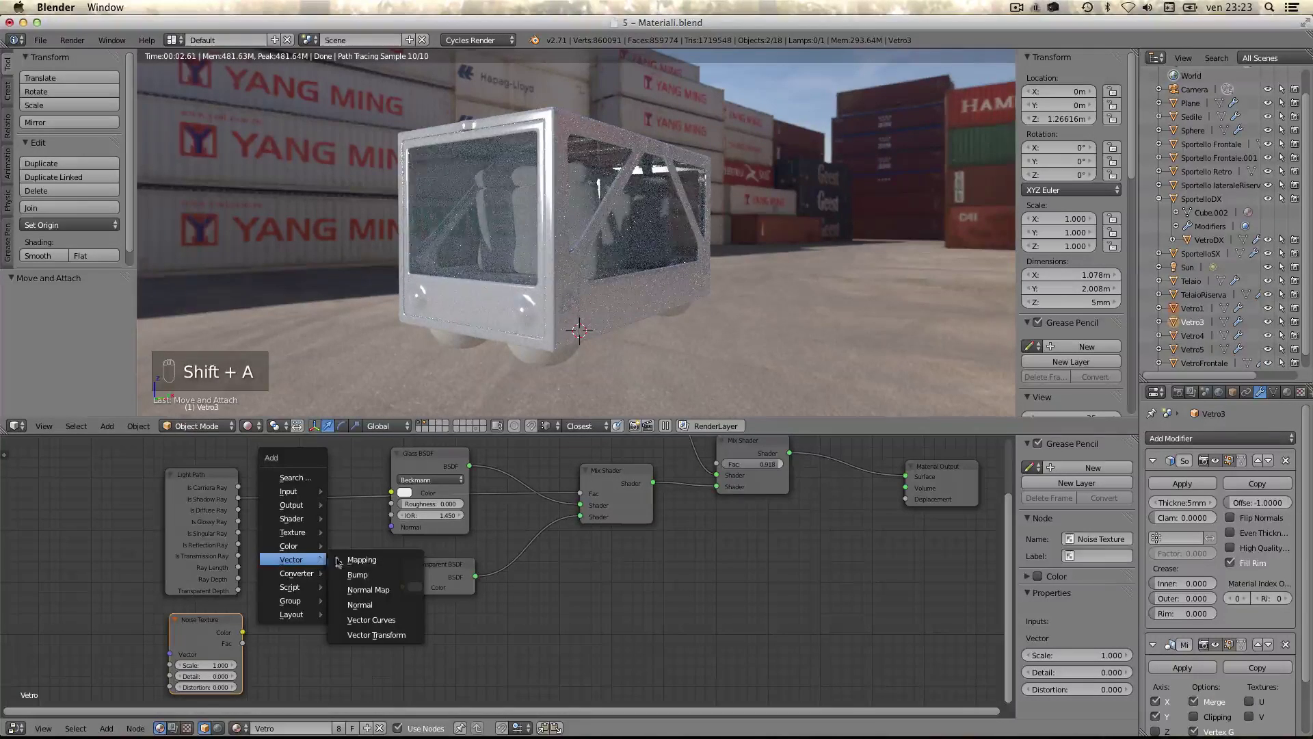
left_click_drag(213, 622, 324, 611)
left_click_drag(328, 612, 636, 241)
left_click_drag(626, 246, 614, 214)
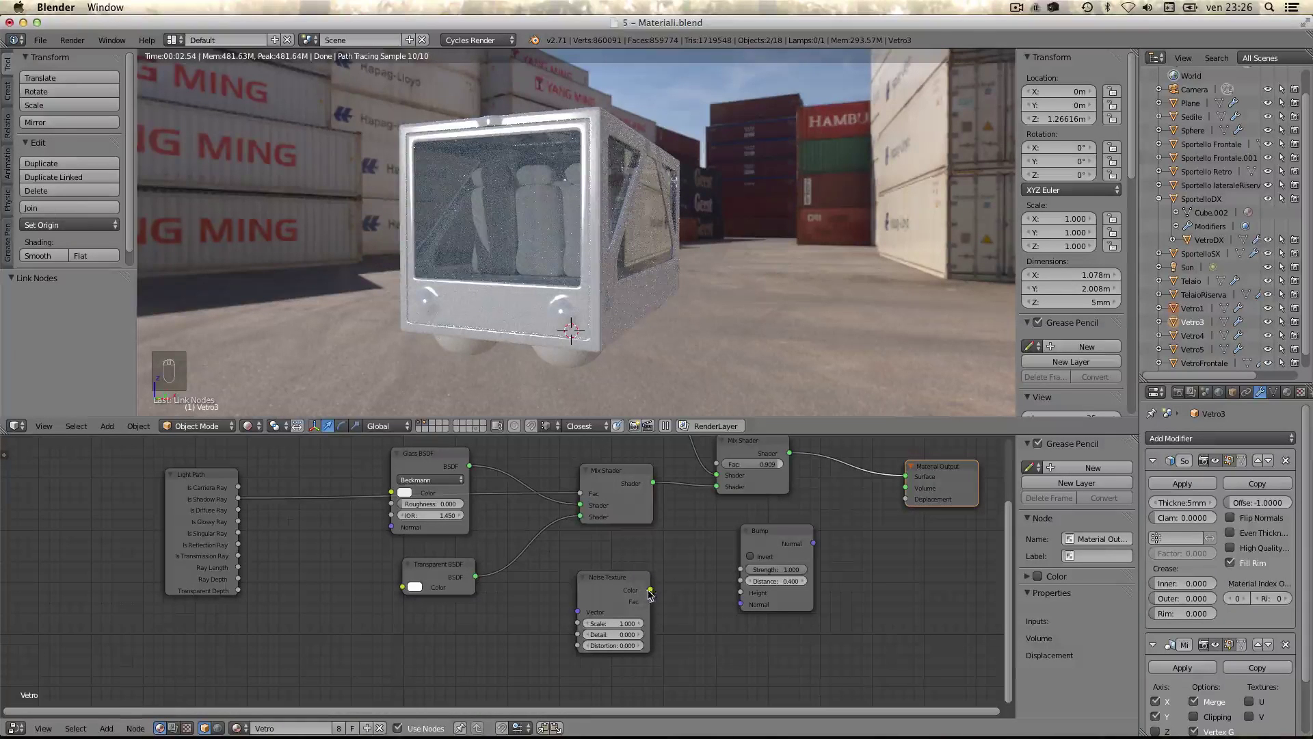
- Drive Bump height with the noise colour into the glass normals, distance 0.100
left_click_drag(659, 587, 737, 602)
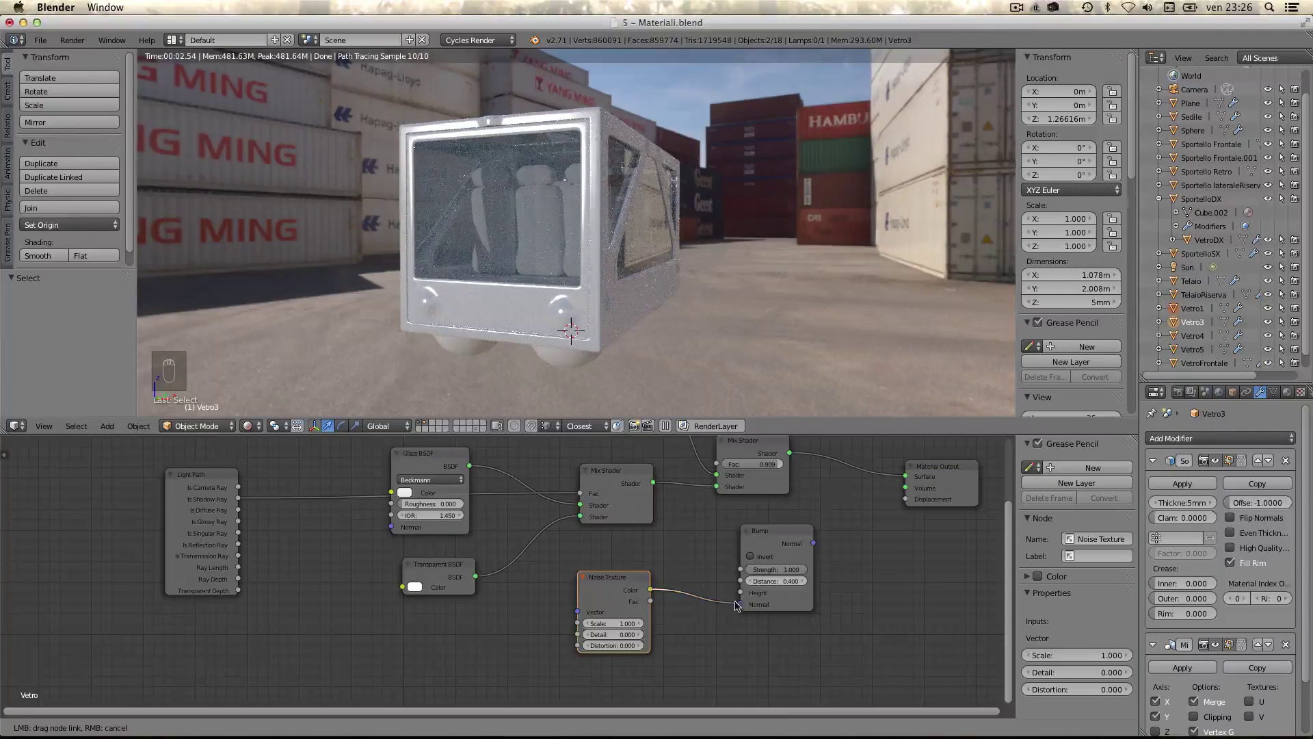
left_click_drag(815, 545, 904, 499)
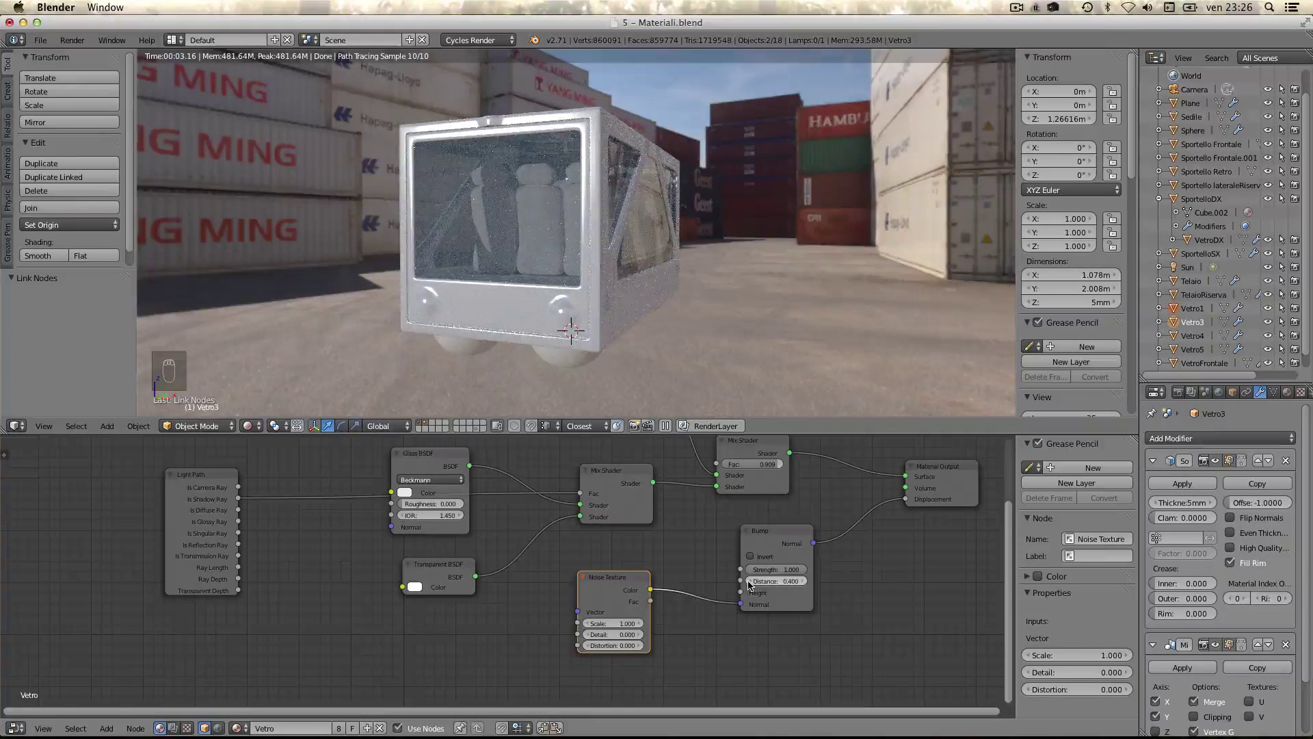
left_click_drag(753, 584, 770, 572)
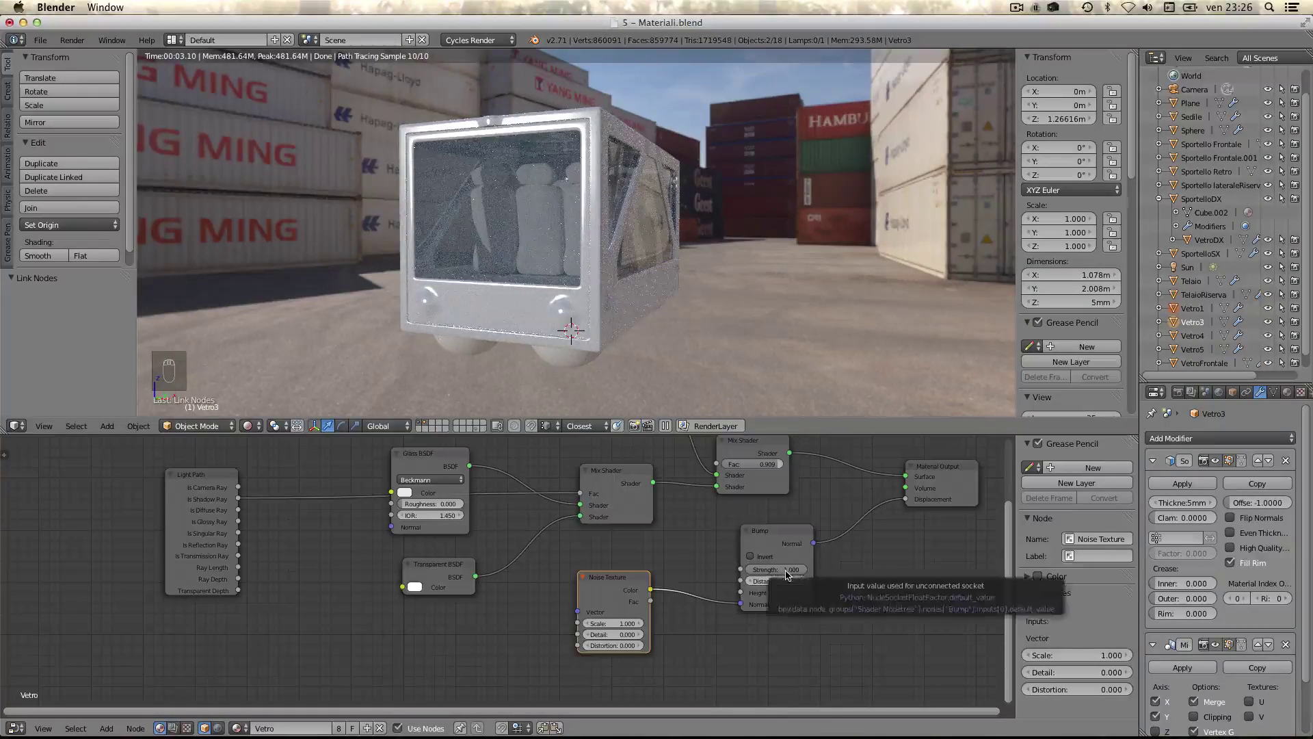
left_click_drag(789, 574, 790, 574)
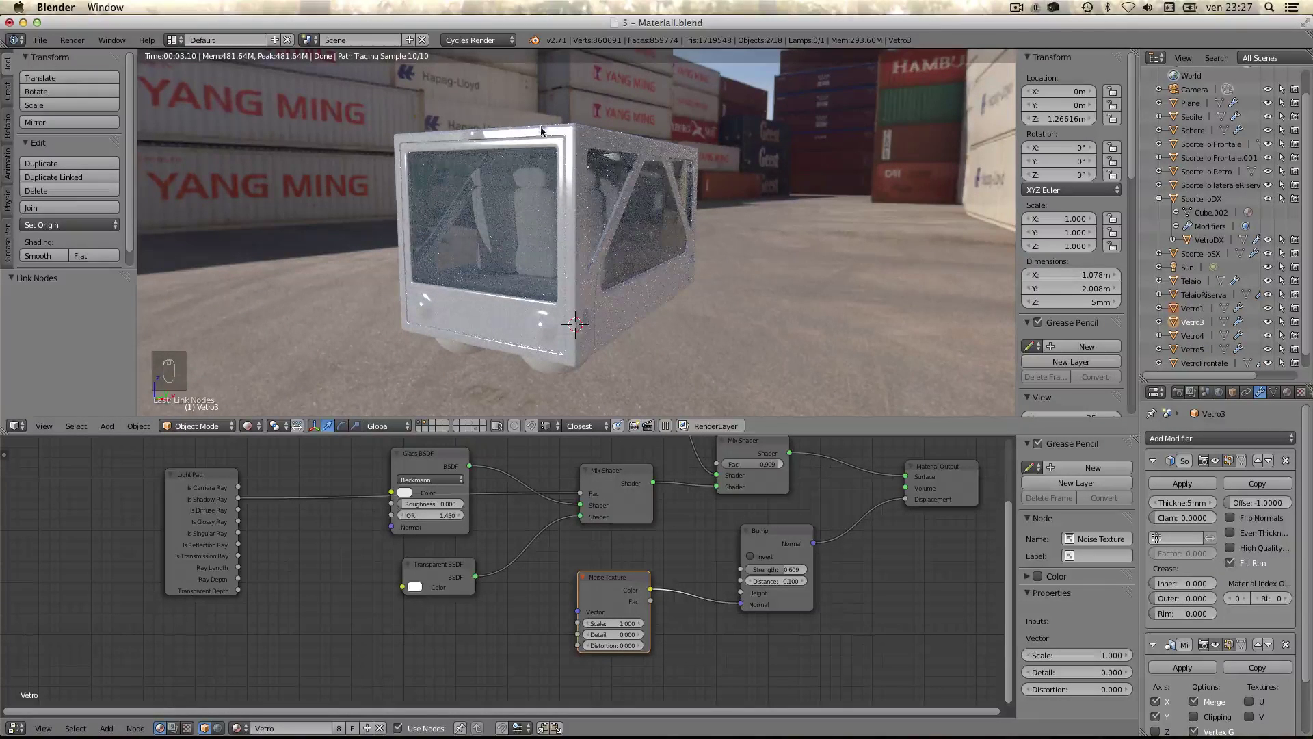
left_click_drag(565, 136, 516, 115)
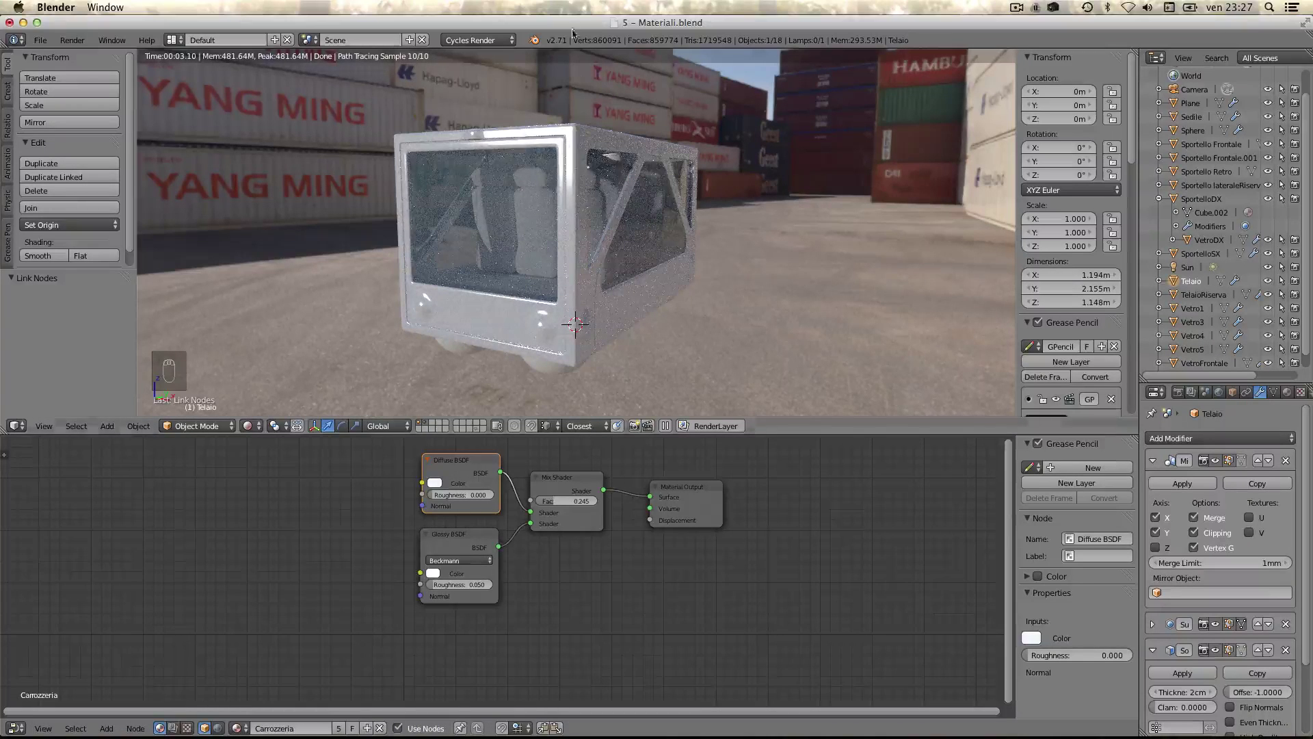
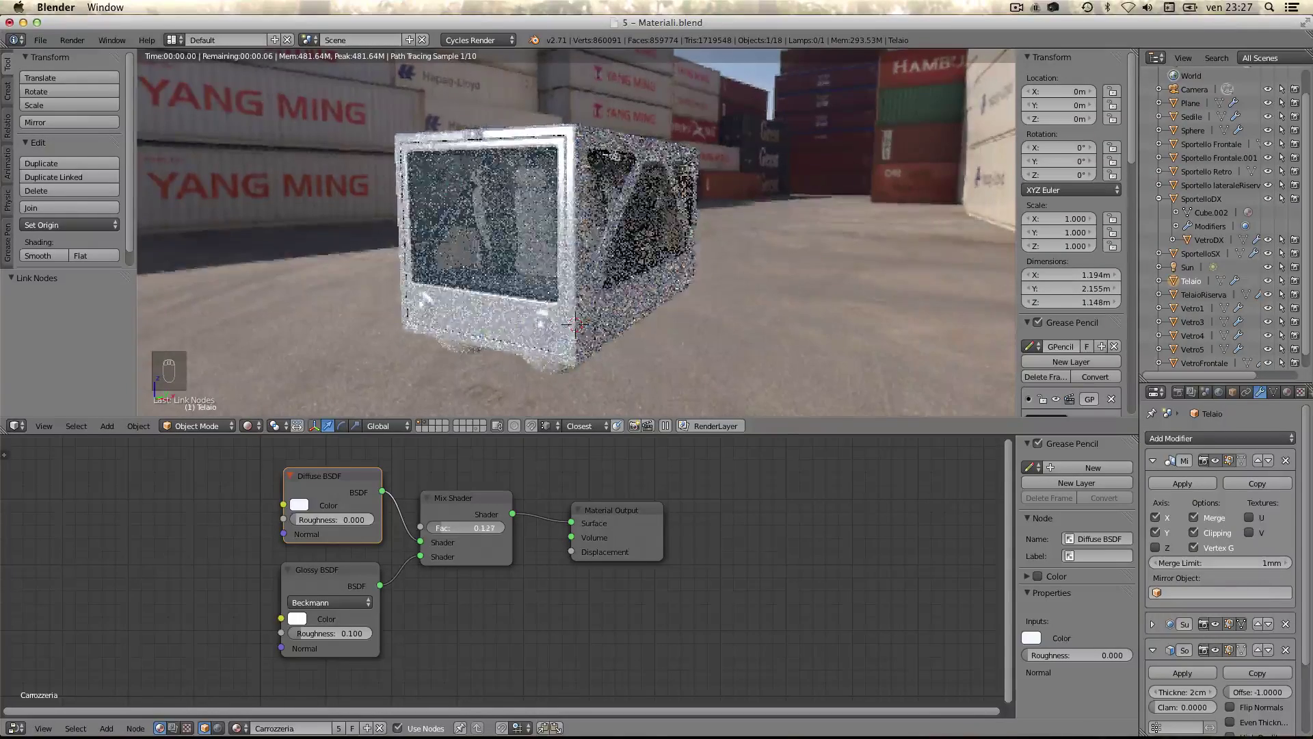
- Set Carrozzeria mix factor 0.109, glossy roughness 0.100 and adjust the glossy colour
middle_click(546, 215)
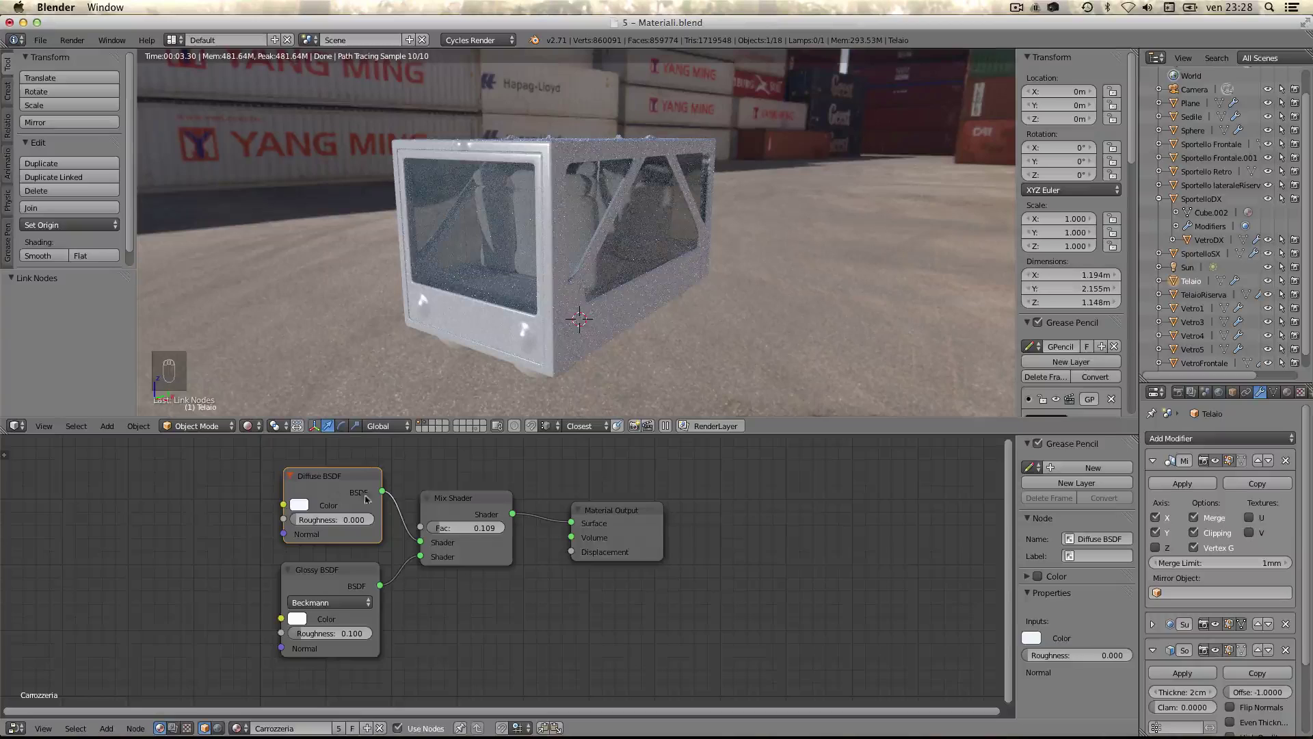
middle_click(547, 287)
scroll("up", 3)
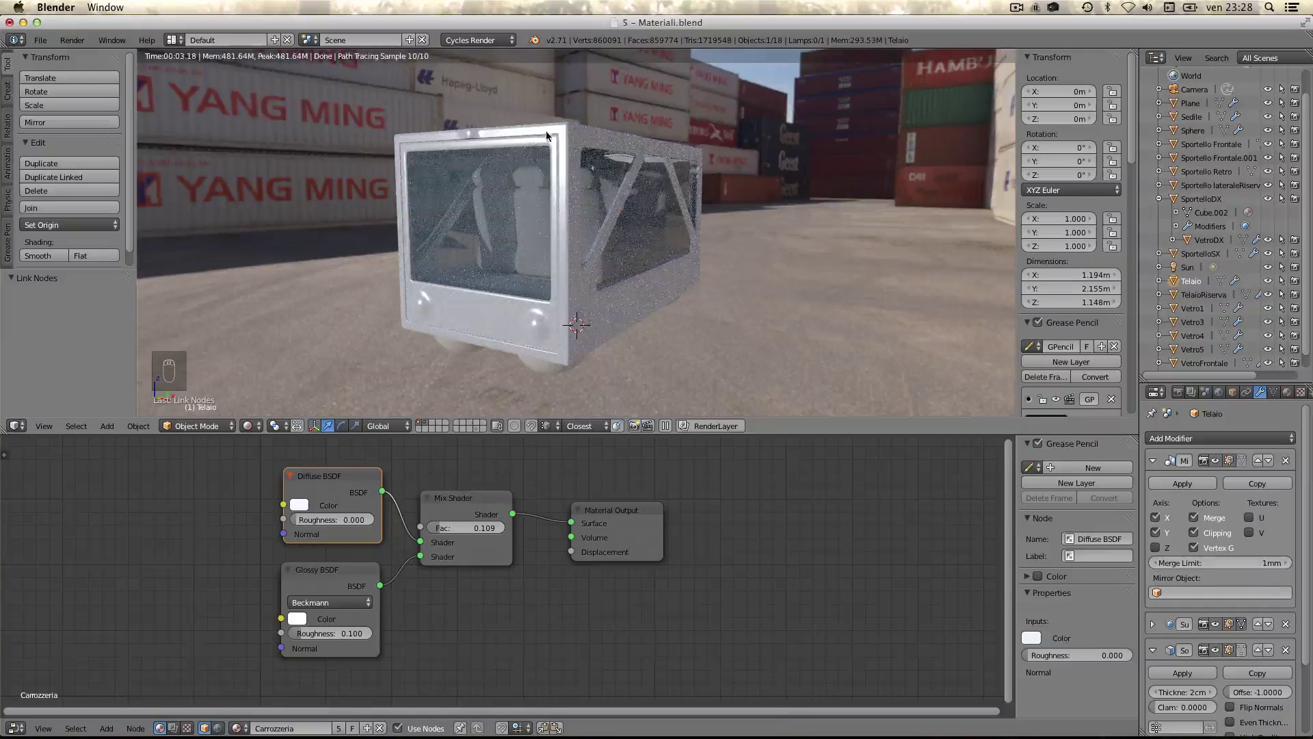
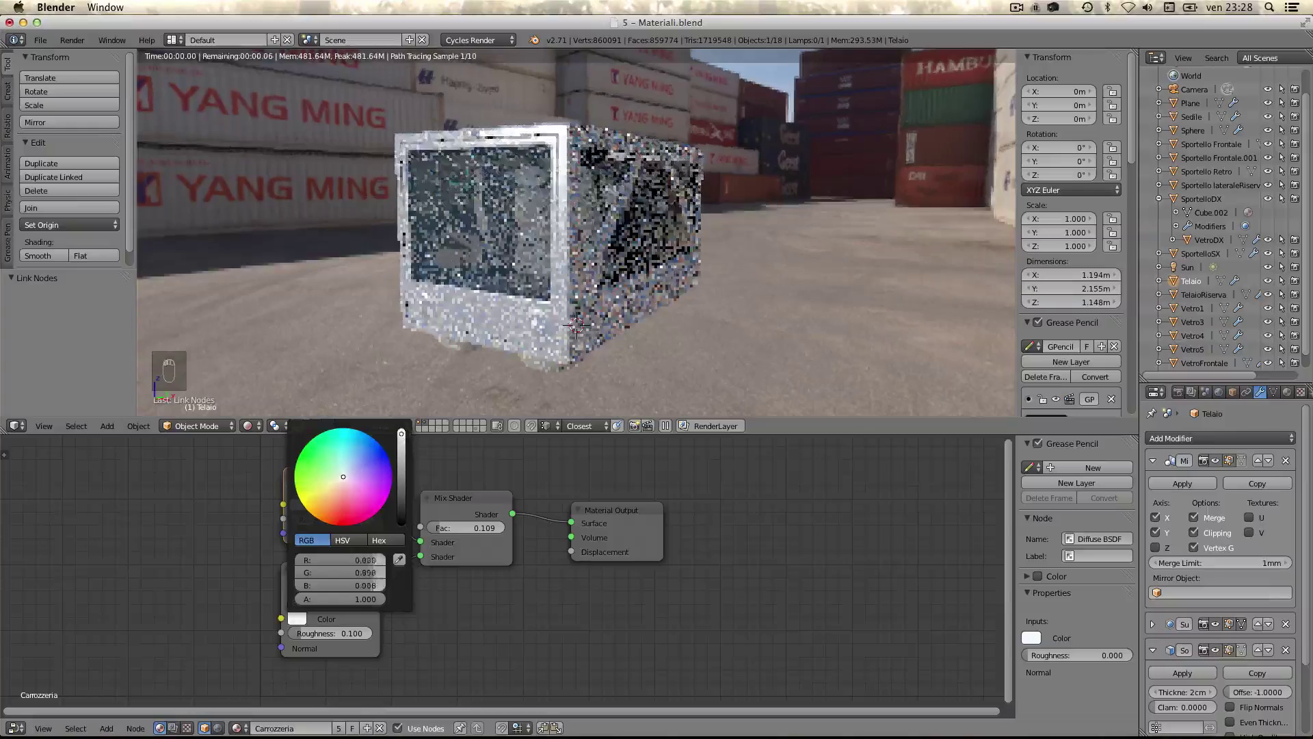
left_click_drag(594, 331, 535, 272)
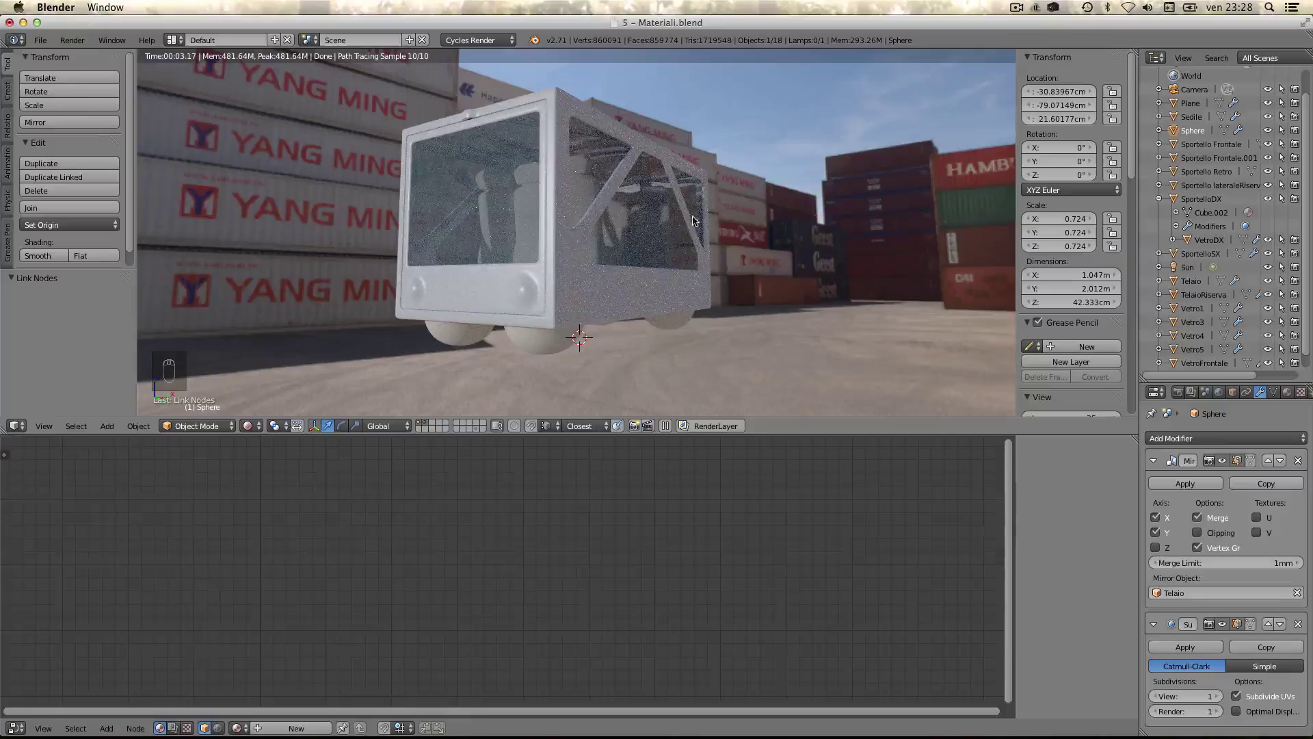
- Create the dark 'Gomme' rubber material on the wheels and make room in its tree
left_click_drag(661, 197, 868, 365)
left_click_drag(868, 366, 525, 324)
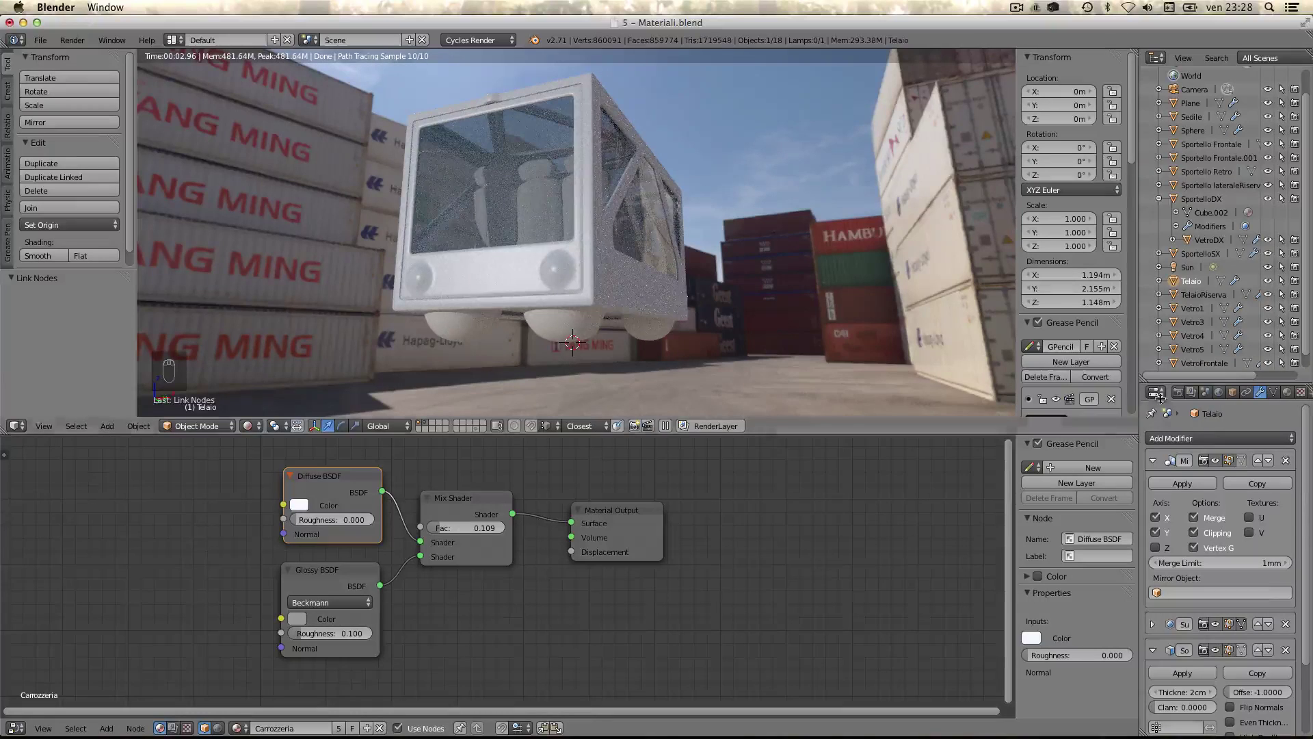
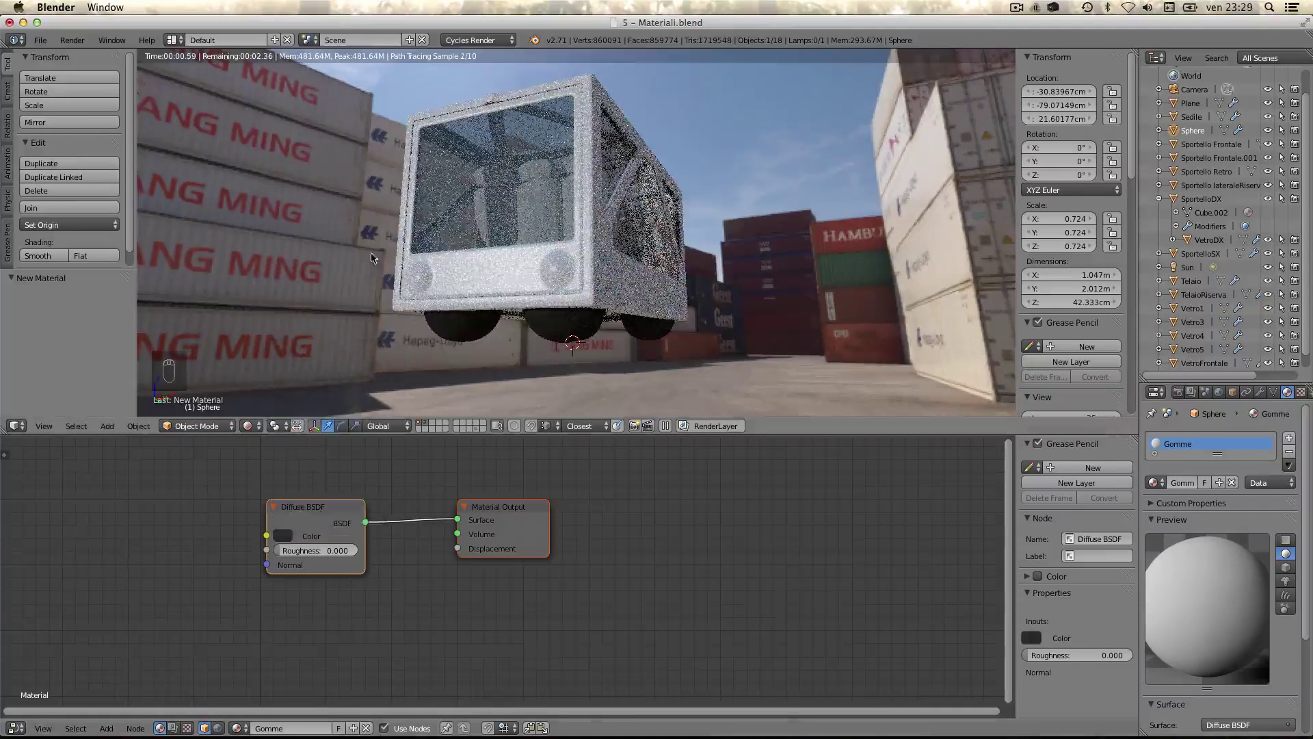
left_click_drag(331, 506, 610, 335)
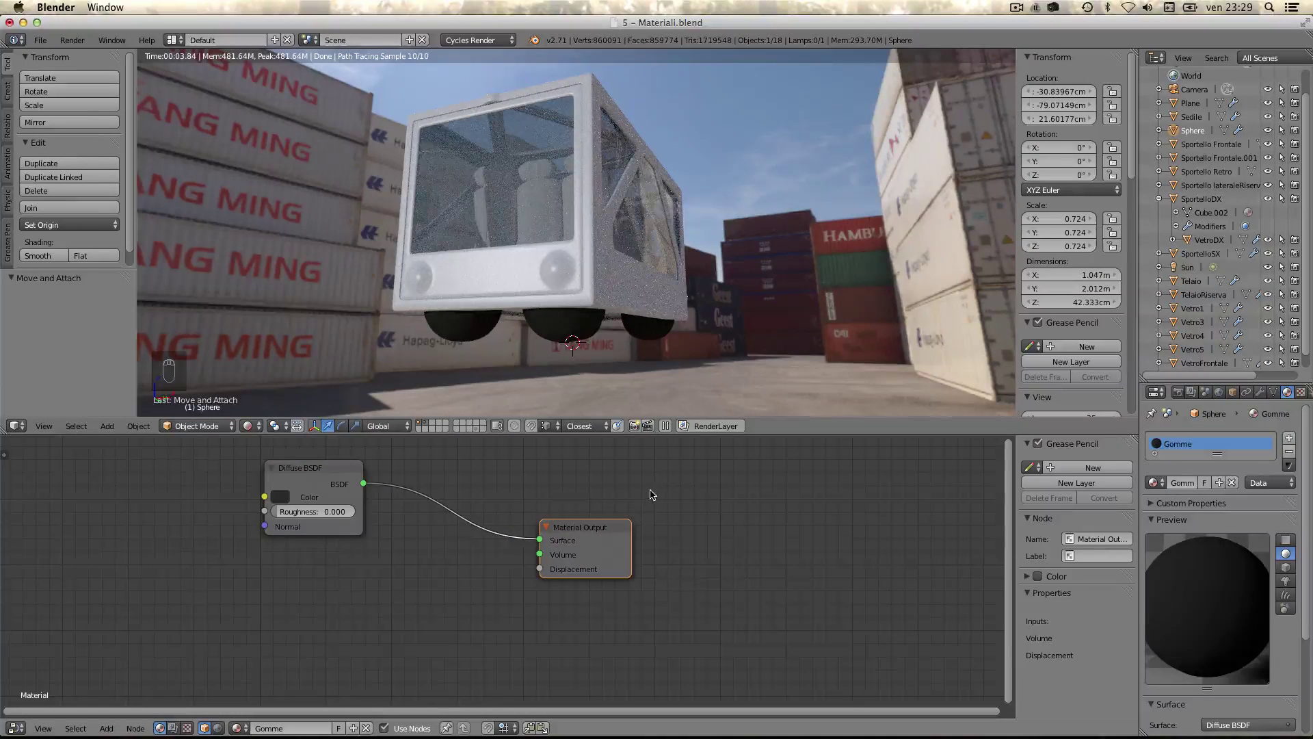
- Mix a Glossy BSDF (roughness 0.700) with the diffuse at factor 0.118
key("shift+a")
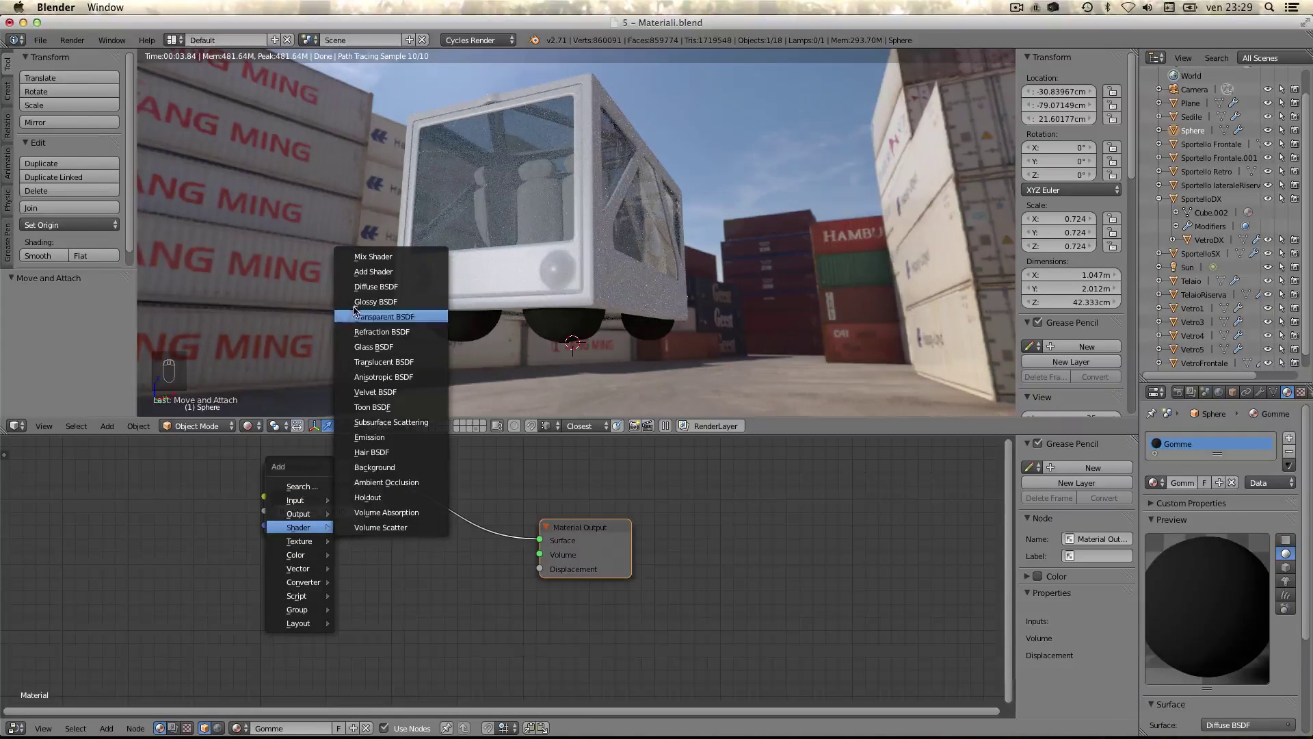
left_click_drag(280, 548, 496, 525)
key("shift+a")
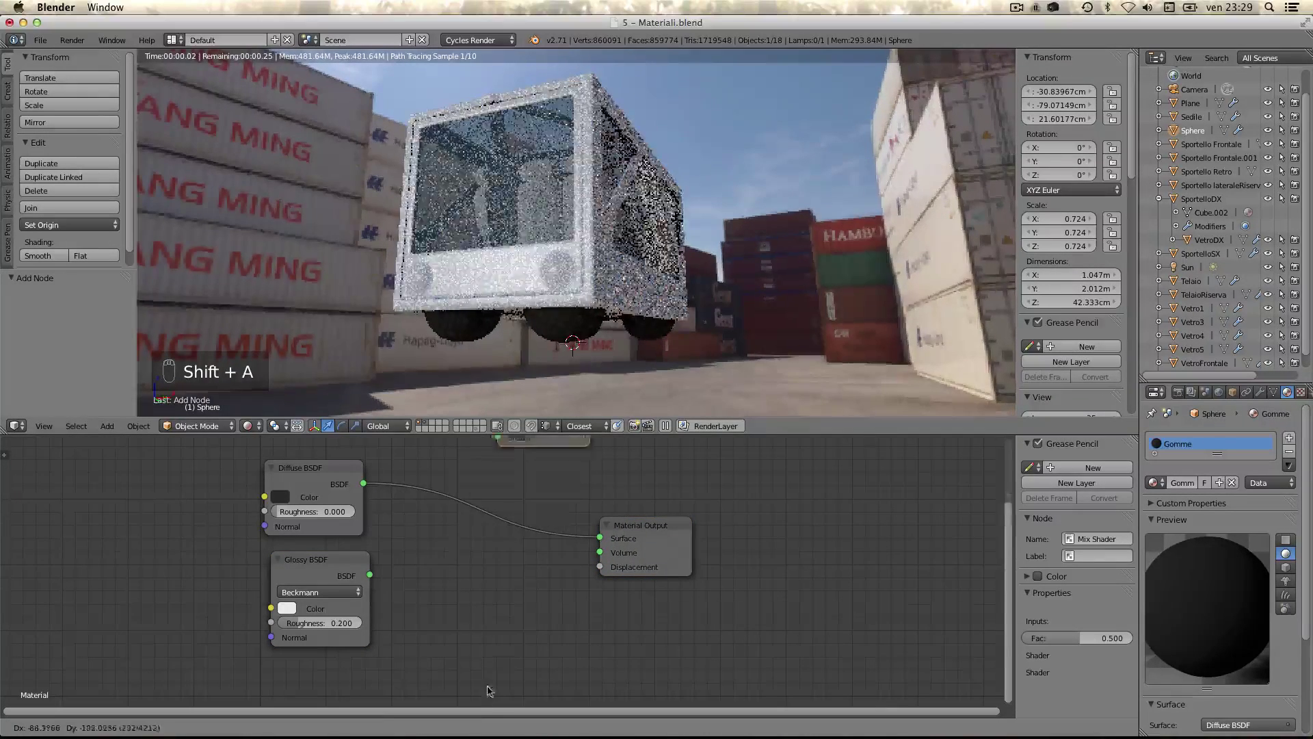
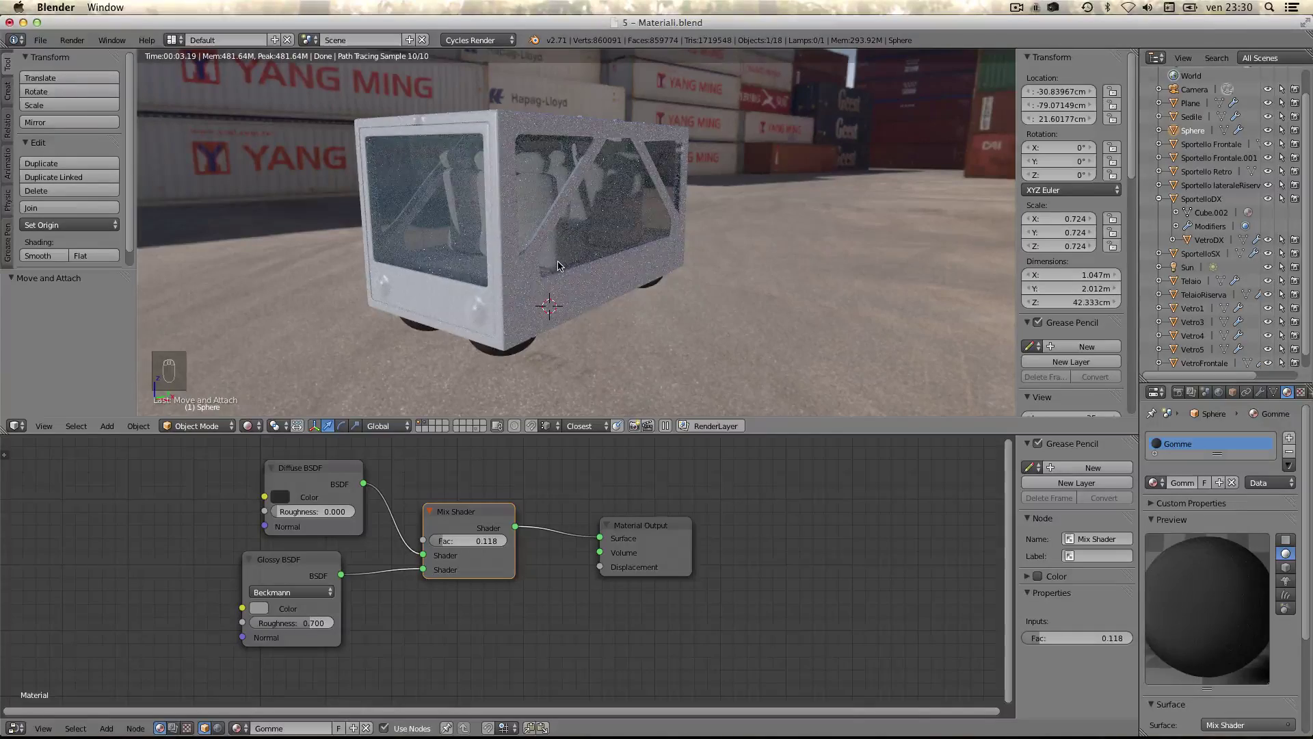
left_click_drag(565, 295, 488, 261)
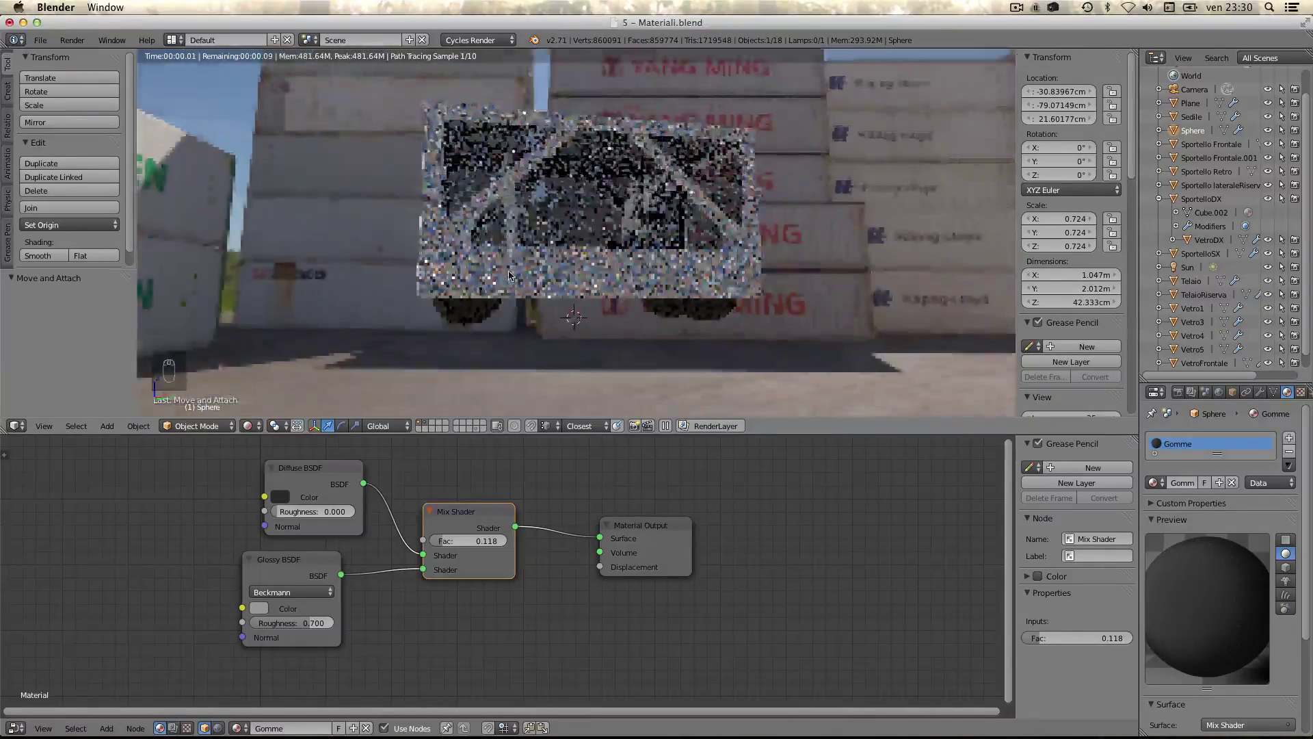